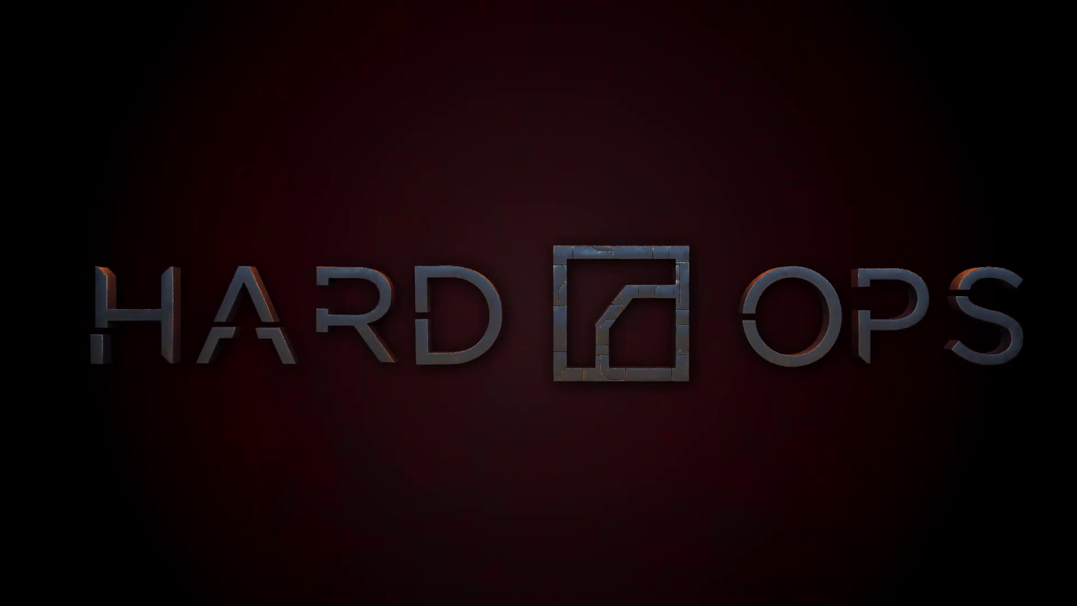
Cycle the cylinder's boolean modifier visibility with Hard Ops Modifier Toggle and restore all effects.
{"action": "key", "text": "Tab"}
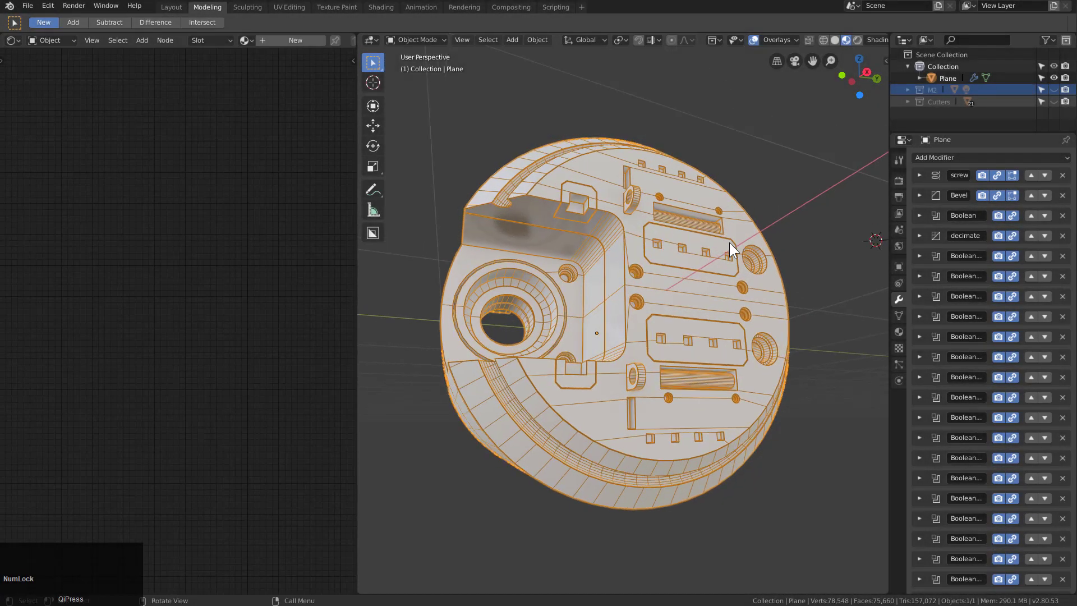
{"action": "key", "text": "q"}
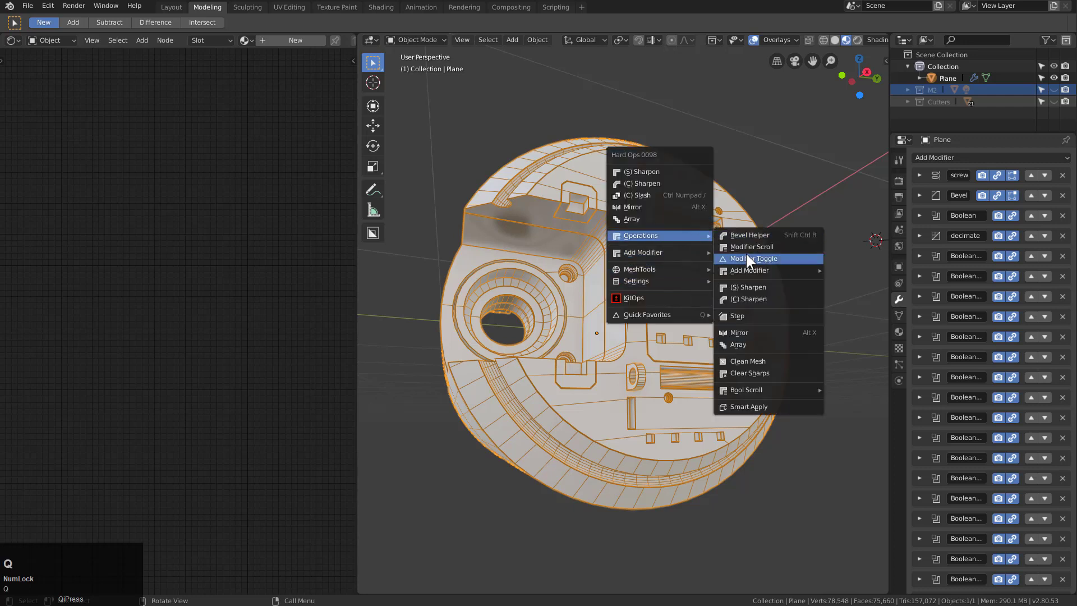
{"action": "left_click", "coordinate": [750, 255]}
{"action": "scroll", "scroll_direction": "up", "scroll_amount": 3}
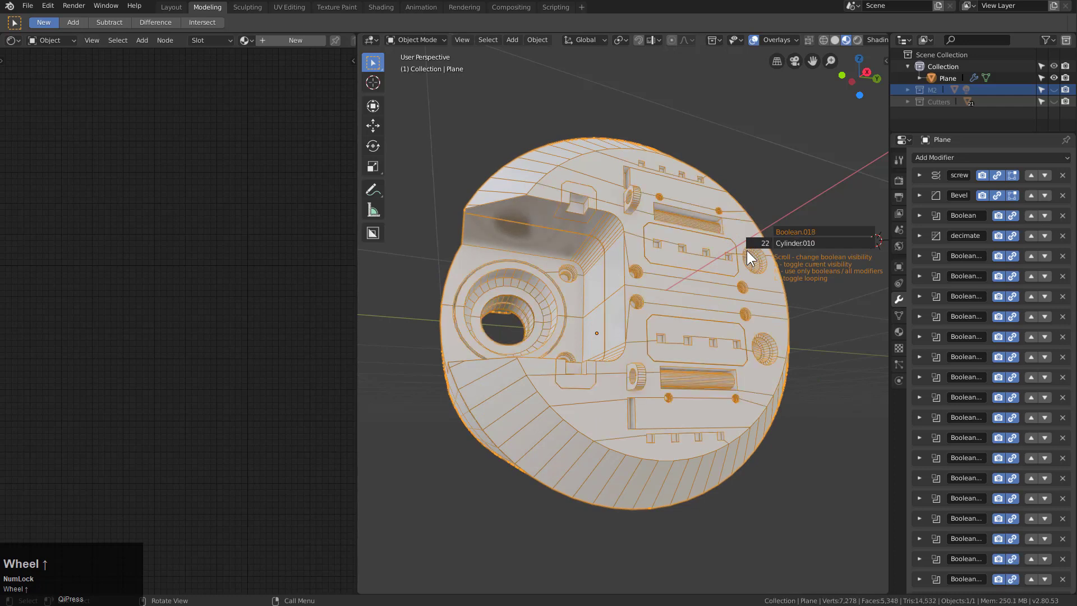
{"action": "right_click", "coordinate": [752, 256]}
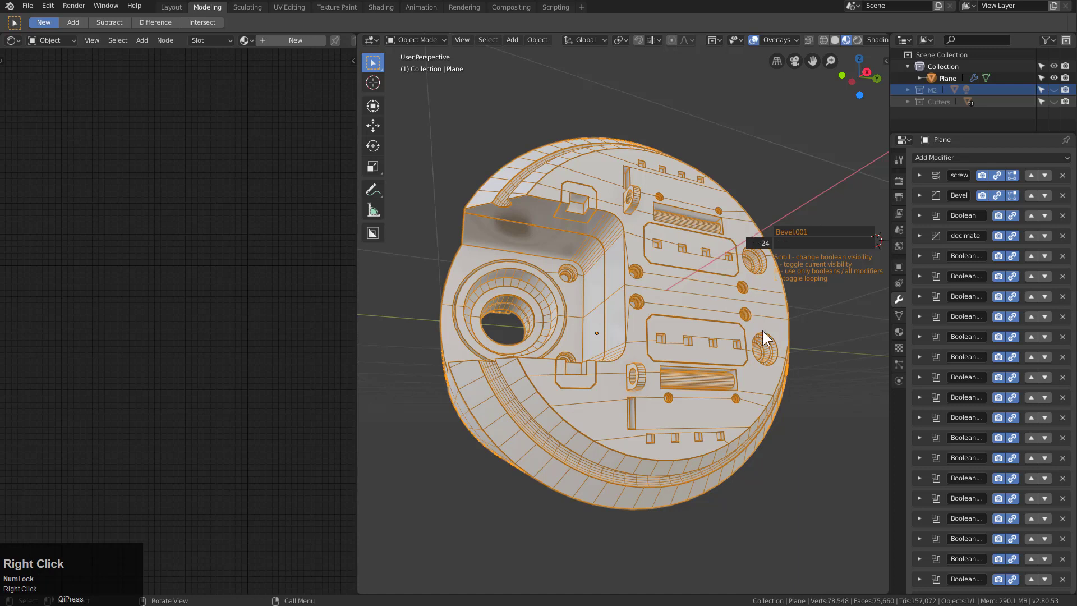
{"action": "key", "text": "Escape"}
Add a Triangulate modifier, then show the cylinder in Material Preview with overlays hidden.
{"action": "key", "text": "q"}
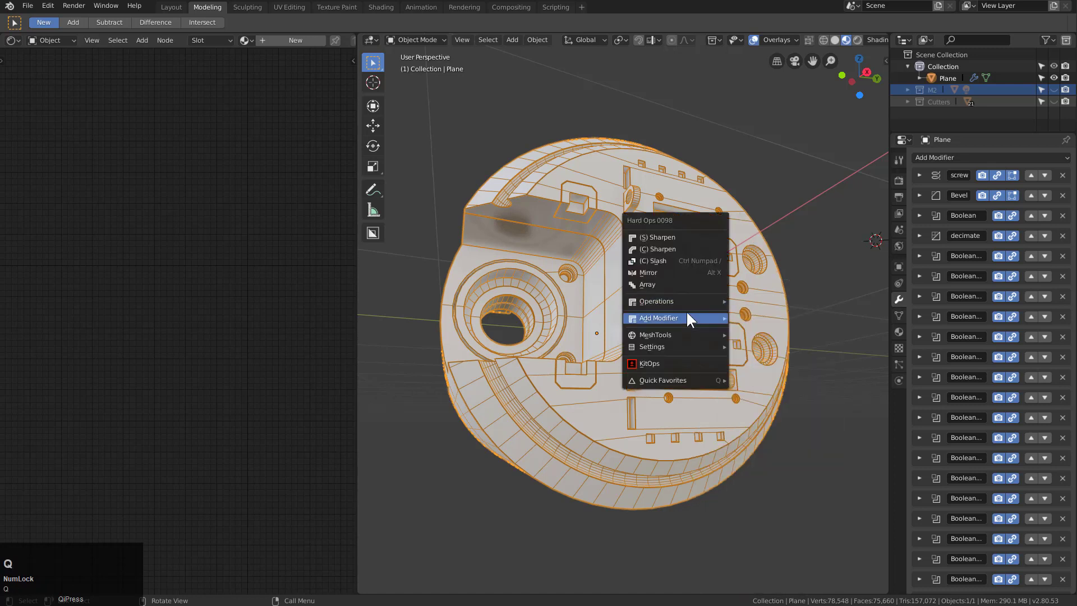
{"action": "left_click", "coordinate": [776, 459]}
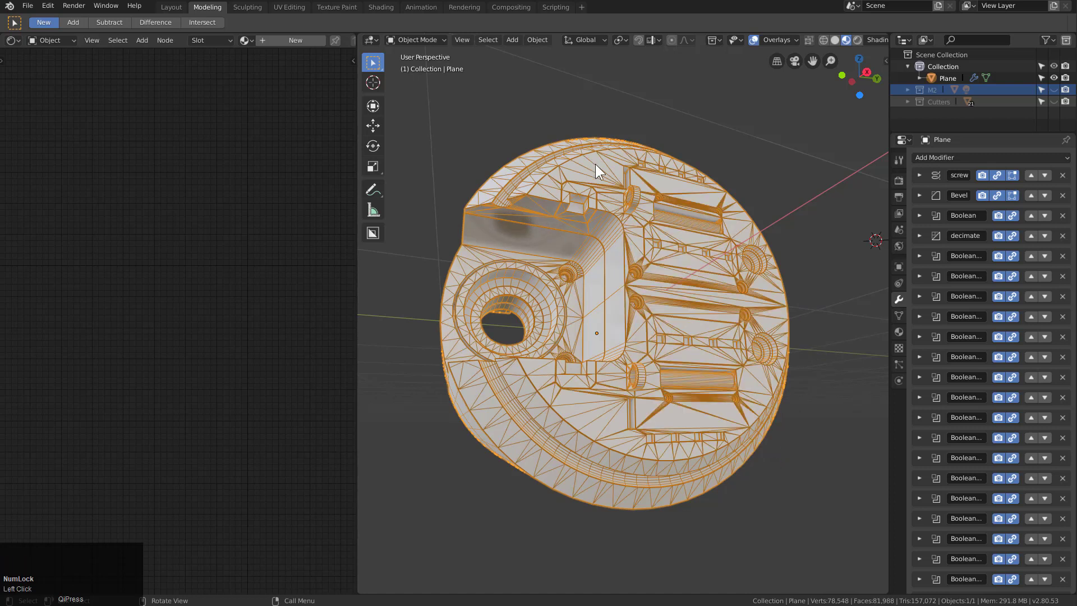
{"action": "key", "text": "2"}
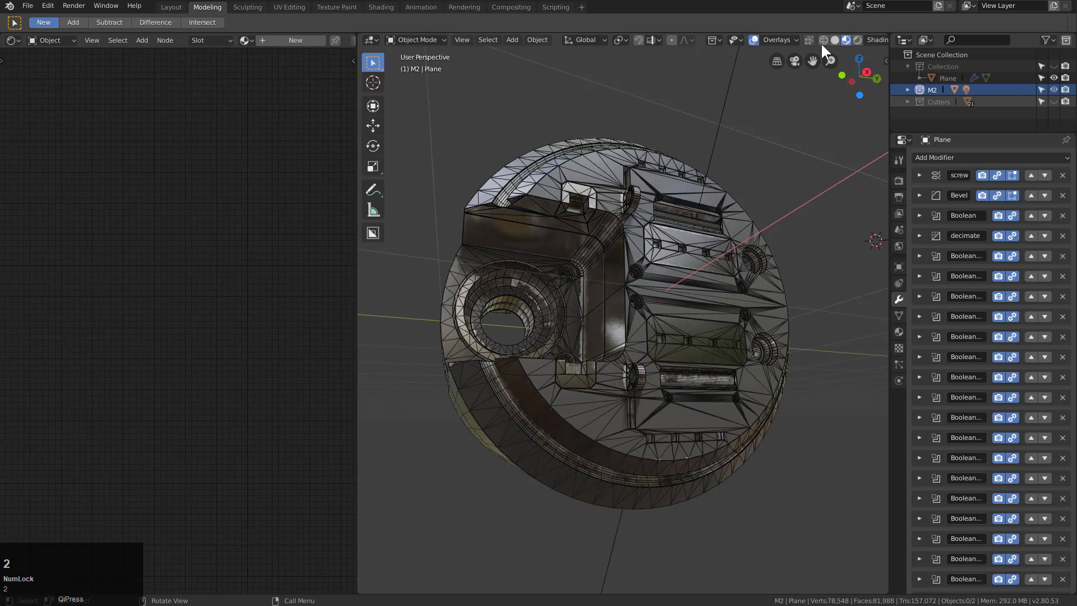
{"action": "left_click", "coordinate": [757, 52]}
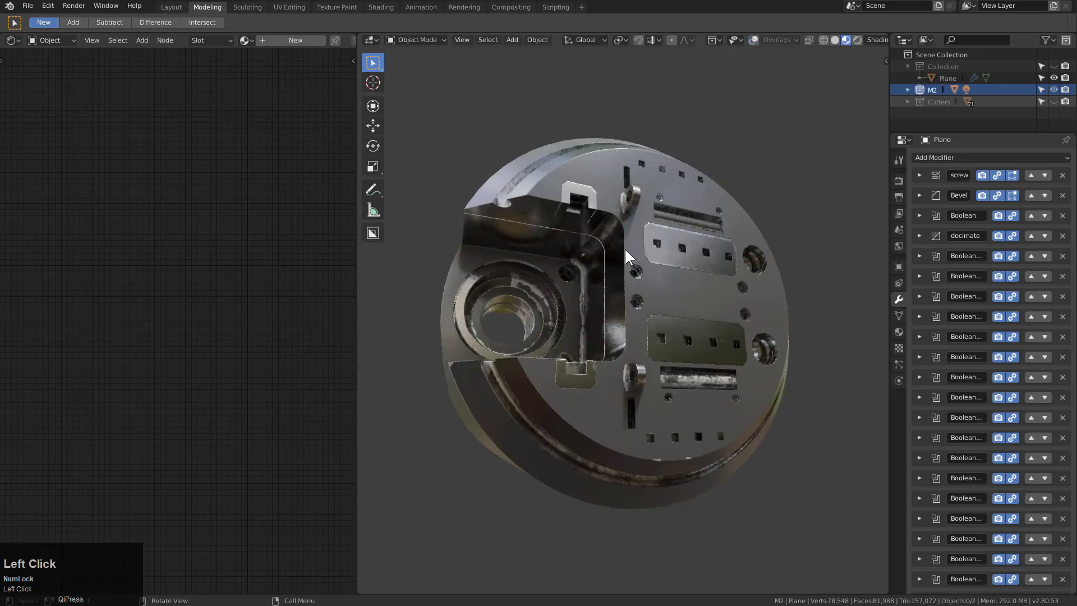
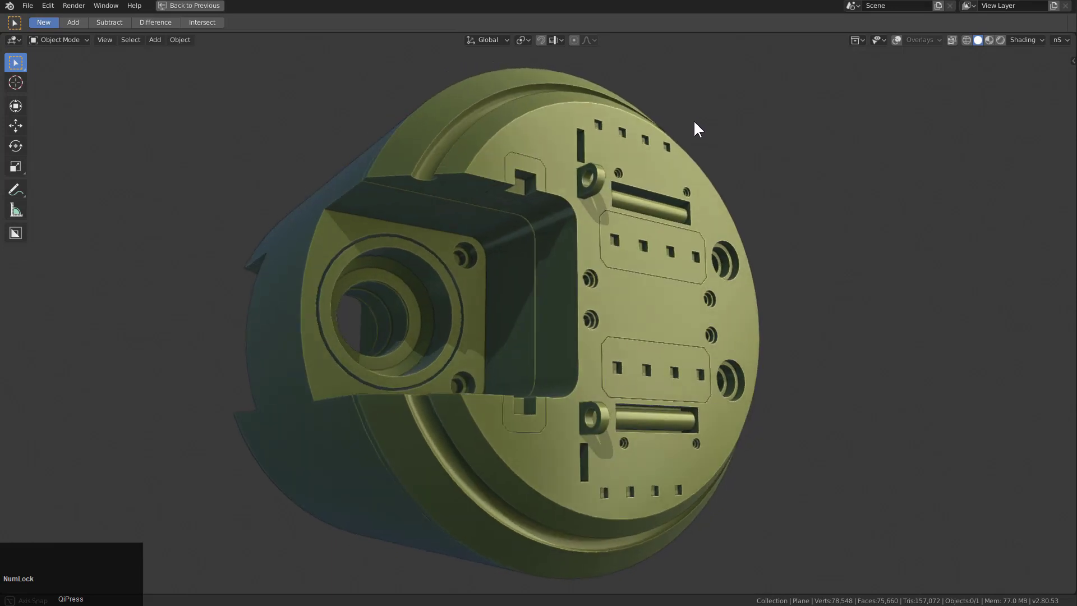
Show overlays again, select the cylinder and display its wireframe edges.
{"action": "left_click", "coordinate": [897, 45]}
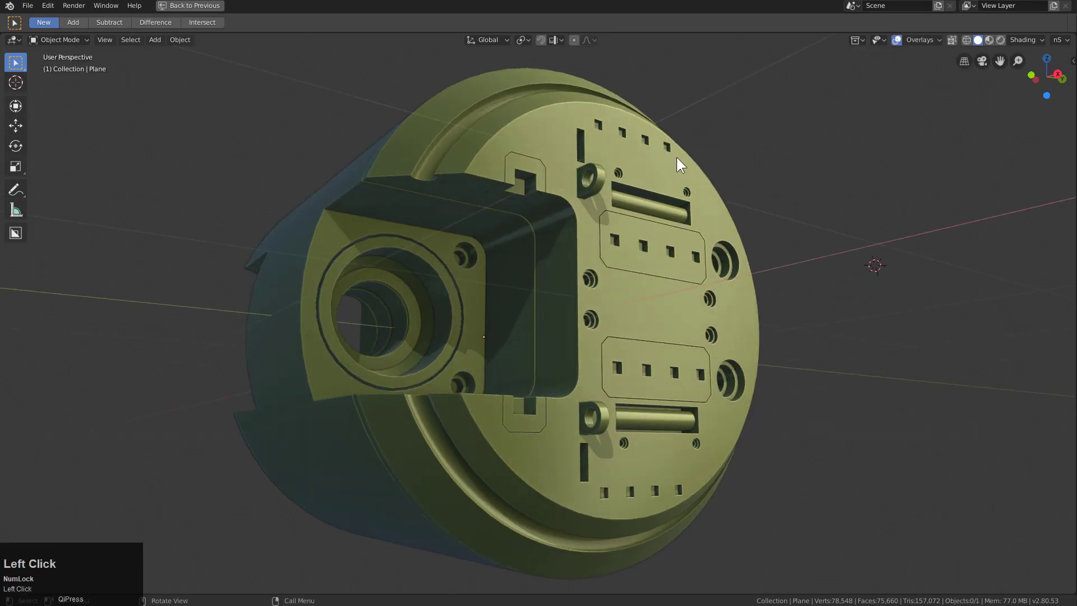
{"action": "middle_click", "coordinate": [605, 212]}
{"action": "left_click", "coordinate": [592, 205]}
{"action": "middle_click", "coordinate": [649, 221]}
{"action": "key", "text": "q"}
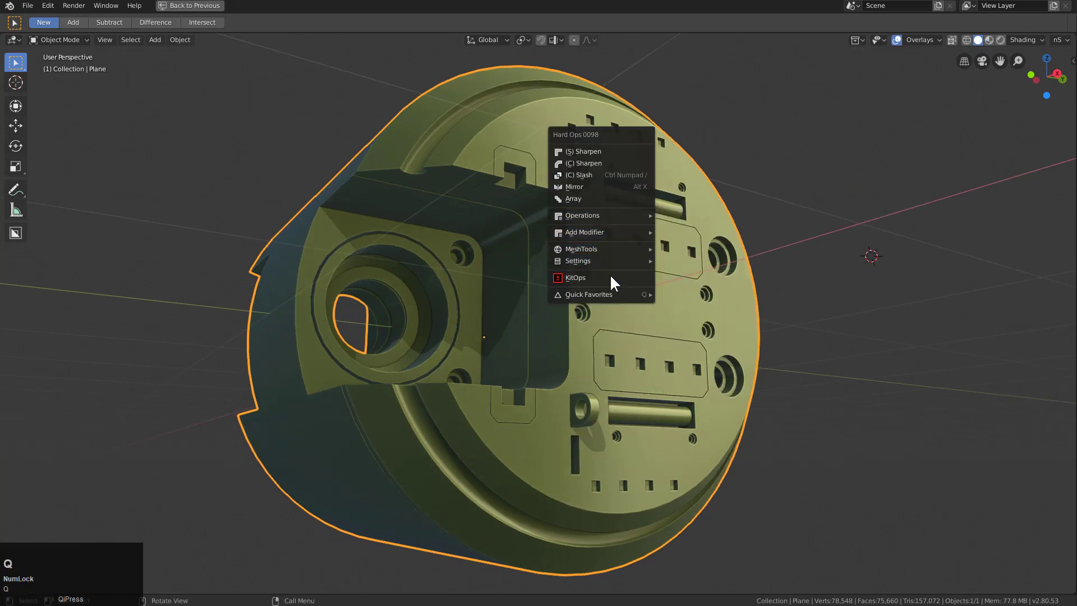
{"action": "left_click", "coordinate": [685, 274]}
Orbit around the cylinder's front and side, then return to the hard-surface tools menu.
{"action": "left_click_drag", "start_coordinate": [633, 213], "coordinate": [516, 226]}
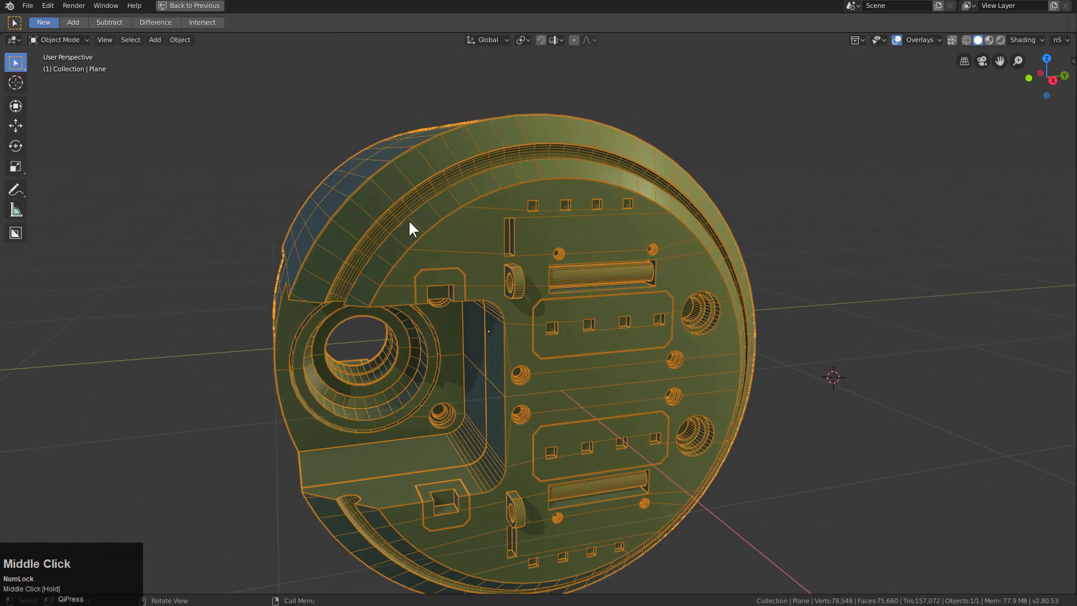
{"action": "scroll", "scroll_direction": "down", "scroll_amount": 3}
{"action": "left_click_drag", "start_coordinate": [552, 232], "coordinate": [649, 257]}
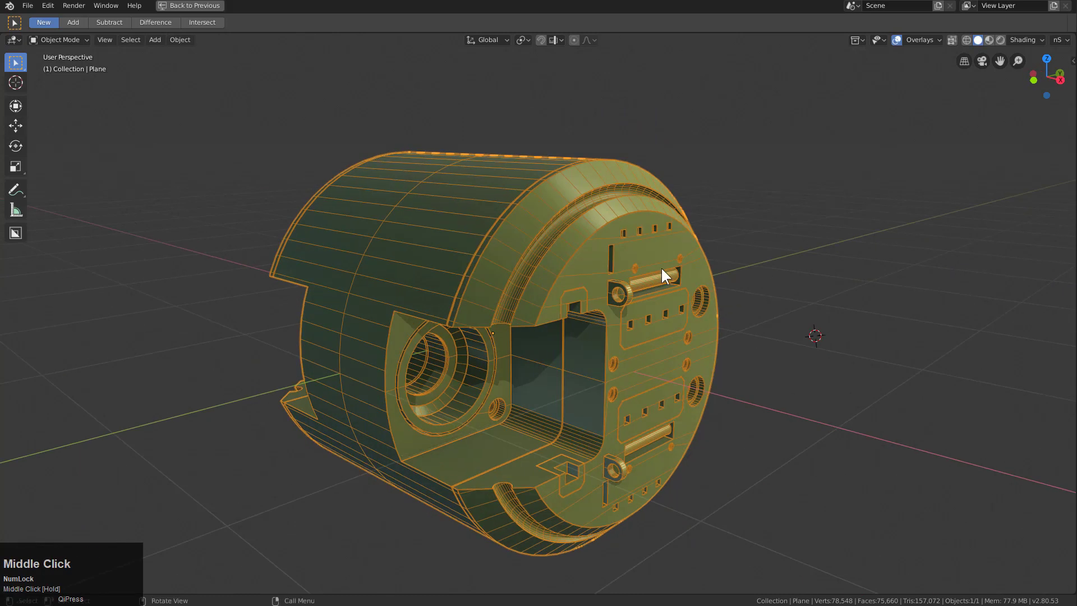
{"action": "key", "text": "q"}
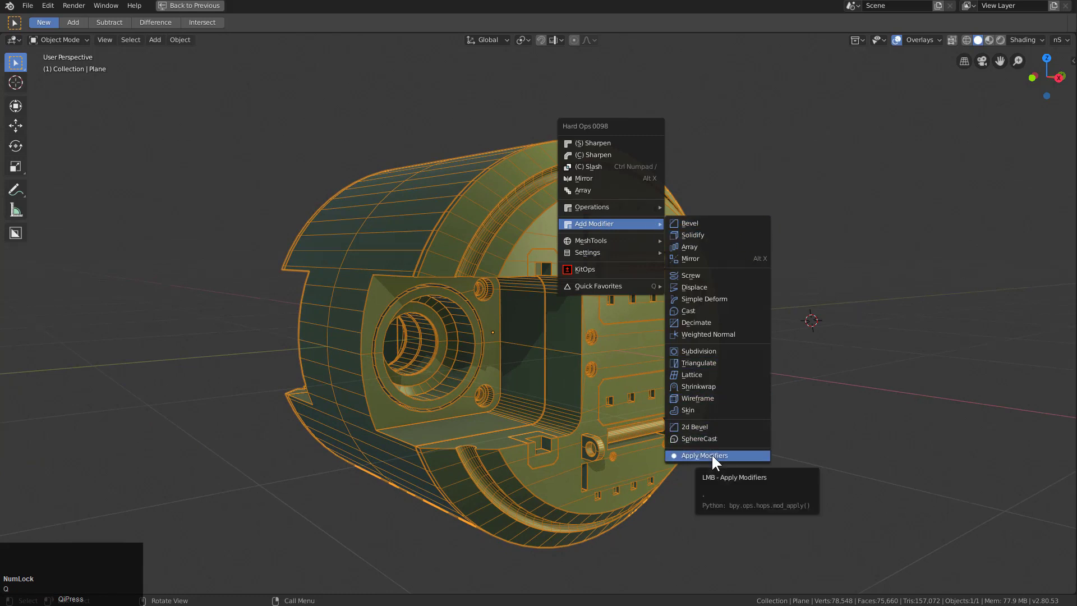
Duplicate the cylinder in place and move the copy into a new collection named M2.
{"action": "key", "text": "shift+d"}
{"action": "key", "text": "Escape"}
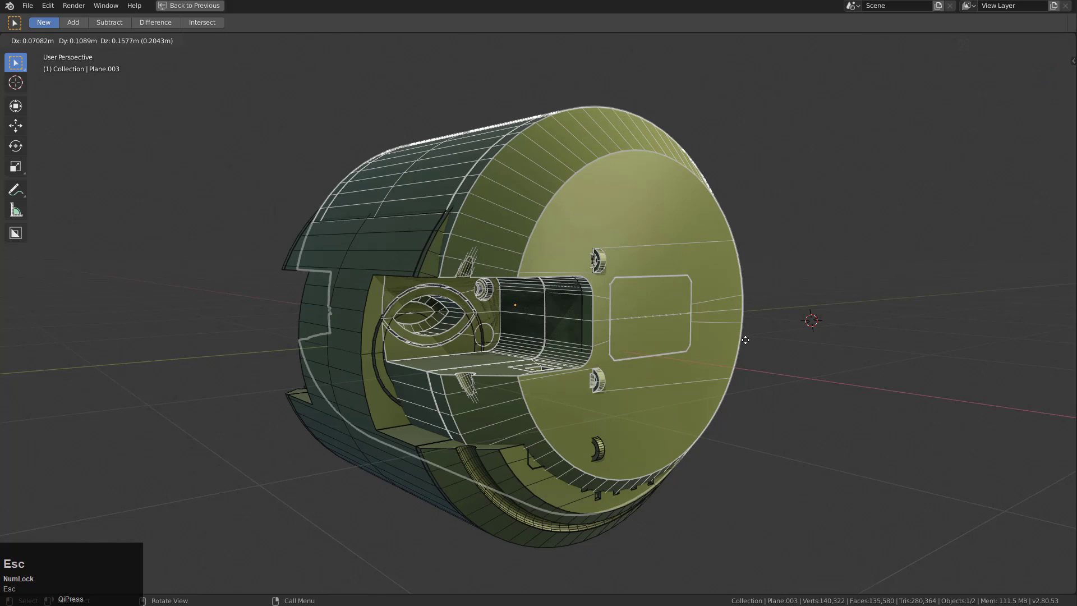
{"action": "key", "text": "m"}
{"action": "left_click", "coordinate": [703, 399]}
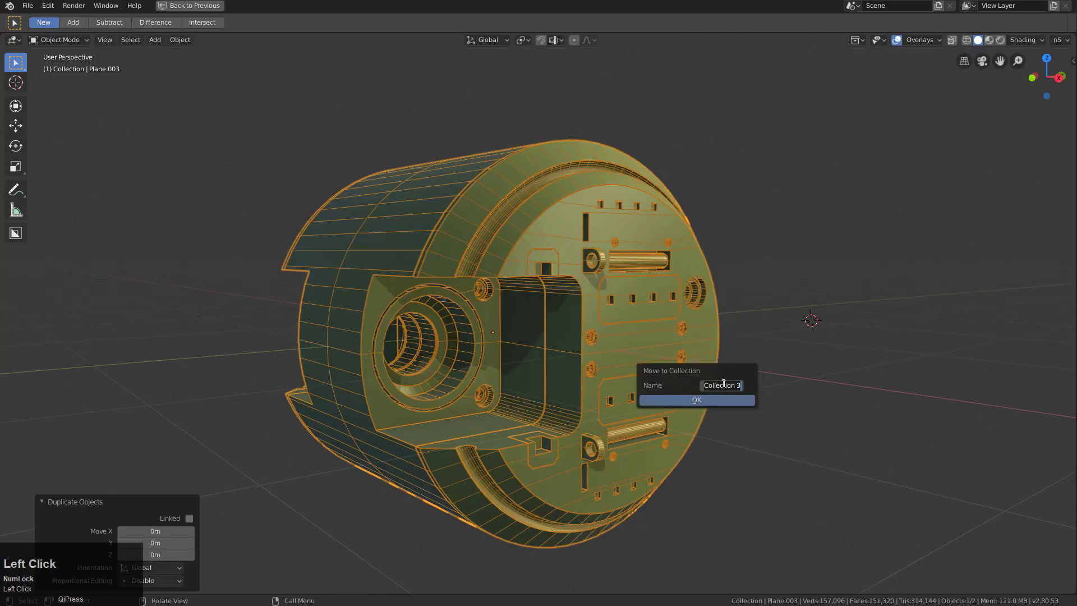
{"action": "key", "text": "shift+m"}
{"action": "key", "text": "2"}
{"action": "key", "text": "Return"}
{"action": "left_click", "coordinate": [684, 404]}
{"action": "type", "text": "123"}
{"action": "left_click", "coordinate": [629, 302]}
Inspect the copy from several angles and bring up its Apply options.
{"action": "middle_click", "coordinate": [632, 303]}
{"action": "scroll", "scroll_direction": "up", "scroll_amount": 3}
{"action": "key", "text": "q"}
{"action": "left_click", "coordinate": [715, 486]}
{"action": "middle_click", "coordinate": [572, 242]}
{"action": "key", "text": "z"}
{"action": "scroll", "scroll_direction": "down", "scroll_amount": 3}
{"action": "left_click", "coordinate": [588, 268]}
{"action": "scroll", "scroll_direction": "down", "scroll_amount": 3}
{"action": "middle_click", "coordinate": [594, 258]}
{"action": "key", "text": "ctrl+a"}
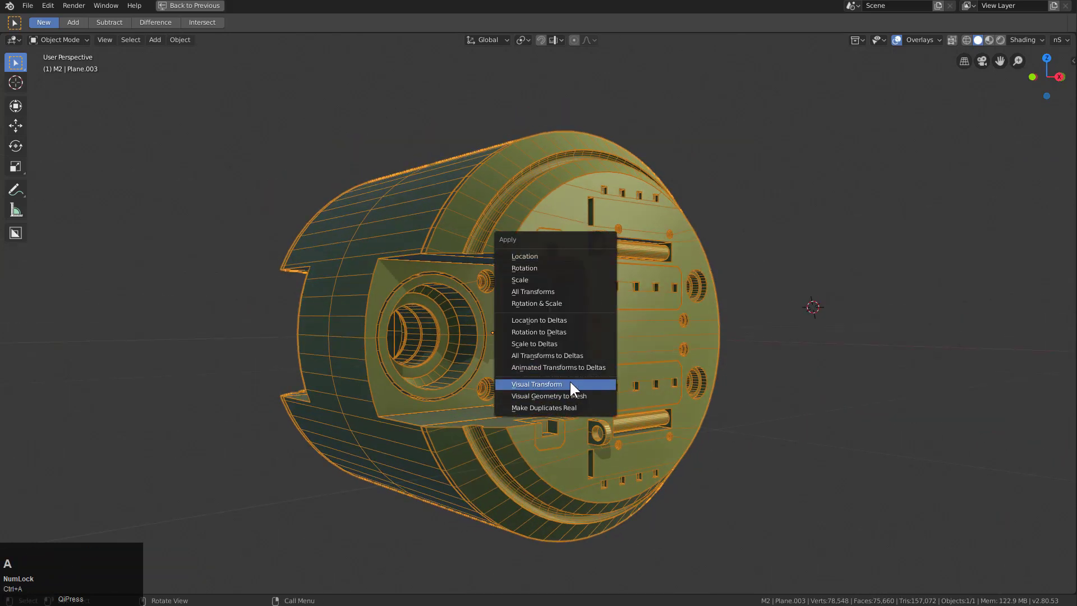
Apply Visual Transform so the copy's visual geometry becomes a real mesh.
{"action": "left_click", "coordinate": [576, 387]}
{"action": "key", "text": "a"}
{"action": "key", "text": "ctrl+a"}
{"action": "left_click", "coordinate": [583, 360]}
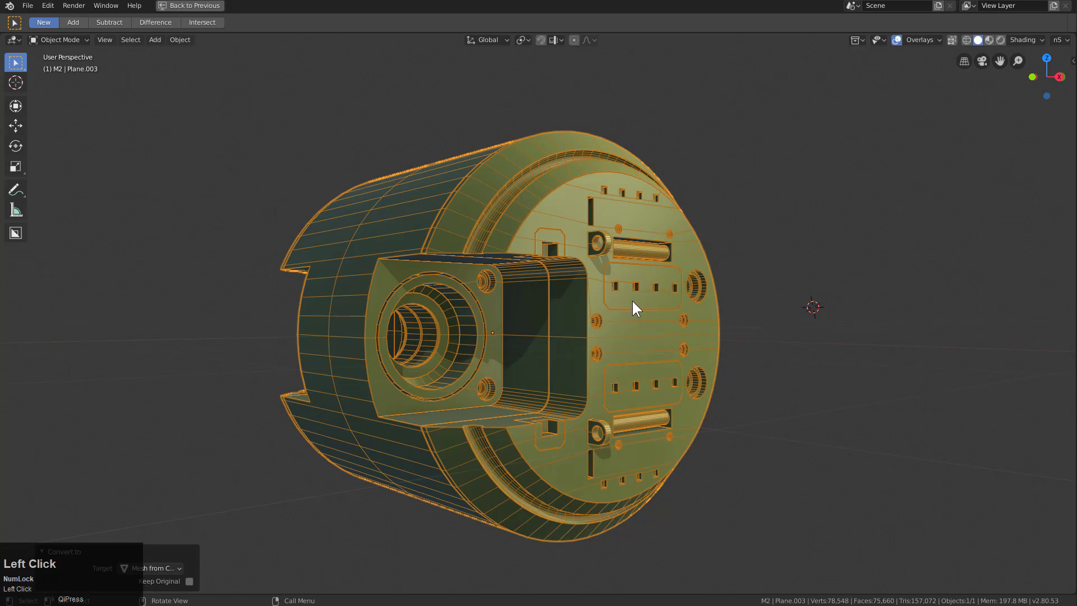
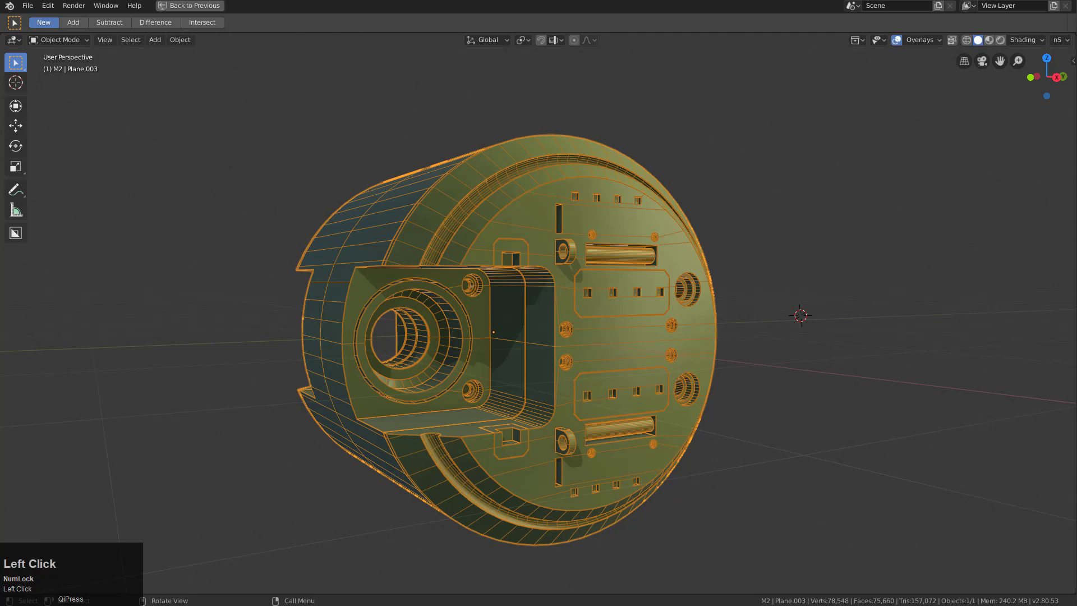
Run MeshTools Auto Unwrap on the copy with the 45° angle limit.
{"action": "middle_click", "coordinate": [734, 271]}
{"action": "key", "text": "q"}
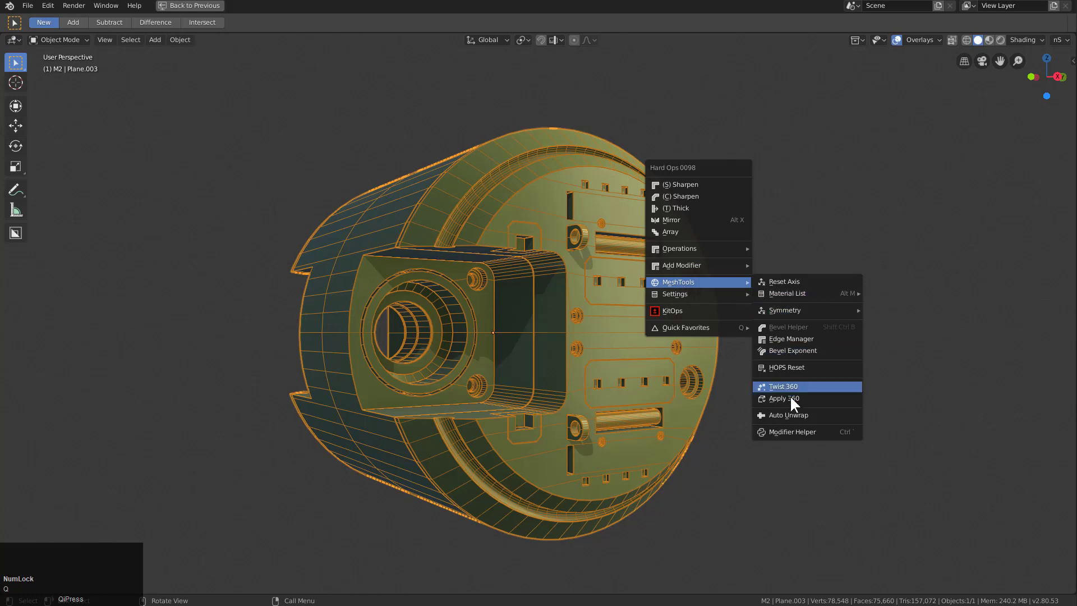
{"action": "left_click", "coordinate": [793, 417]}
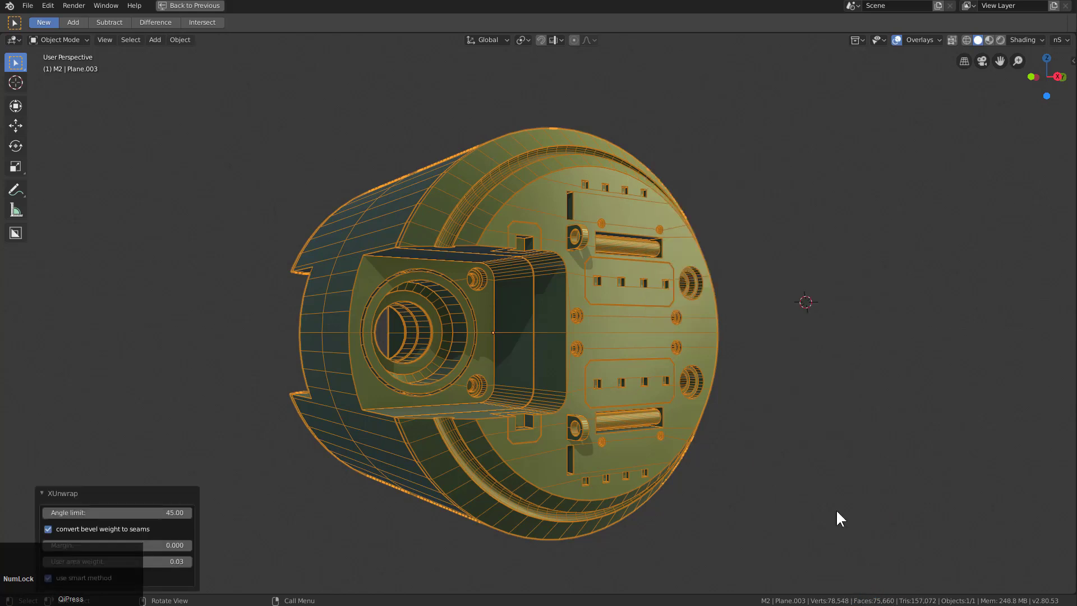
Add a Triangulate modifier with Shortest Diagonal quads, Beauty n-gons, minimum vertices 5, and confirm.
{"action": "middle_click", "coordinate": [655, 354]}
{"action": "key", "text": "q"}
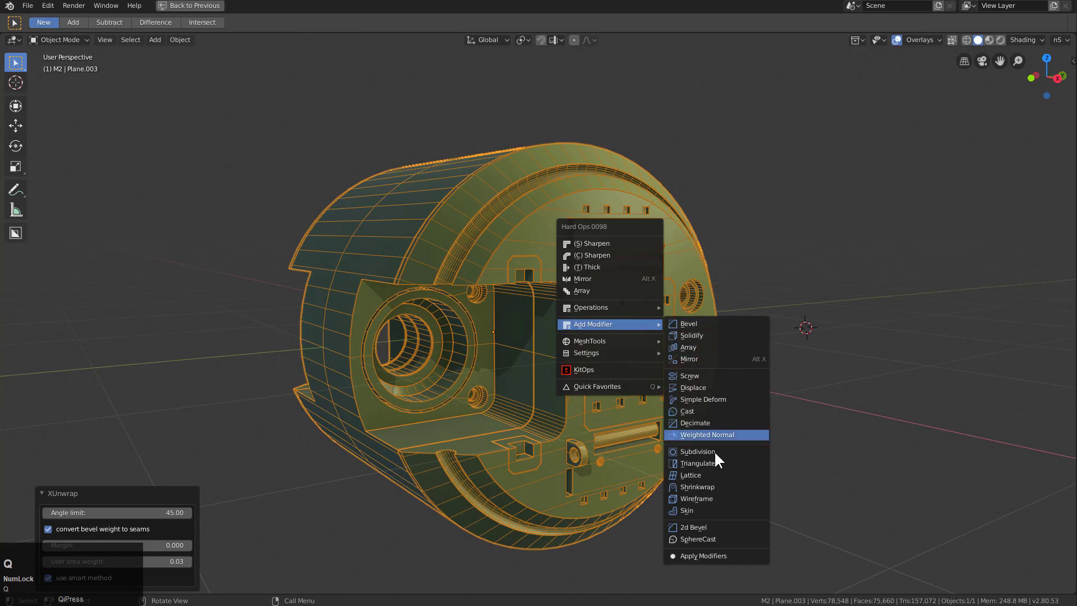
{"action": "left_click", "coordinate": [713, 470]}
{"action": "middle_click", "coordinate": [551, 355]}
{"action": "scroll", "scroll_direction": "up", "scroll_amount": 3}
{"action": "middle_click", "coordinate": [560, 415]}
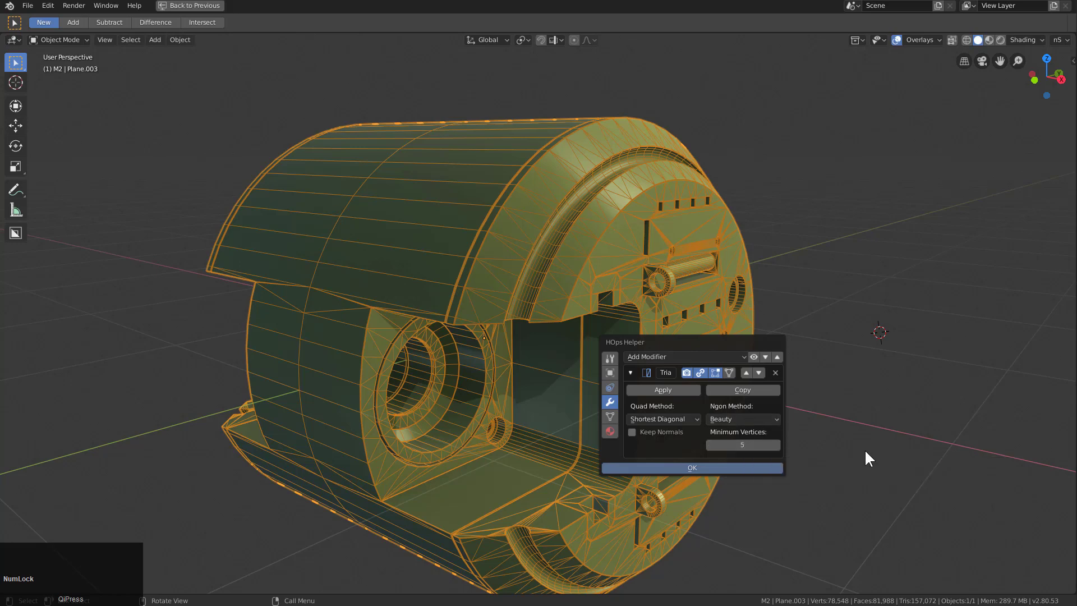
{"action": "left_click", "coordinate": [872, 456]}
{"action": "middle_click", "coordinate": [747, 427]}
{"action": "scroll", "scroll_direction": "down", "scroll_amount": 3}
Return to the full workspace and toggle mesh editing to check the triangulated UV layout.
{"action": "left_click", "coordinate": [212, 15]}
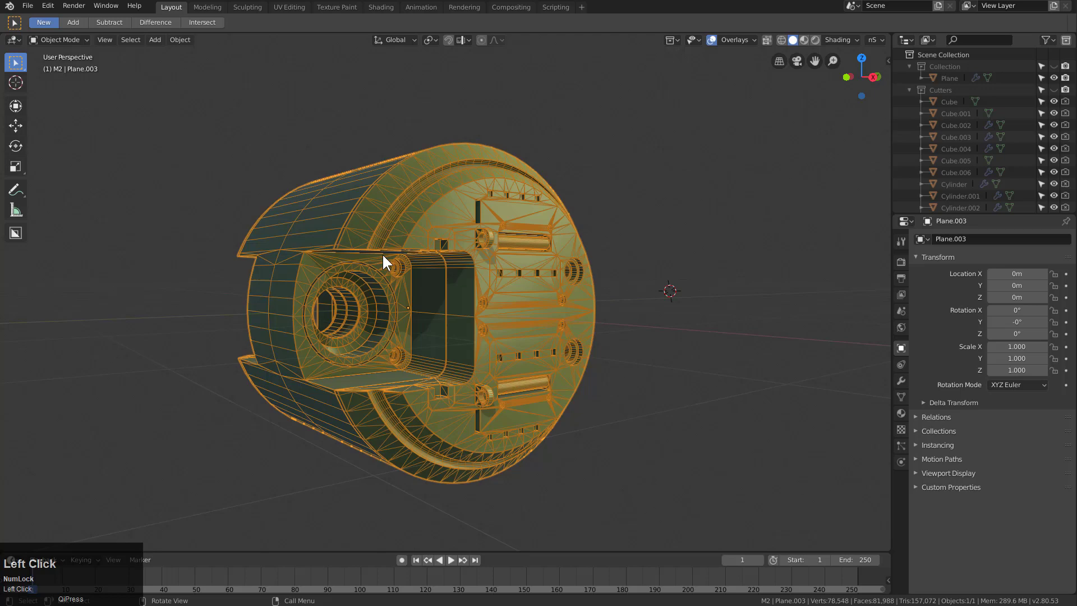
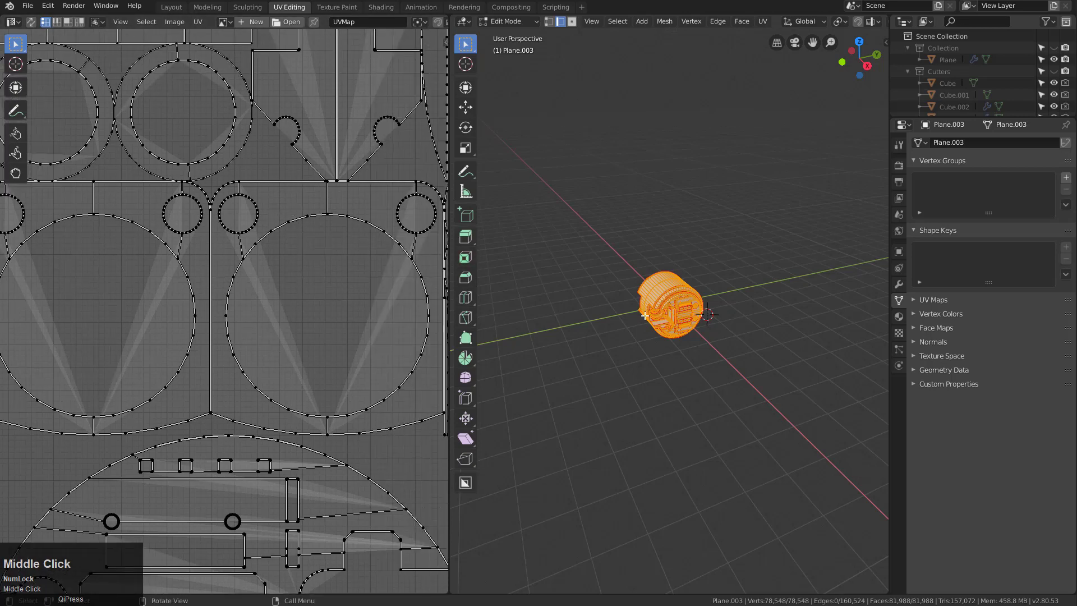
{"action": "scroll", "scroll_direction": "up", "scroll_amount": 3}
{"action": "key", "text": "Tab"}
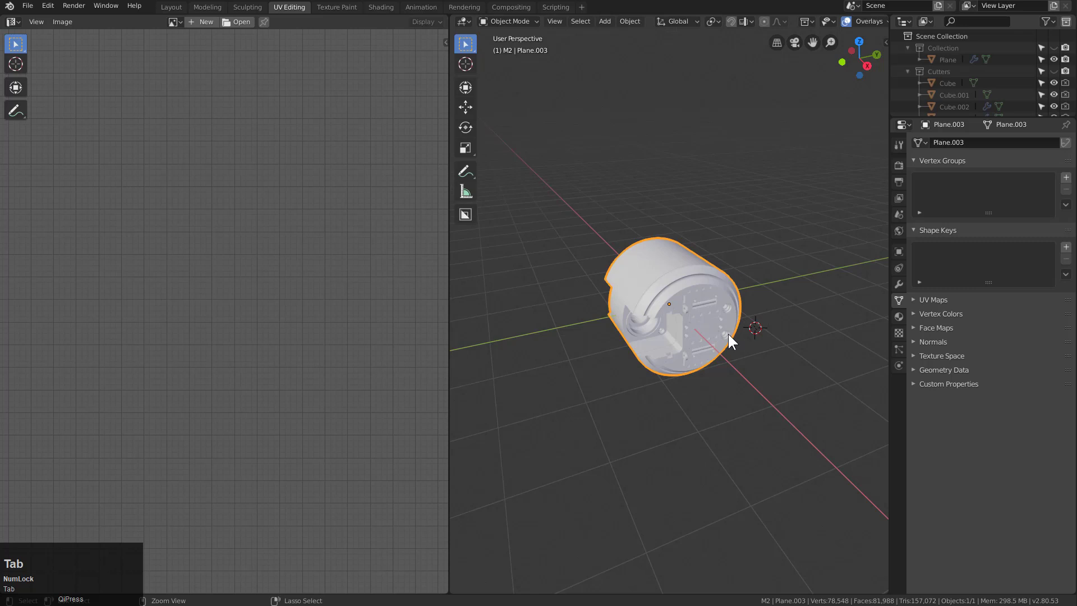
{"action": "scroll", "scroll_direction": "up", "scroll_amount": 3}
{"action": "key", "text": "ctrl+`"}
Finish reviewing the UVs and bring the cylinder back to Object Mode.
{"action": "left_click", "coordinate": [721, 391]}
{"action": "key", "text": "Escape"}
{"action": "scroll", "scroll_direction": "up", "scroll_amount": 3}
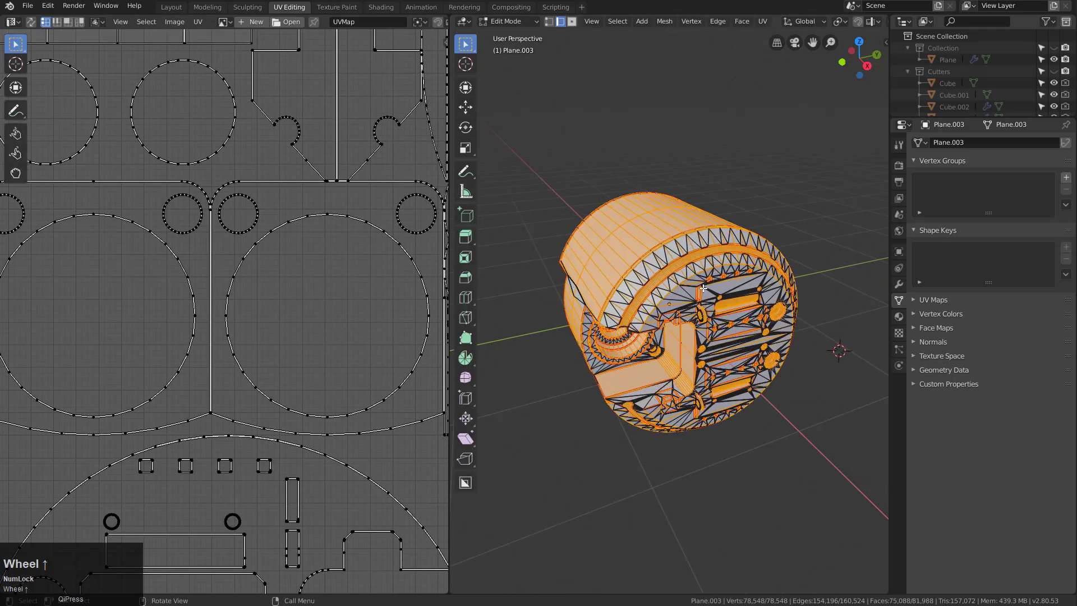
{"action": "key", "text": "a"}
{"action": "key", "text": "a"}
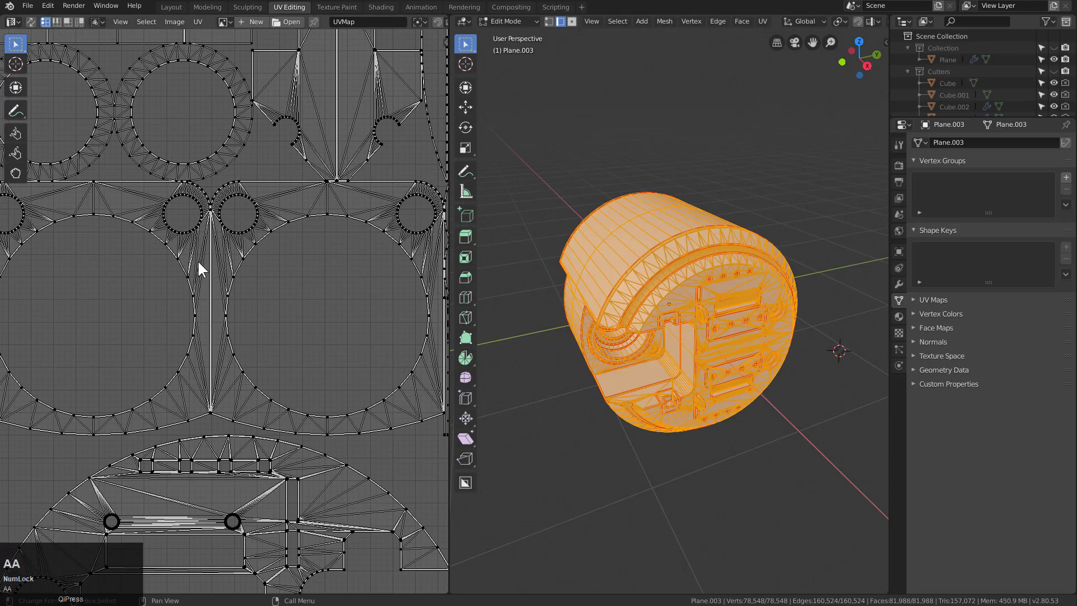
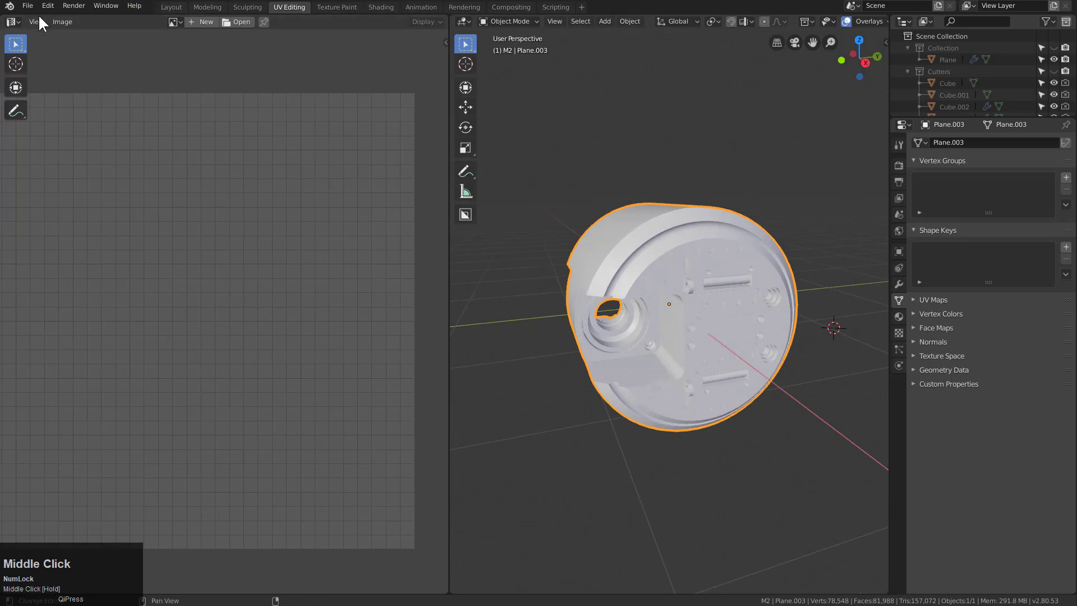
Export the cylinder as Wavefront OBJ ND_qpart_tut2.obj into D:\_obj\ with UVs included.
{"action": "left_click", "coordinate": [35, 12]}
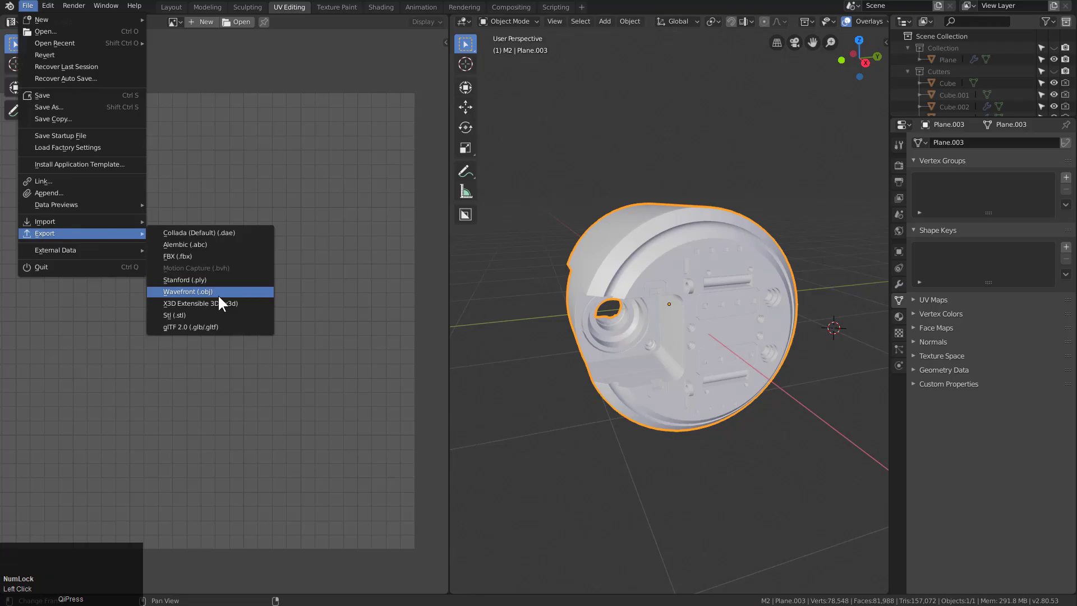
{"action": "left_click", "coordinate": [225, 301]}
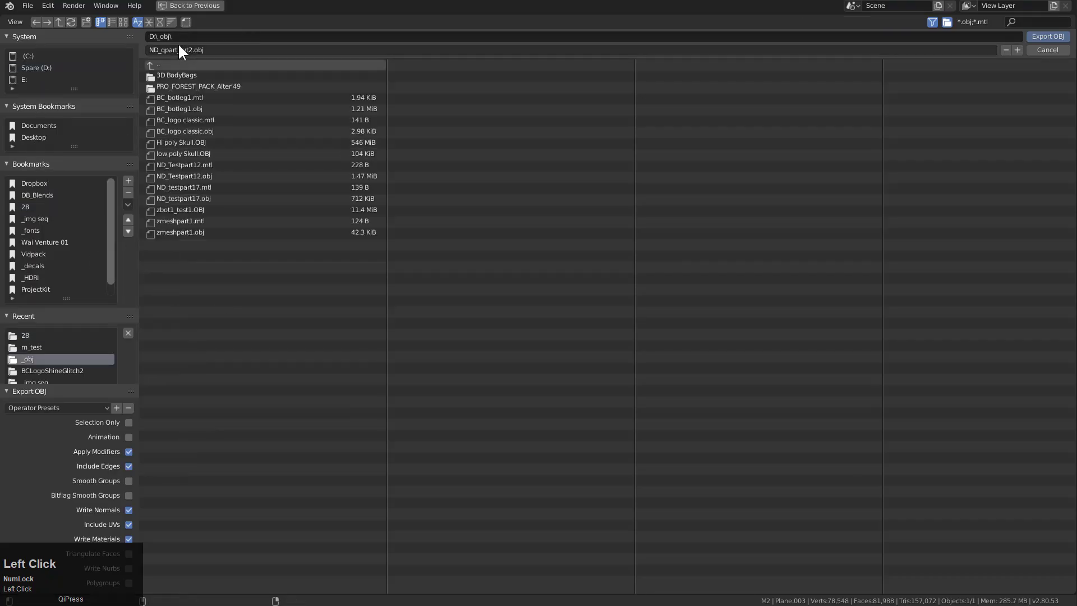
{"action": "left_click", "coordinate": [130, 428]}
{"action": "scroll", "scroll_direction": "down", "scroll_amount": 3}
{"action": "left_click", "coordinate": [213, 40]}
{"action": "key", "text": "c"}
{"action": "left_click", "coordinate": [1044, 40]}
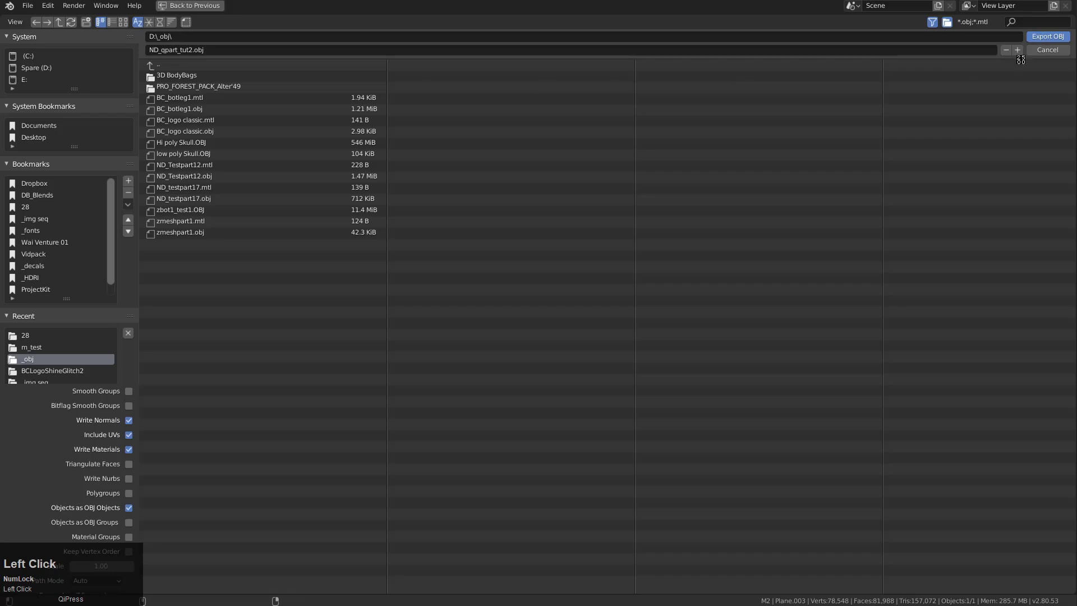
Orbit and zoom around the exported cylinder in the viewport.
{"action": "scroll", "scroll_direction": "up", "scroll_amount": 3}
{"action": "middle_click", "coordinate": [709, 310]}
{"action": "scroll", "scroll_direction": "down", "scroll_amount": 3}
{"action": "middle_click", "coordinate": [621, 302]}
{"action": "scroll", "scroll_direction": "up", "scroll_amount": 3}
{"action": "middle_click", "coordinate": [707, 323]}
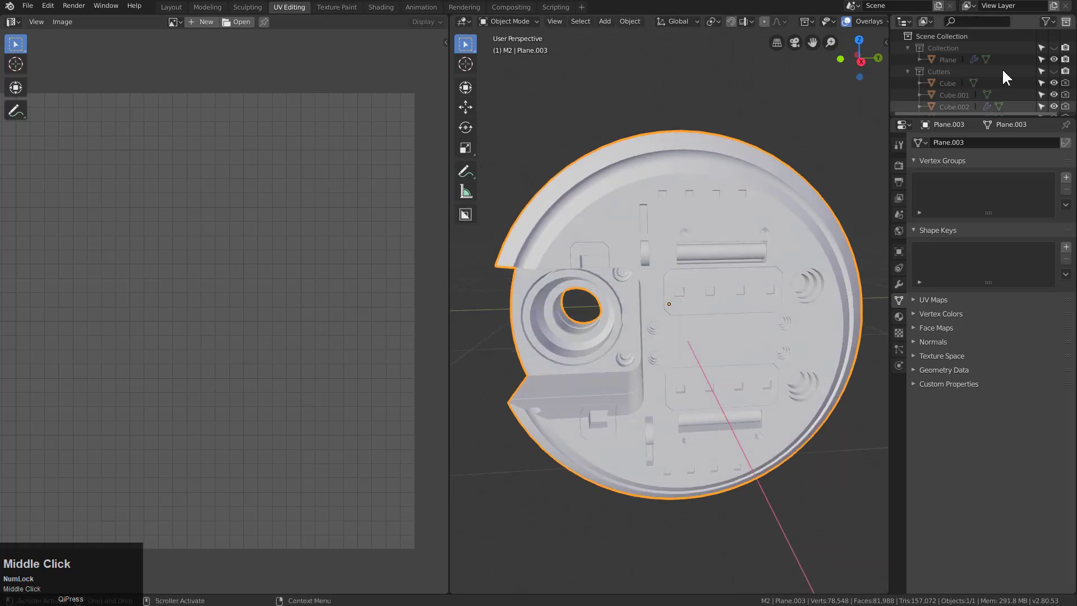
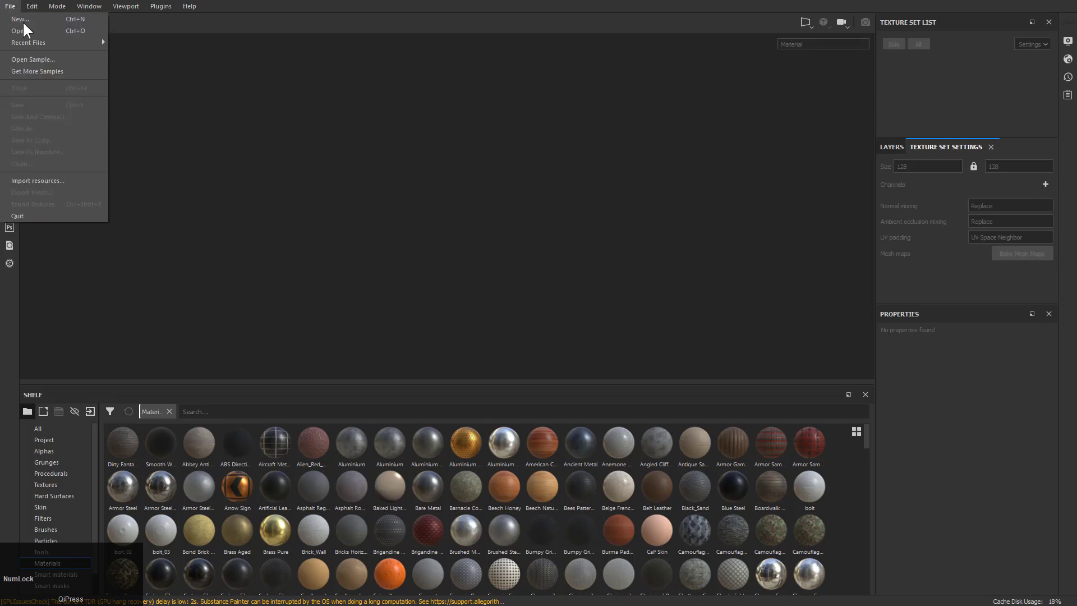
Create a new project from ND_qpart_tut2.obj at 1024 document resolution.
{"action": "left_click", "coordinate": [38, 26]}
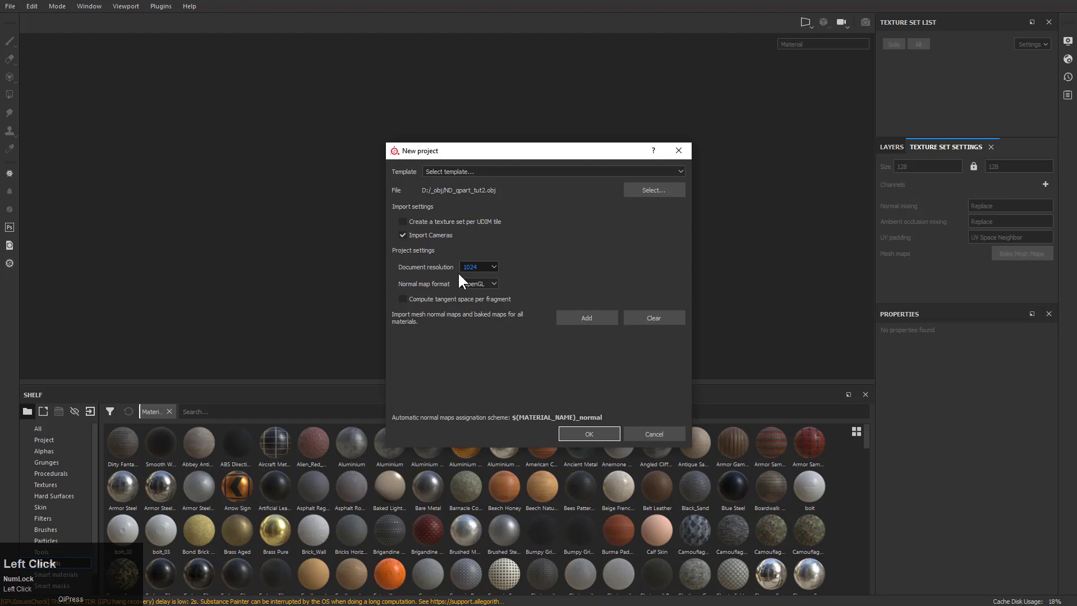
{"action": "left_click", "coordinate": [609, 443]}
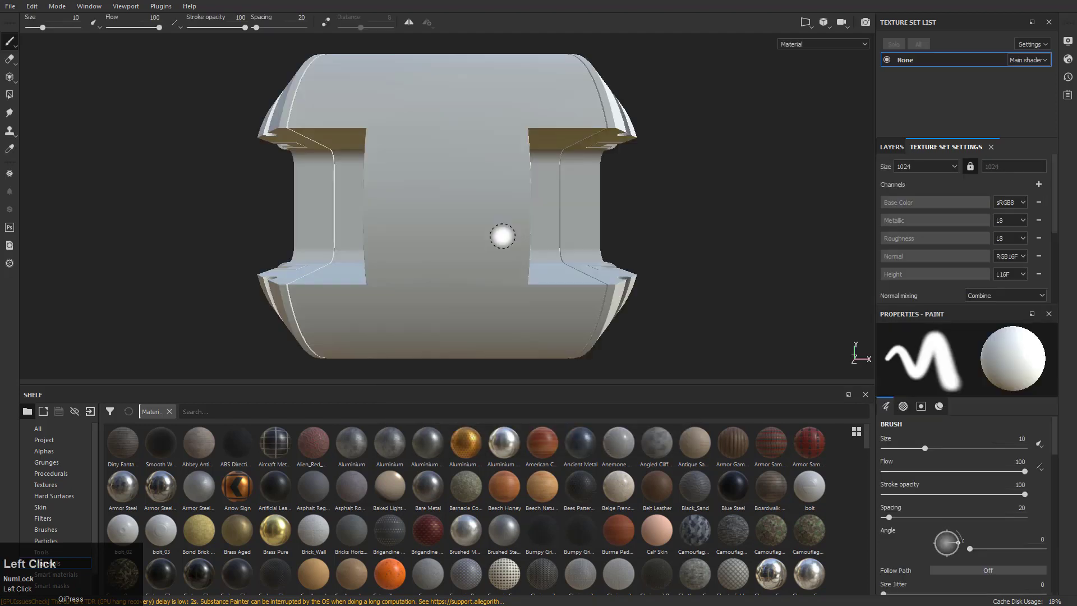
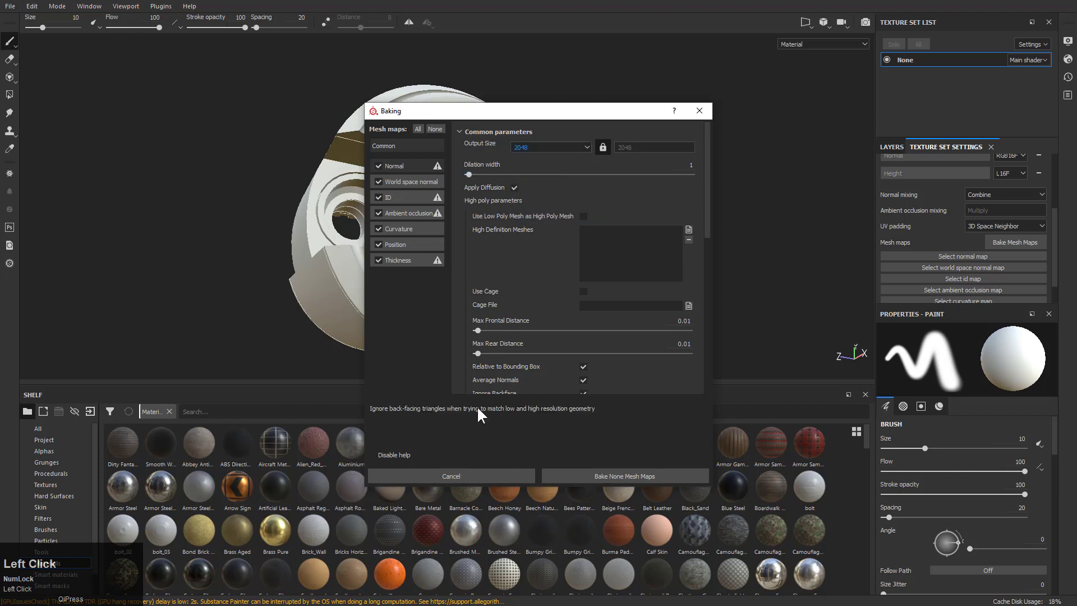
Bake the mesh maps at 2048 output size and dismiss the finished message.
{"action": "left_click", "coordinate": [607, 484]}
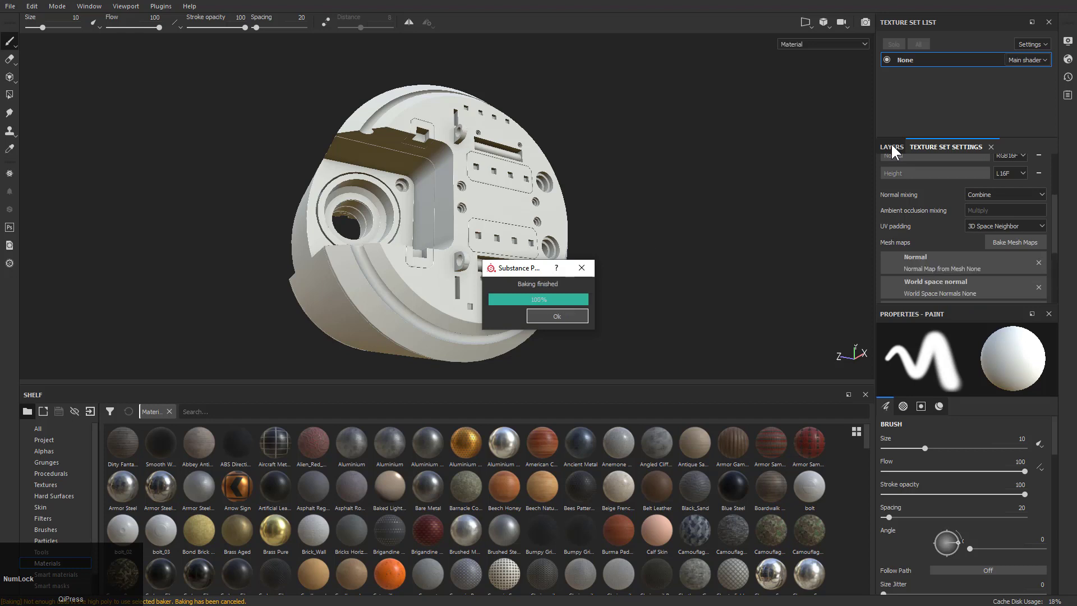
{"action": "left_click", "coordinate": [897, 149]}
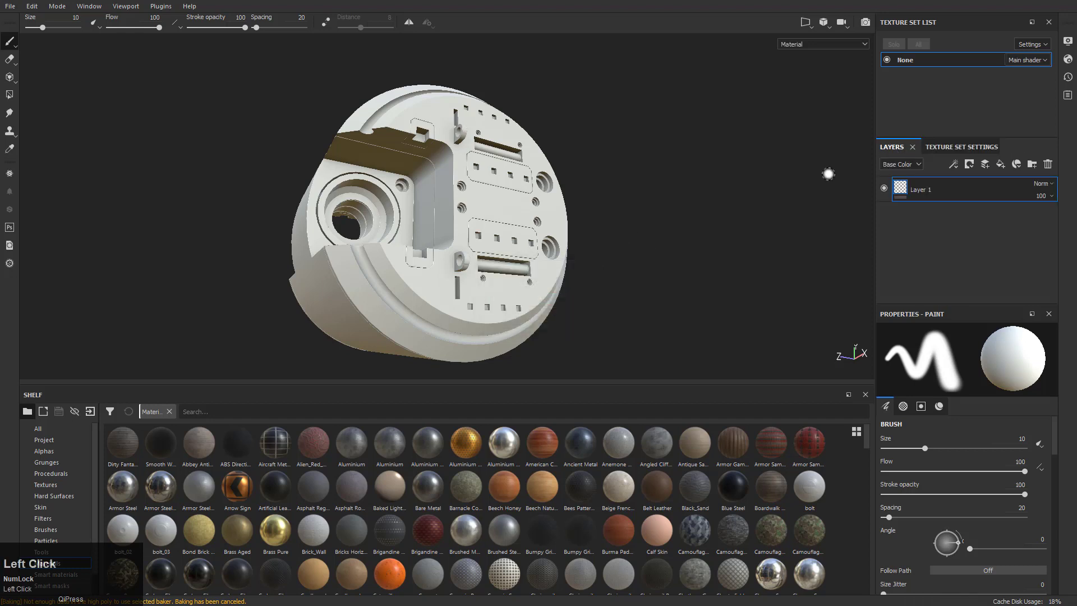
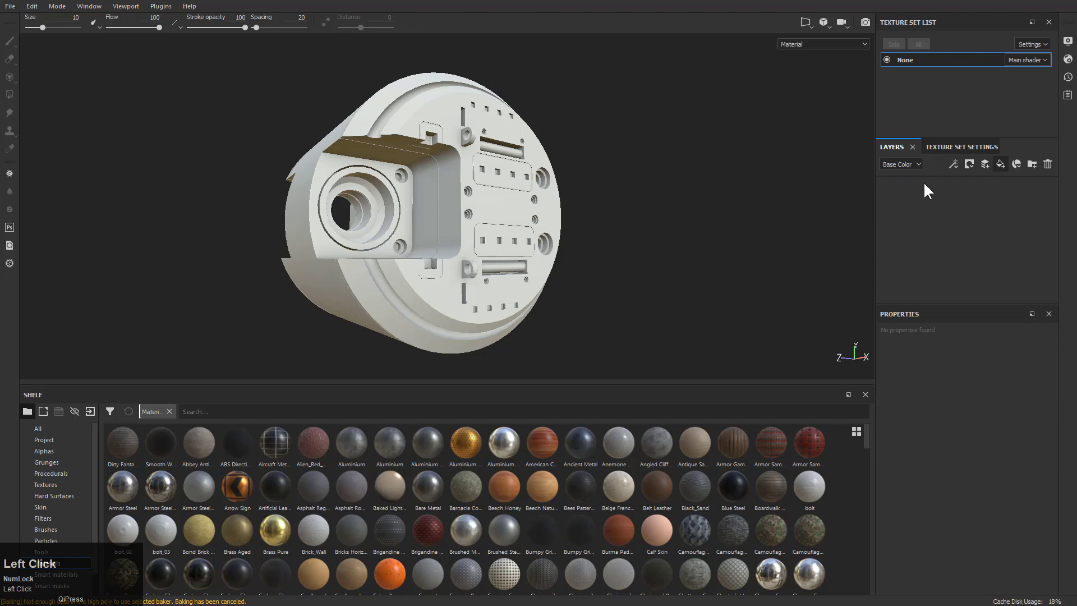
Remove the default paint layer and add a fill layer with the Ancient Metal material.
{"action": "scroll", "scroll_direction": "down", "scroll_amount": 3}
{"action": "scroll", "scroll_direction": "up", "scroll_amount": 3}
{"action": "scroll", "scroll_direction": "down", "scroll_amount": 3}
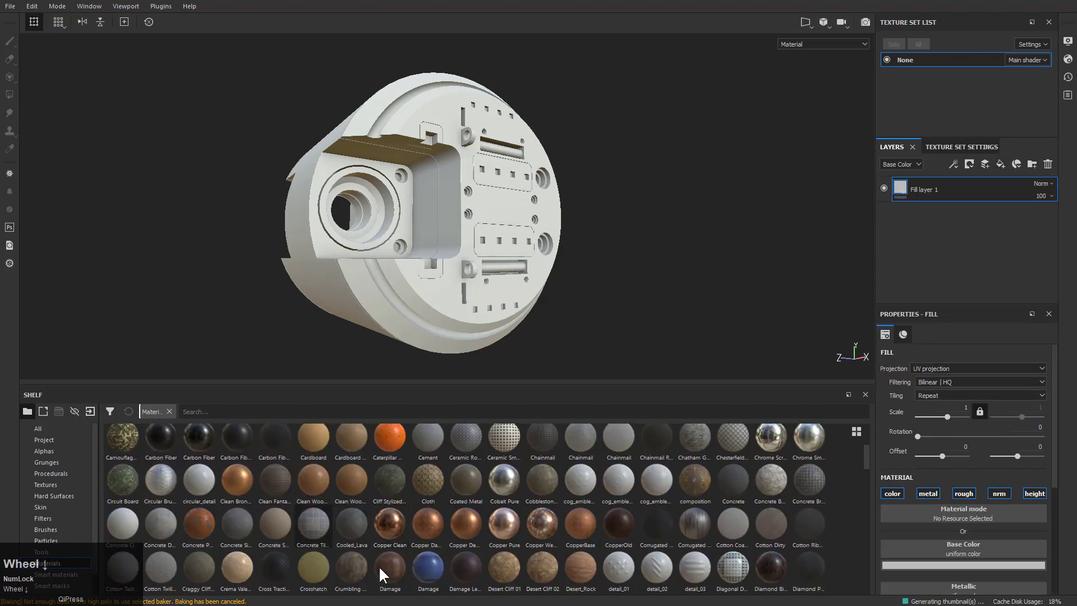
{"action": "scroll", "scroll_direction": "up", "scroll_amount": 3}
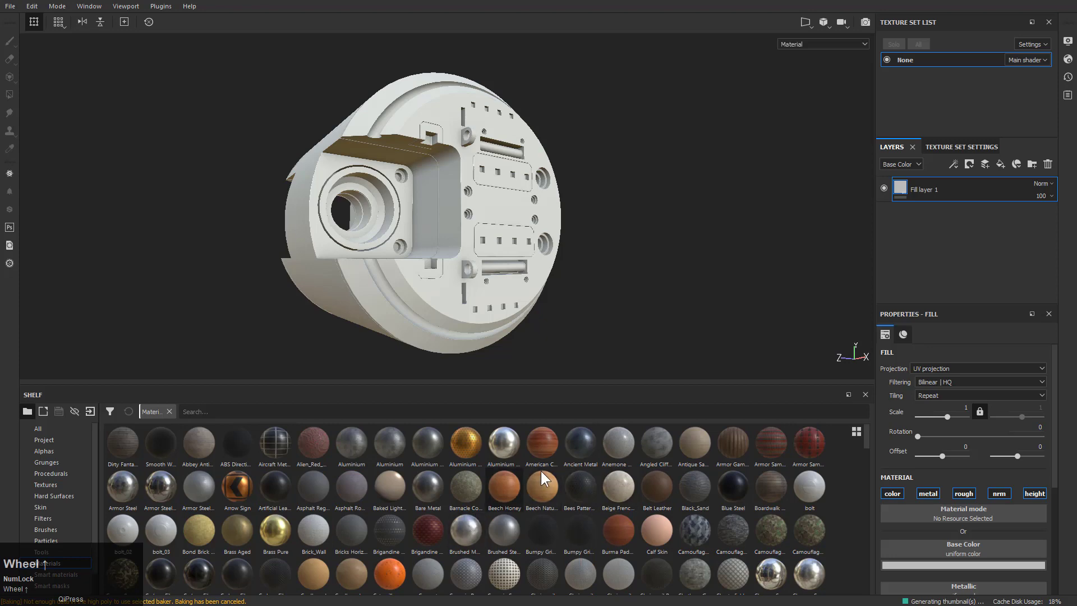
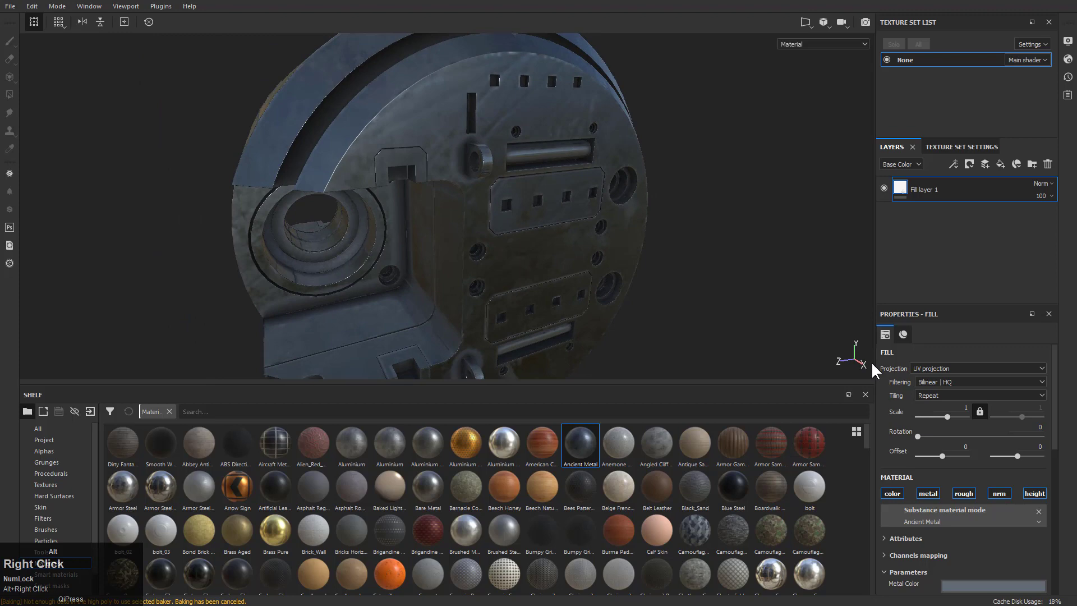
{"action": "left_click", "coordinate": [957, 423]}
{"action": "key", "text": "1"}
{"action": "scroll", "scroll_direction": "down", "scroll_amount": 3}
{"action": "scroll", "scroll_direction": "up", "scroll_amount": 3}
Raise the Ancient Metal scratches amount and undo the extreme scale change back to 1.
{"action": "left_click", "coordinate": [887, 421]}
{"action": "scroll", "scroll_direction": "down", "scroll_amount": 3}
{"action": "left_click_drag", "start_coordinate": [934, 524], "coordinate": [972, 555]}
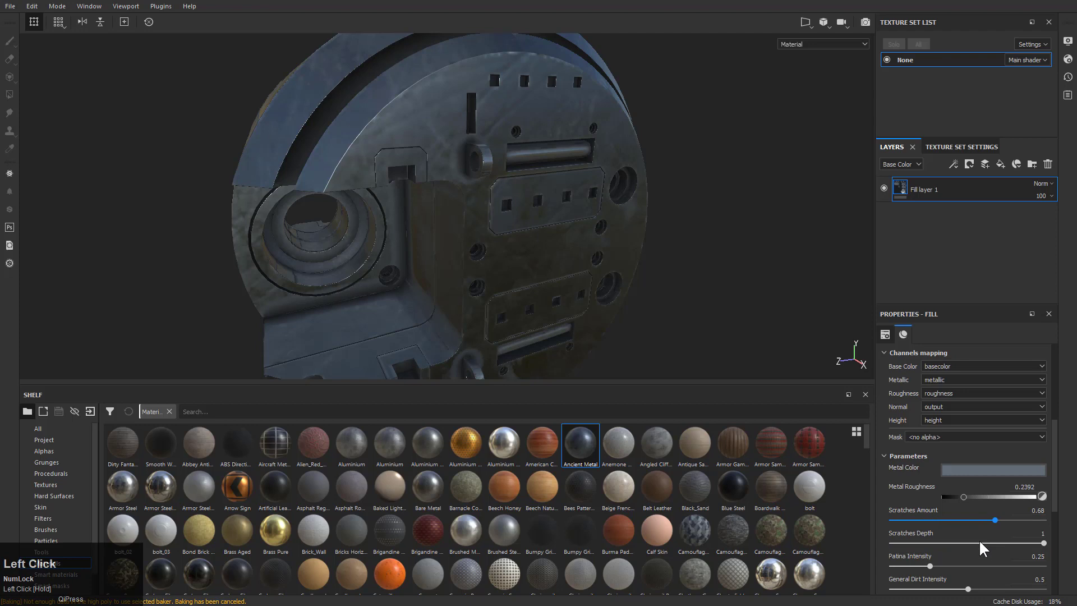
{"action": "scroll", "scroll_direction": "down", "scroll_amount": 3}
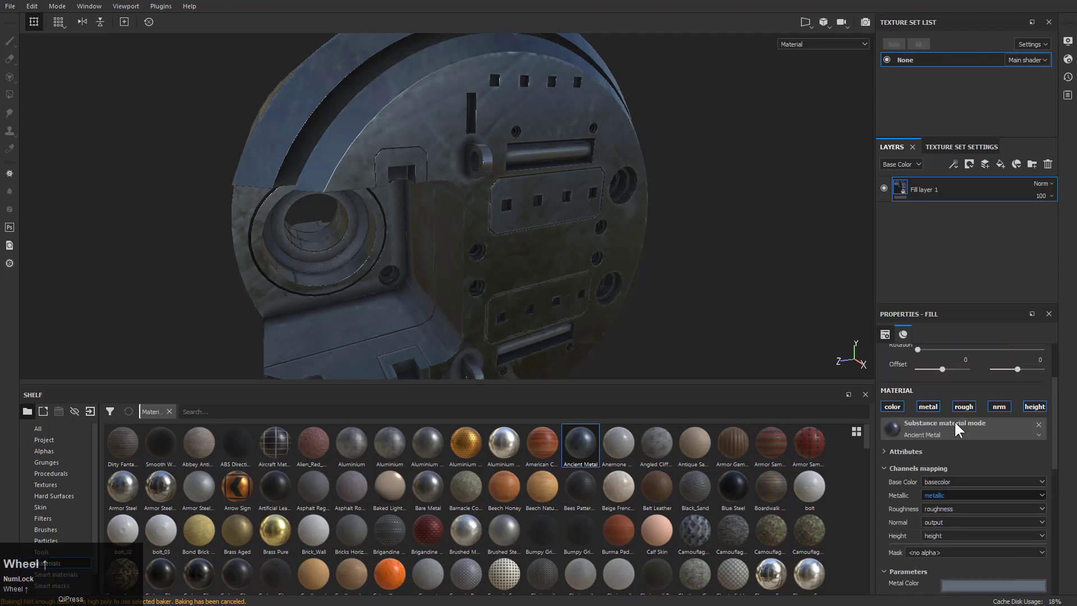
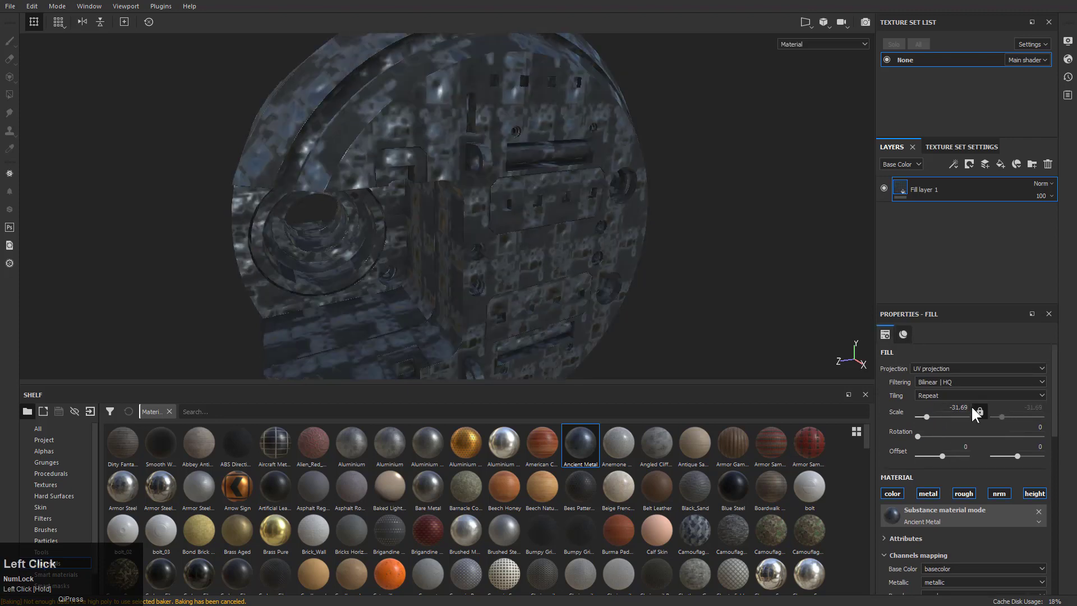
{"action": "key", "text": "1"}
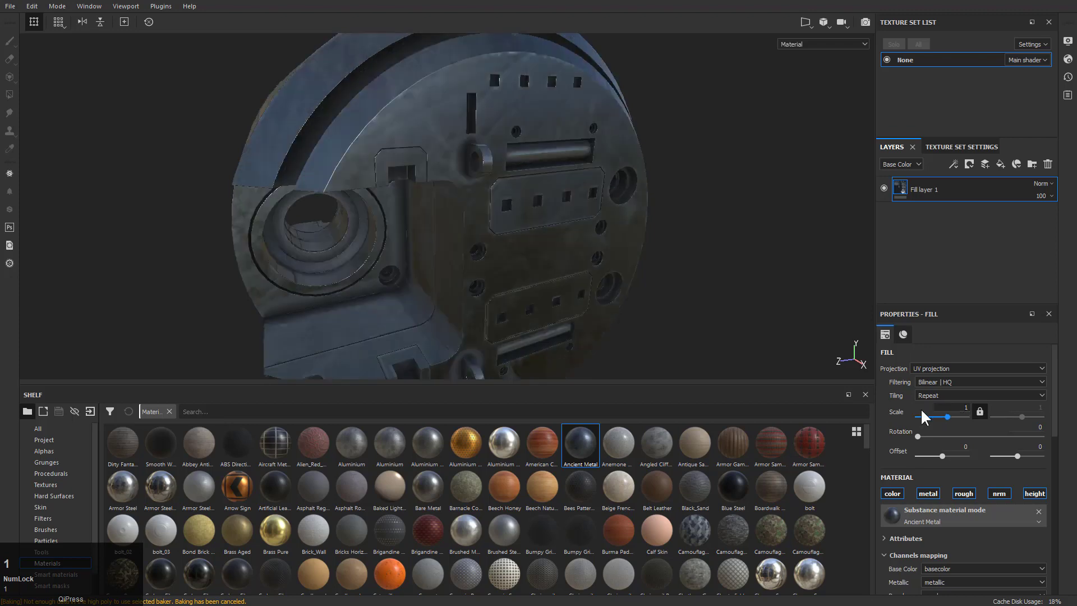
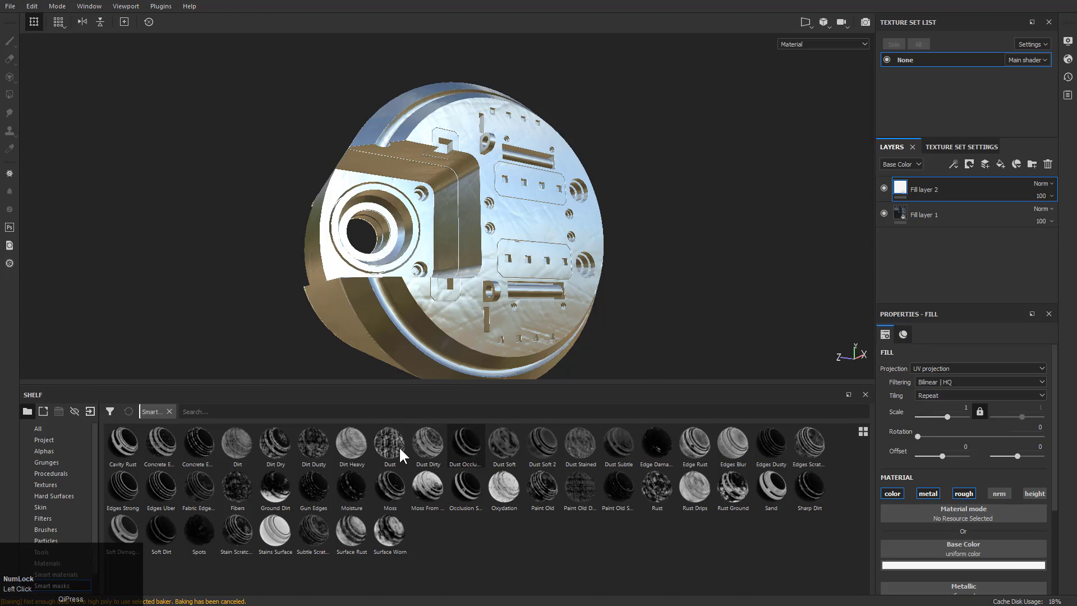
Apply an edge-wear generator to the second fill layer's mask, balance 0.32 and contrast 0.55.
{"action": "left_click_drag", "start_coordinate": [122, 450], "coordinate": [926, 192]}
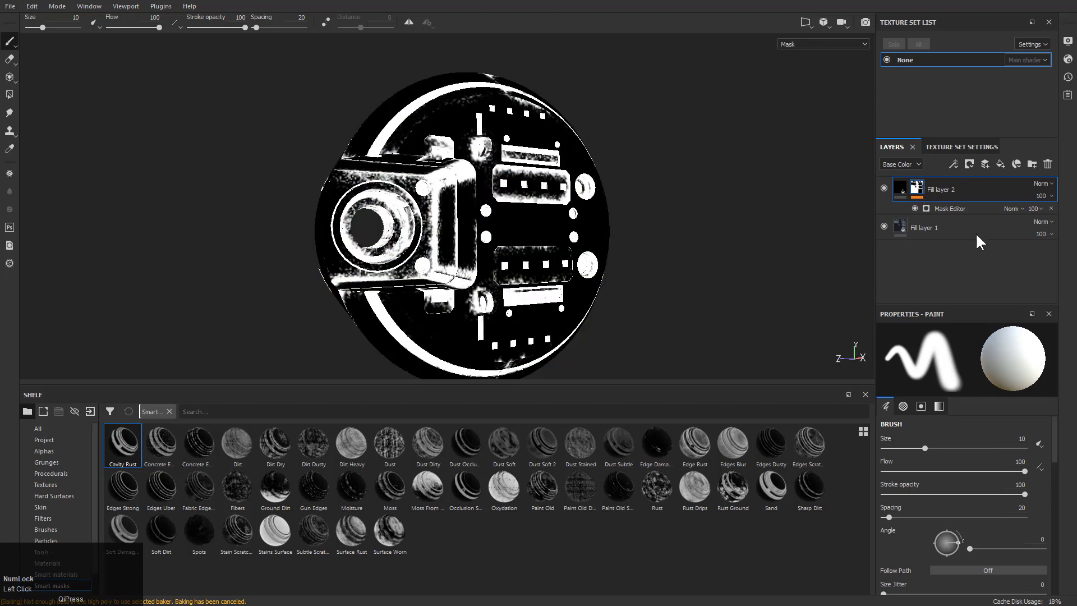
{"action": "left_click_drag", "start_coordinate": [949, 218], "coordinate": [703, 238]}
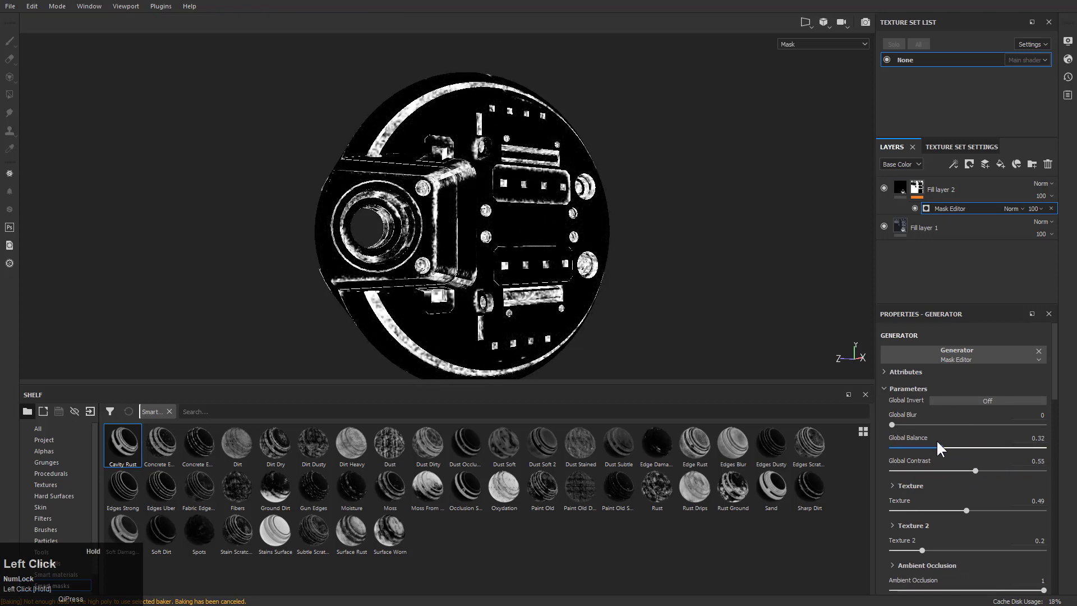
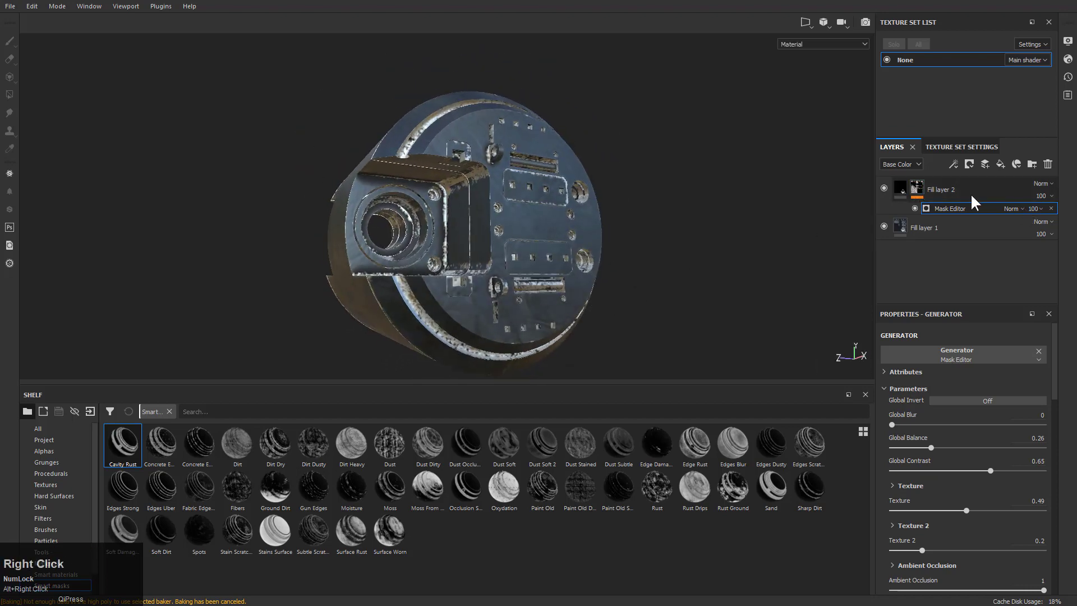
Add a third fill layer on top of the stack.
{"action": "left_click", "coordinate": [974, 198]}
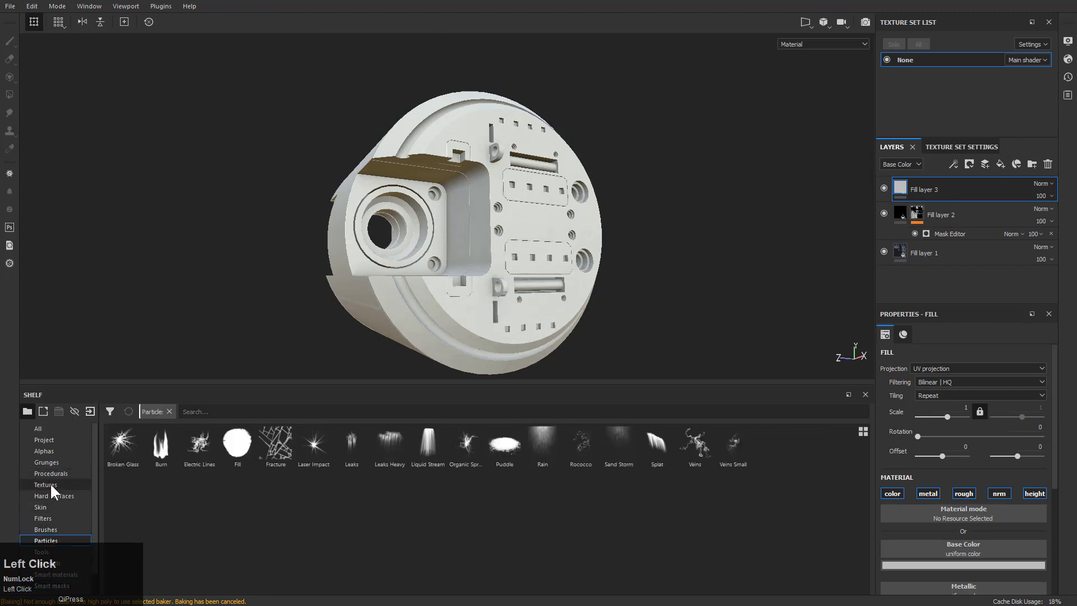
{"action": "left_click", "coordinate": [52, 572]}
{"action": "scroll", "scroll_direction": "down", "scroll_amount": 3}
{"action": "scroll", "scroll_direction": "up", "scroll_amount": 3}
{"action": "scroll", "scroll_direction": "down", "scroll_amount": 3}
{"action": "scroll", "scroll_direction": "up", "scroll_amount": 3}
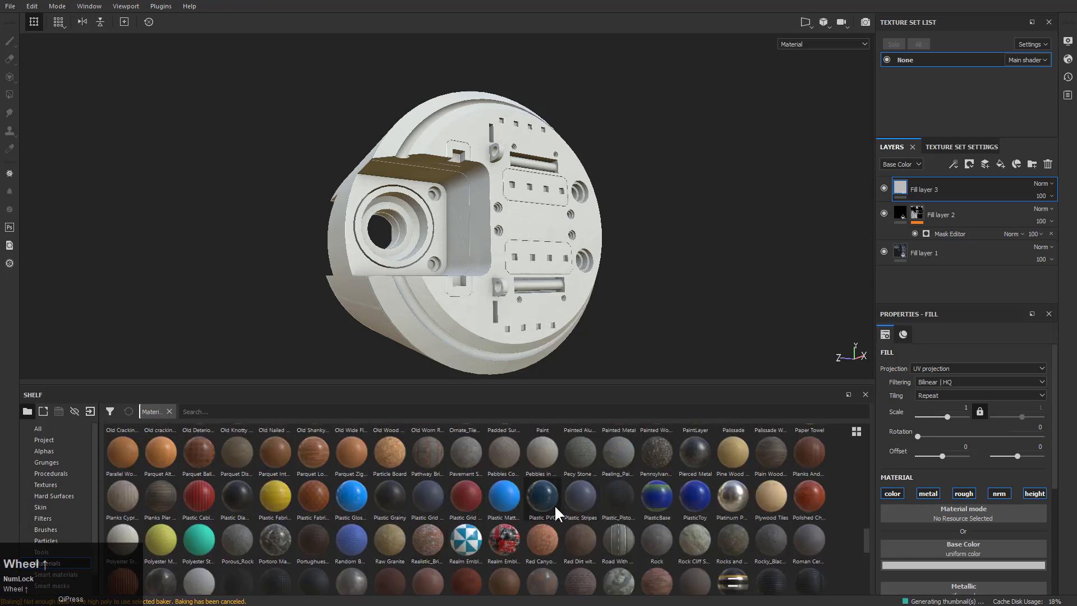
Set the third layer's base colour to dark grey and its roughness to about 0.27.
{"action": "left_click_drag", "start_coordinate": [499, 511], "coordinate": [659, 309]}
{"action": "left_click_drag", "start_coordinate": [658, 309], "coordinate": [962, 567]}
{"action": "left_click_drag", "start_coordinate": [962, 567], "coordinate": [912, 532]}
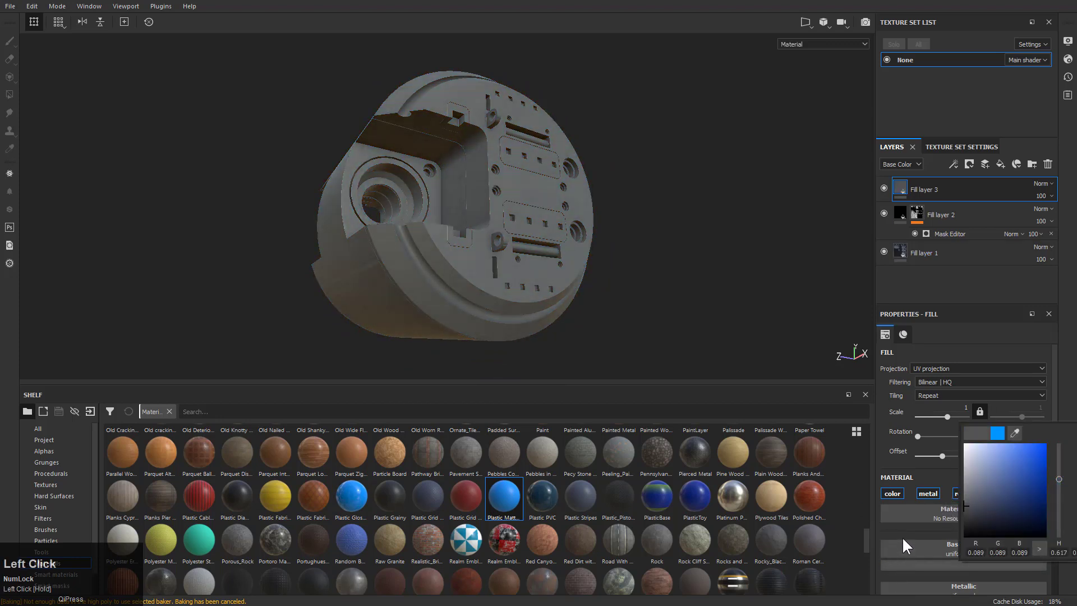
{"action": "scroll", "scroll_direction": "down", "scroll_amount": 3}
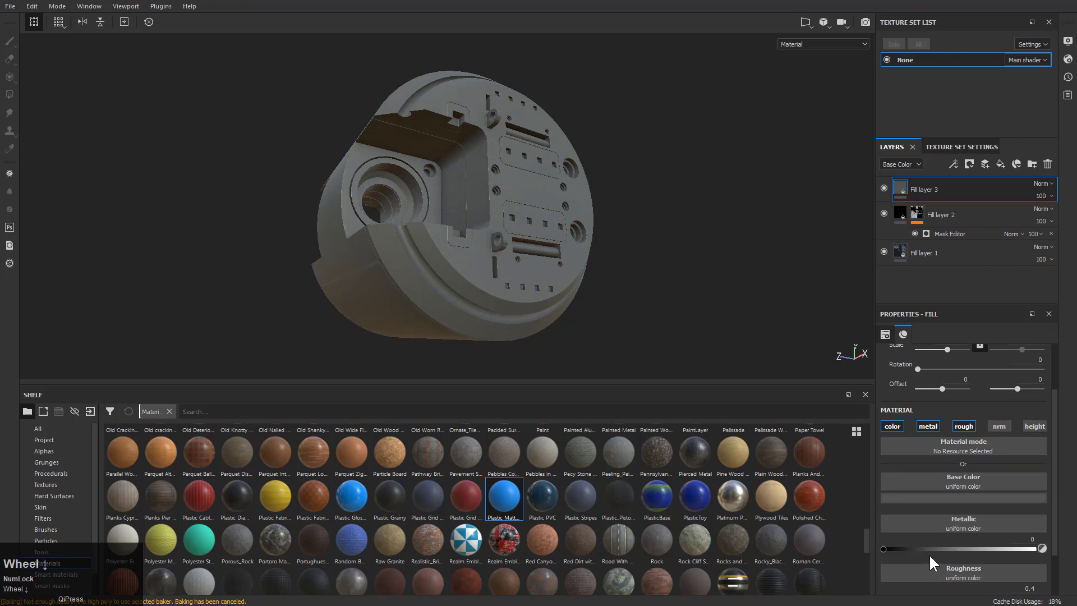
{"action": "left_click_drag", "start_coordinate": [956, 568], "coordinate": [923, 193]}
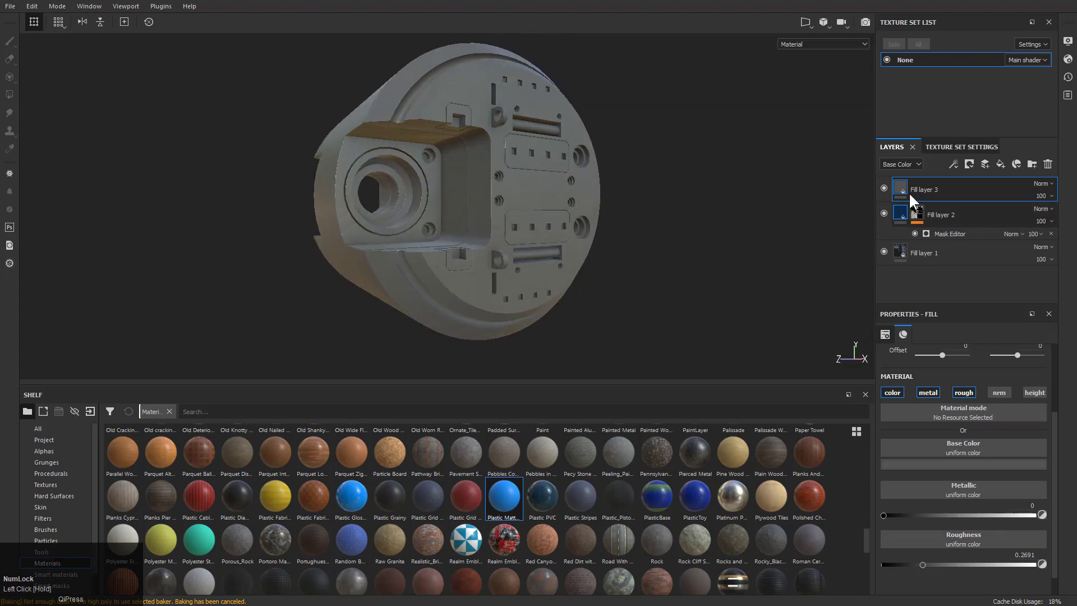
Add a black mask to Fill layer 3 and set Polygon Fill to UV-chunk mode.
{"action": "right_click", "coordinate": [922, 192]}
{"action": "left_click", "coordinate": [959, 206]}
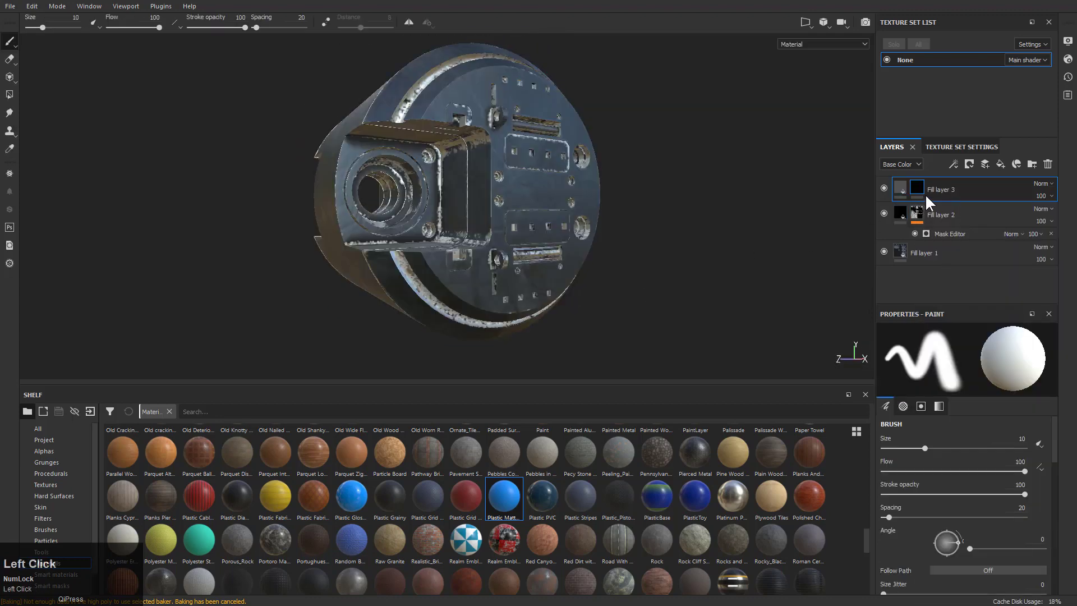
{"action": "key", "text": "3"}
{"action": "key", "text": "4"}
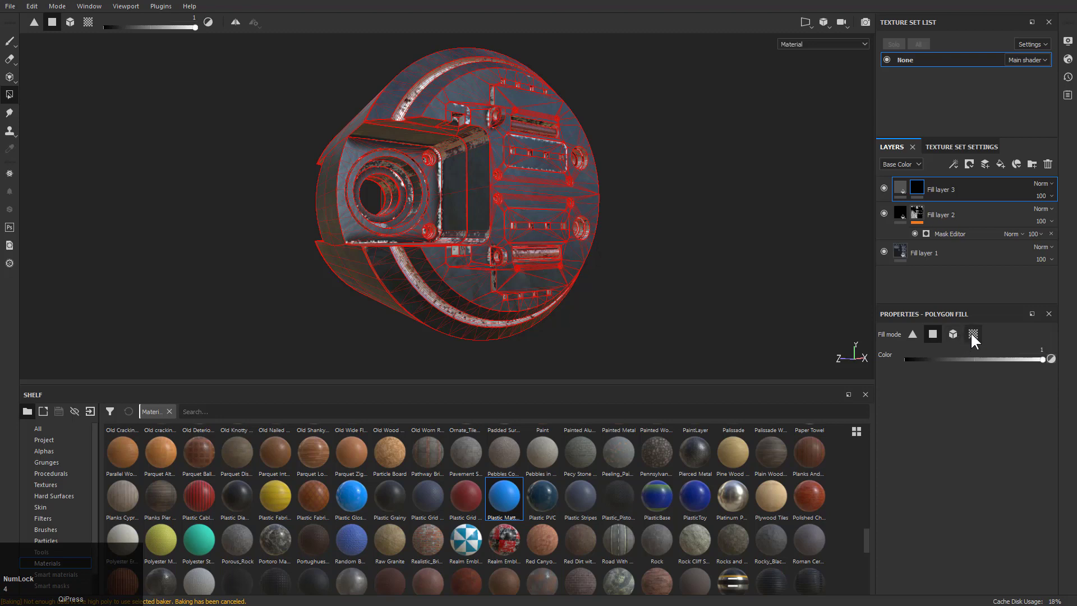
{"action": "left_click", "coordinate": [977, 338]}
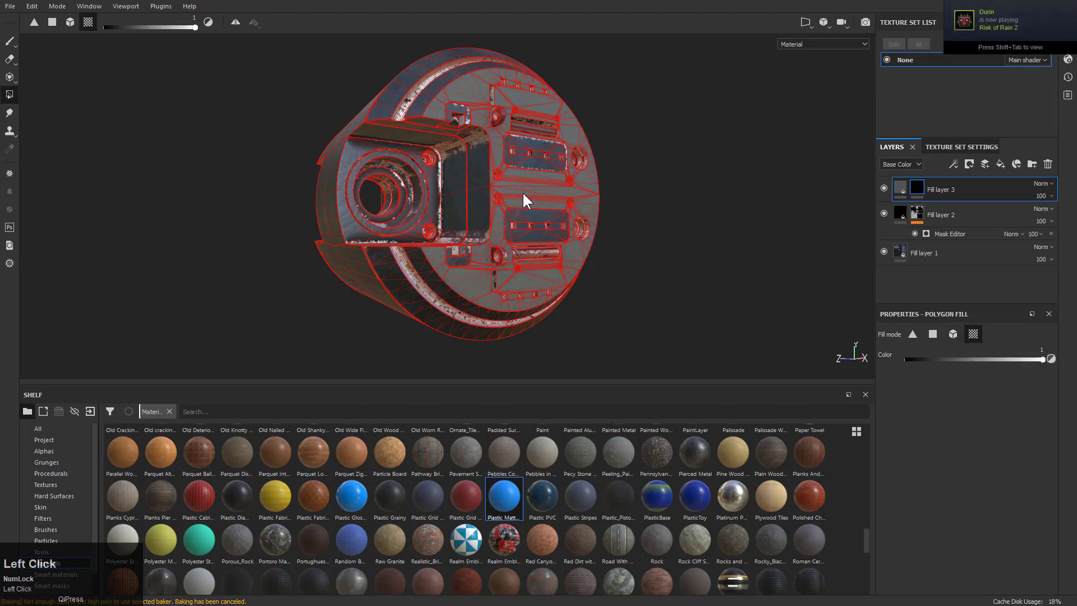
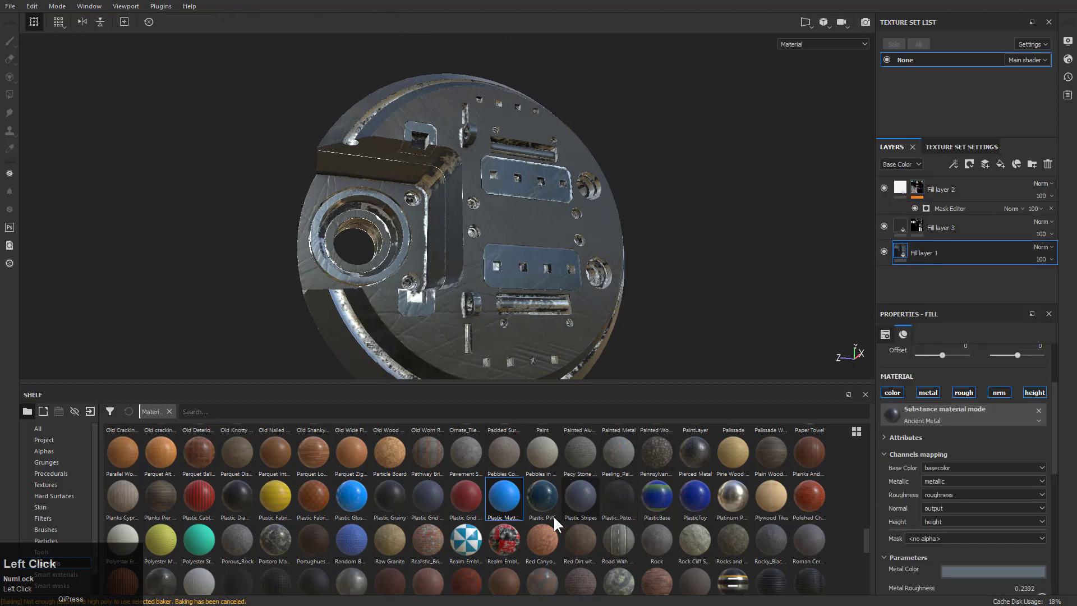
Remove Ancient Metal from Fill layer 1 and try the Steel Worn material.
{"action": "scroll", "scroll_direction": "down", "scroll_amount": 3}
{"action": "left_click", "coordinate": [238, 493]}
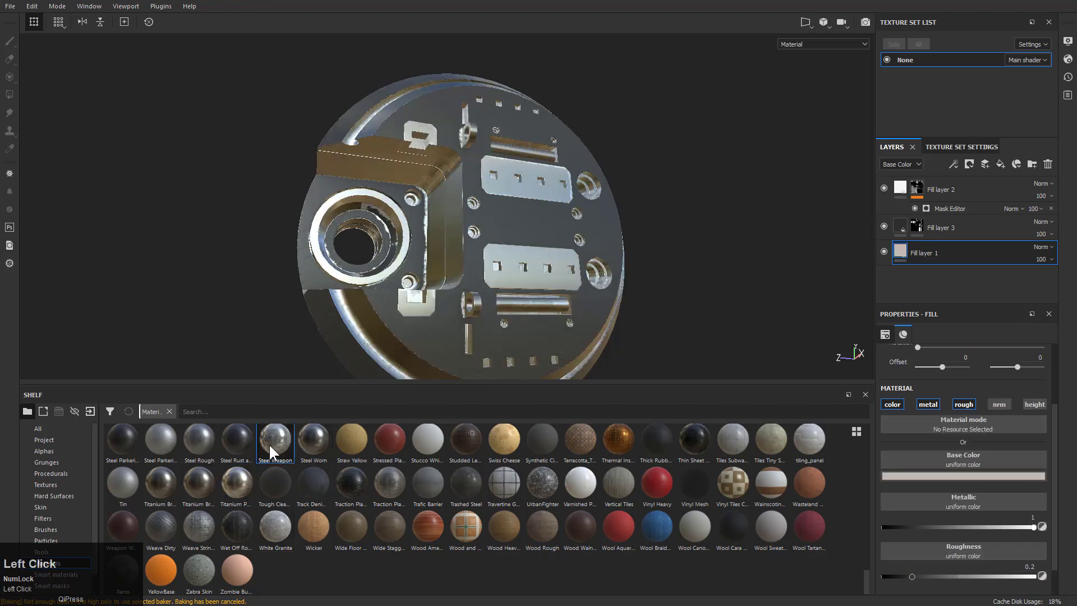
{"action": "left_click_drag", "start_coordinate": [435, 294], "coordinate": [287, 475]}
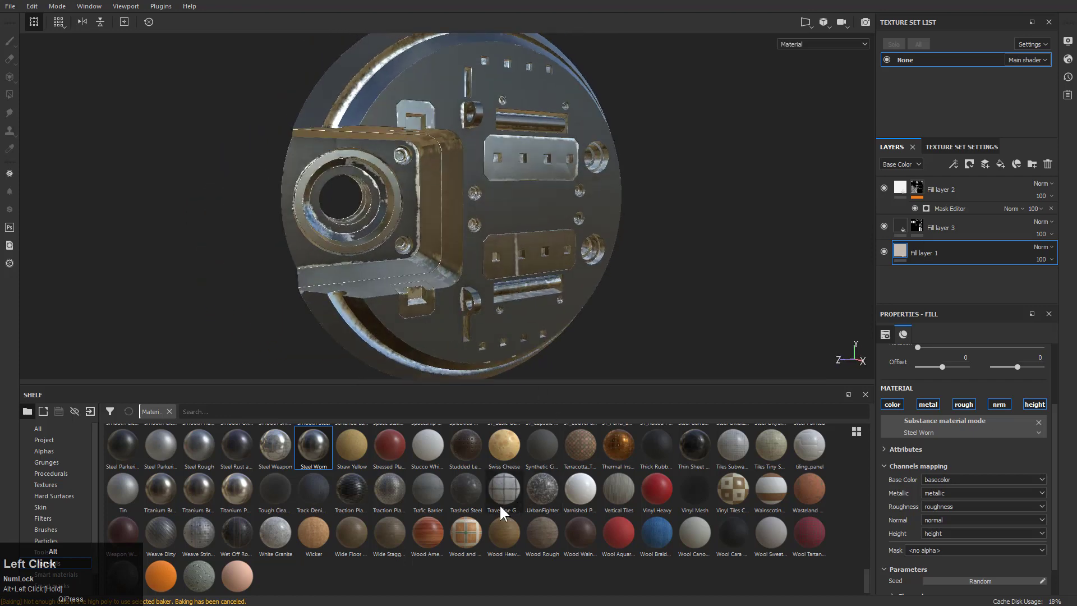
{"action": "scroll", "scroll_direction": "up", "scroll_amount": 3}
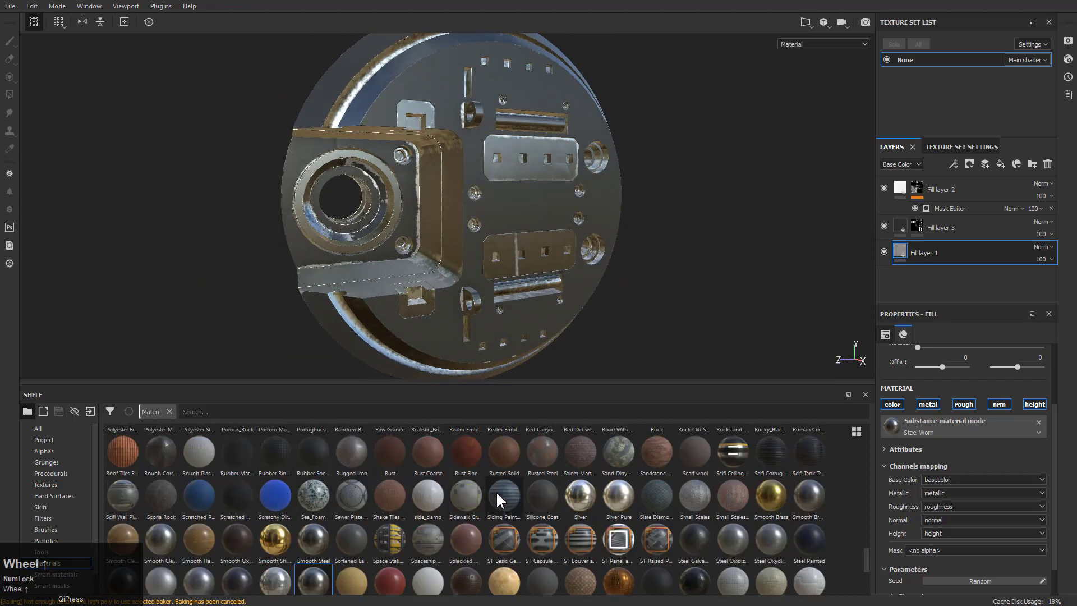
Replace Steel Worn with Smooth Brushed Steel on Fill layer 1.
{"action": "left_click", "coordinate": [589, 493]}
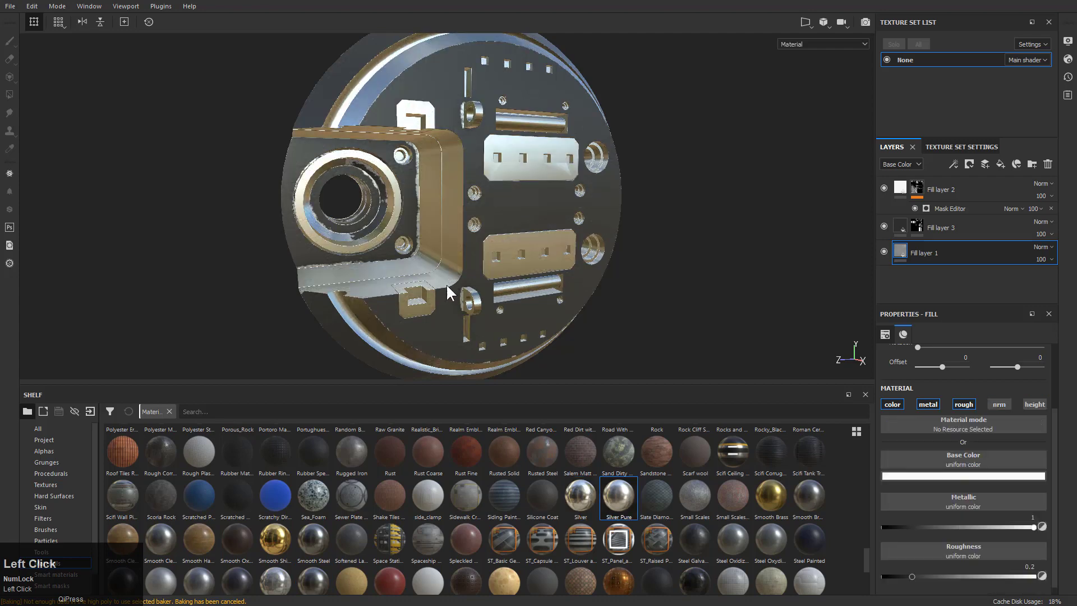
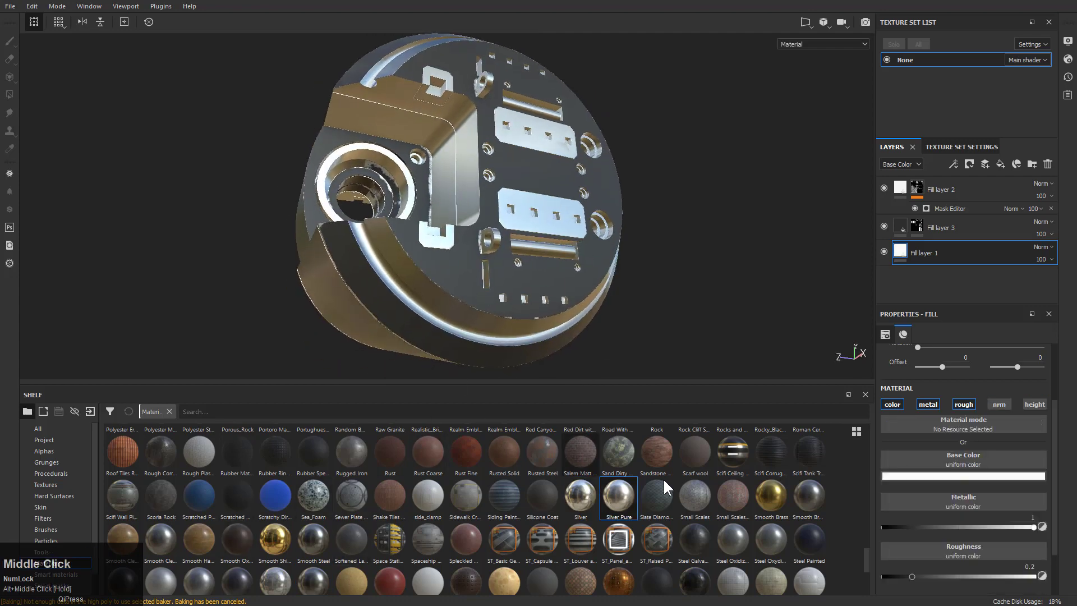
{"action": "left_click", "coordinate": [801, 501]}
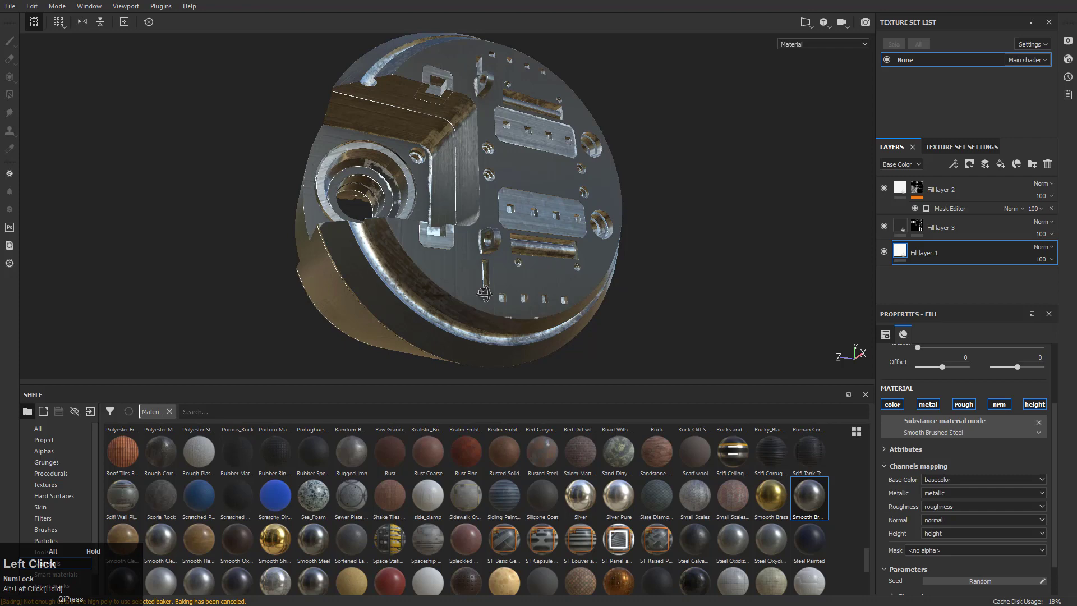
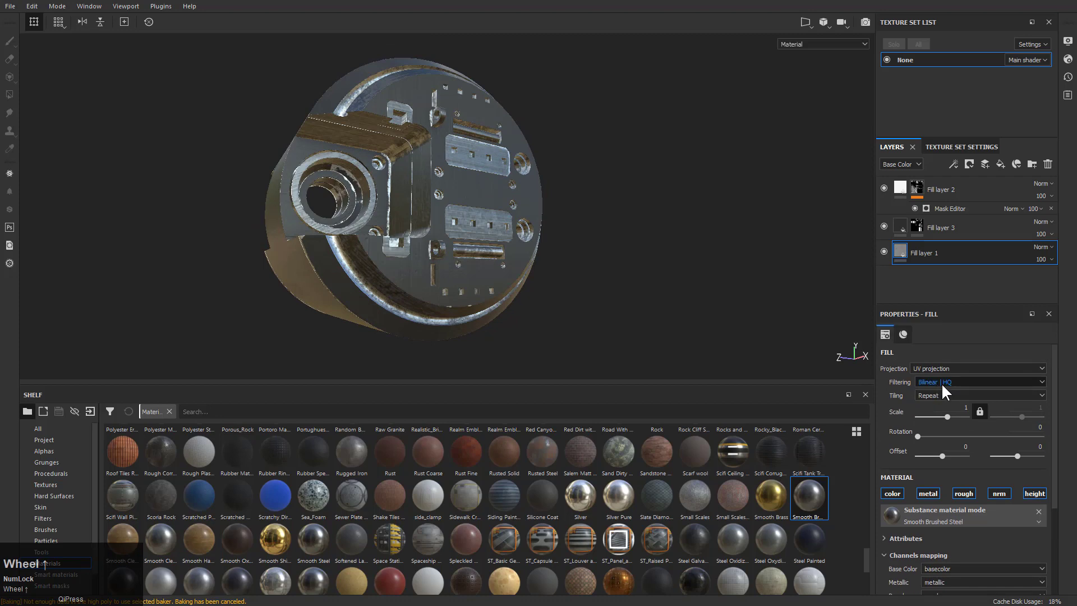
{"action": "left_click", "coordinate": [948, 389]}
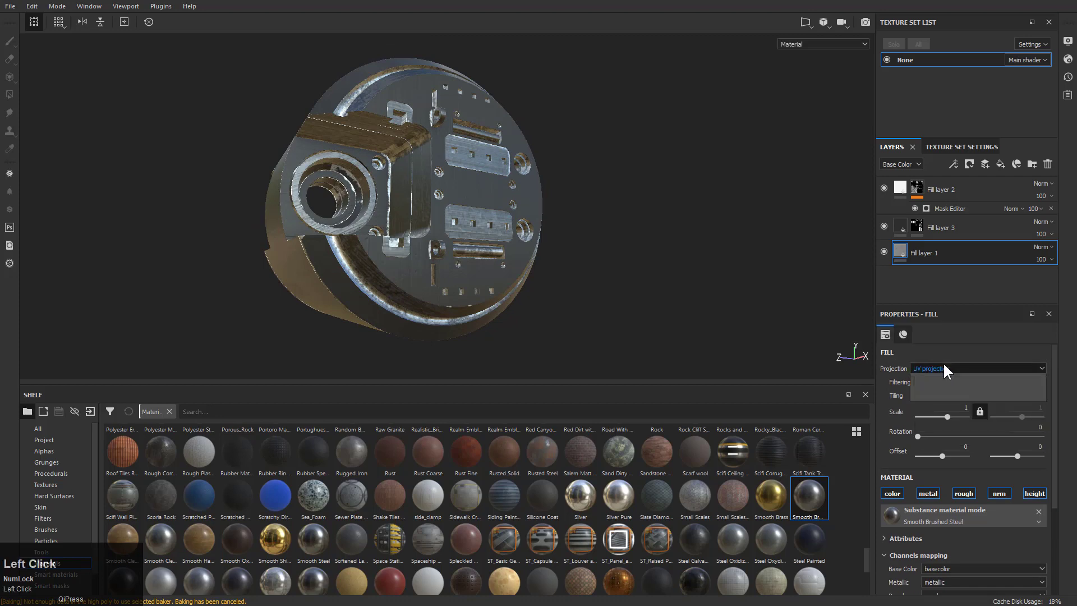
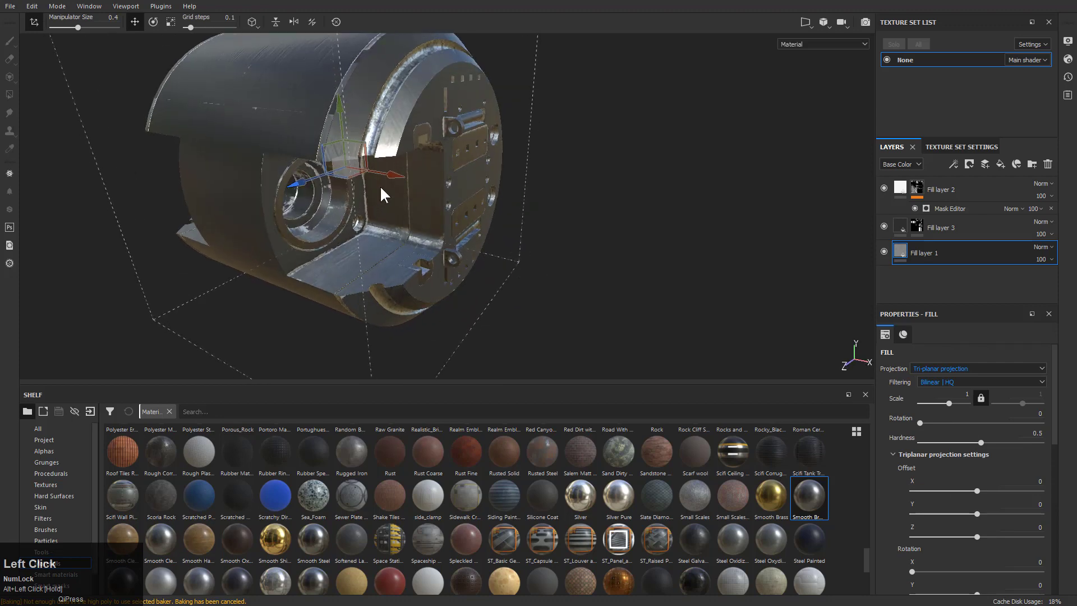
Shift the tri-planar brushed steel offset to roughly X 0.08, Y 0.16, Z 0.21.
{"action": "left_click_drag", "start_coordinate": [476, 205], "coordinate": [358, 185]}
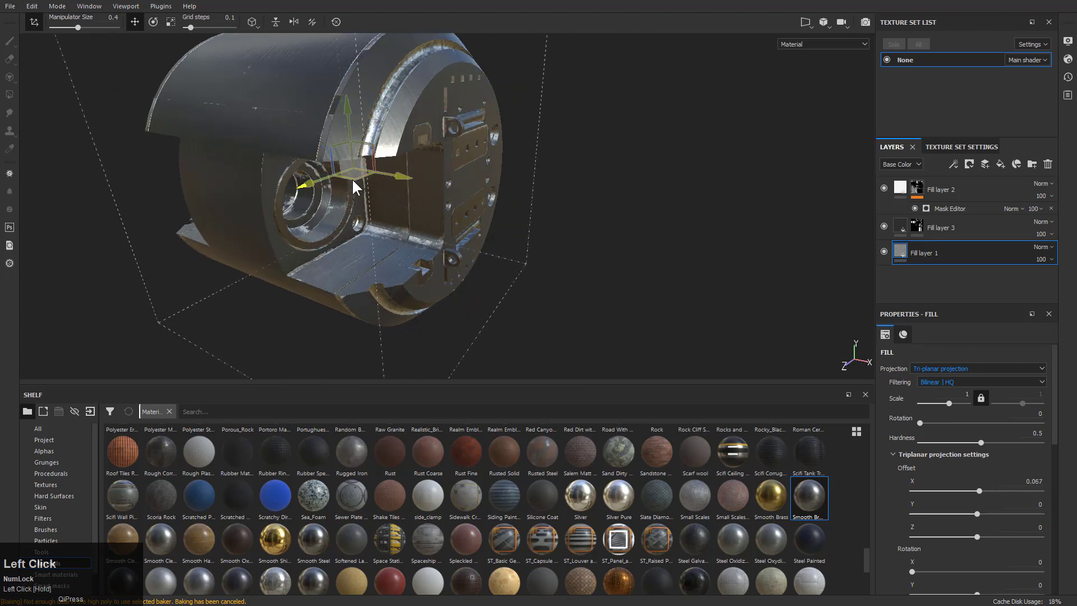
{"action": "left_click_drag", "start_coordinate": [316, 174], "coordinate": [326, 213]}
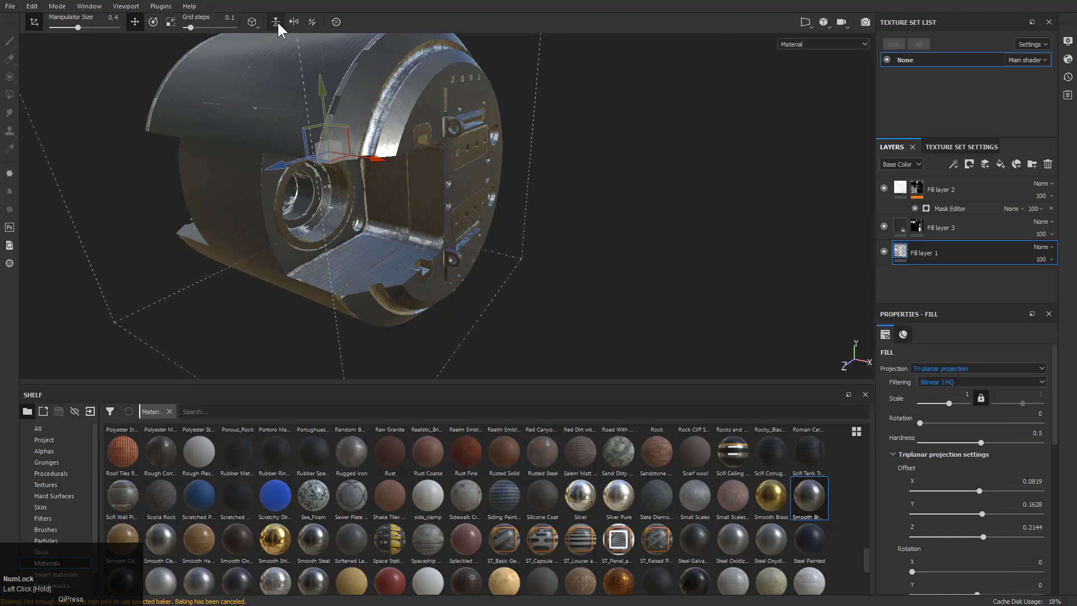
{"action": "scroll", "scroll_direction": "down", "scroll_amount": 3}
{"action": "scroll", "scroll_direction": "up", "scroll_amount": 3}
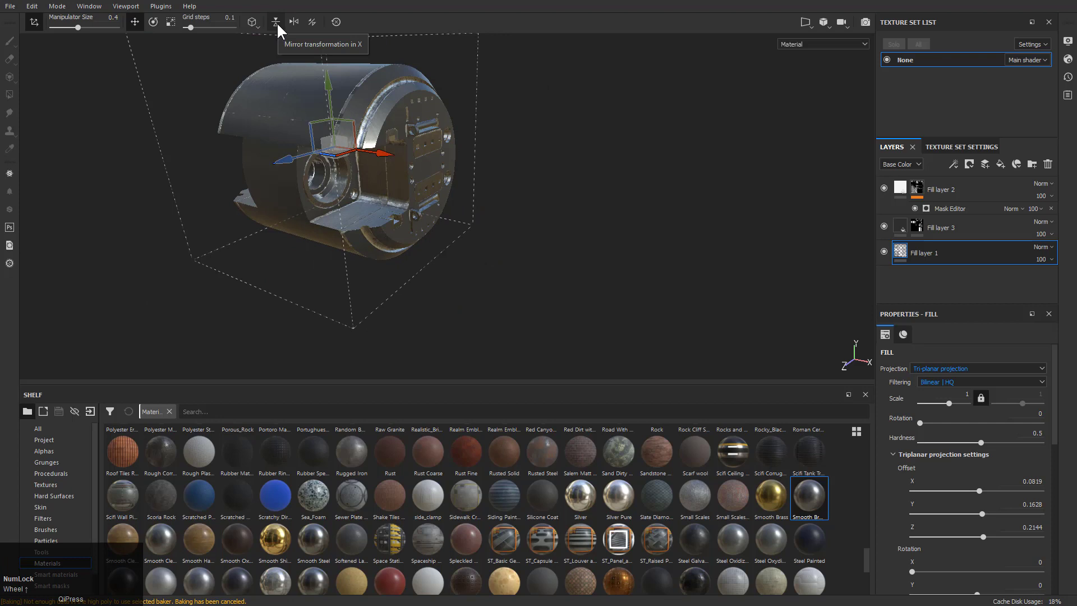
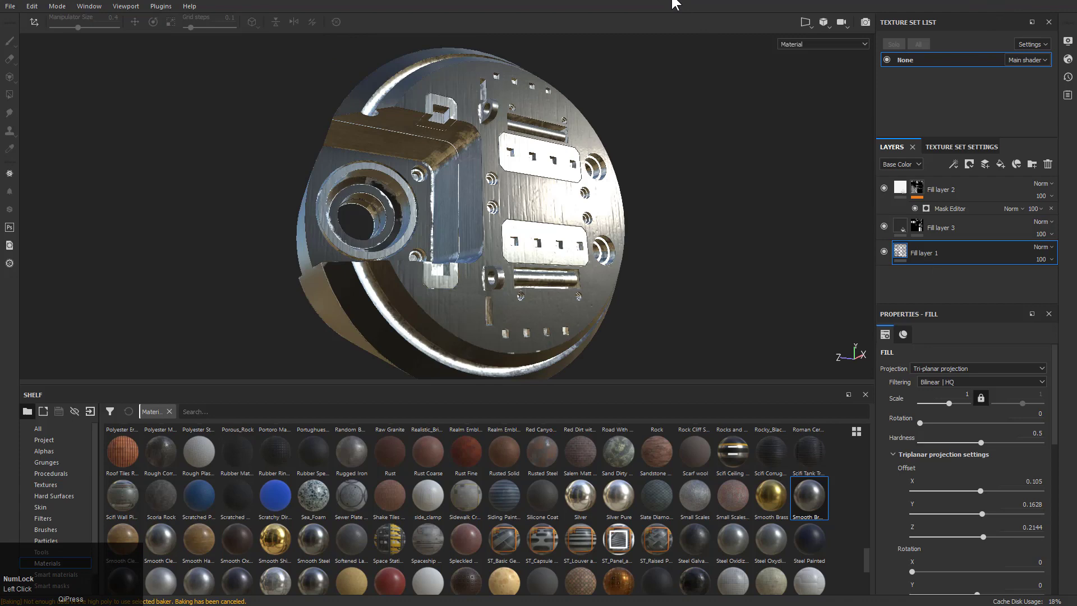
{"action": "scroll", "scroll_direction": "down", "scroll_amount": 3}
{"action": "left_click", "coordinate": [287, 464]}
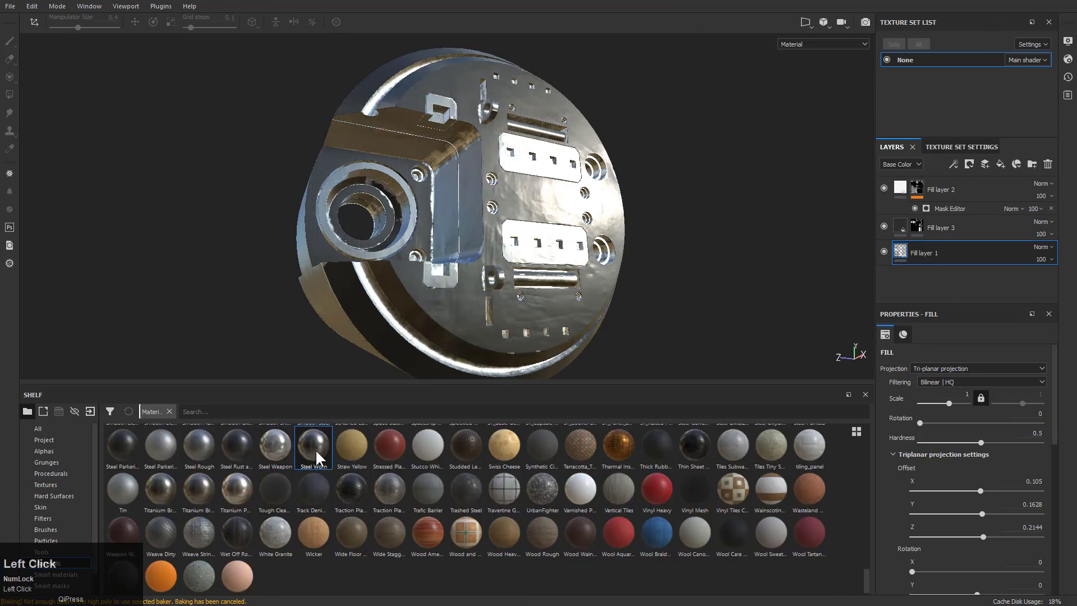
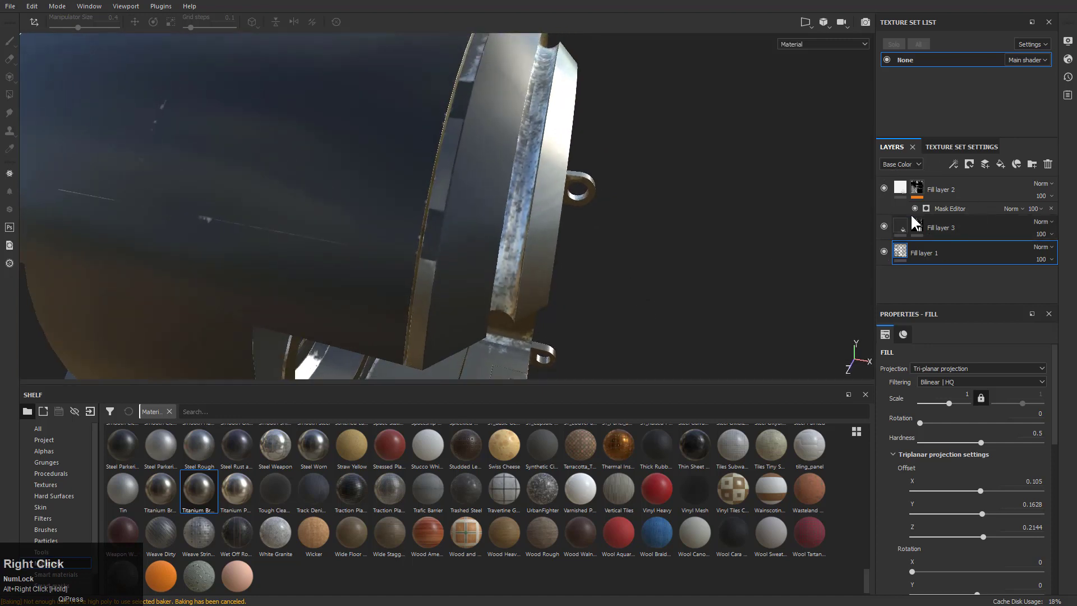
Select Fill layer 3 and make its mask the active paint target.
{"action": "left_click", "coordinate": [885, 231]}
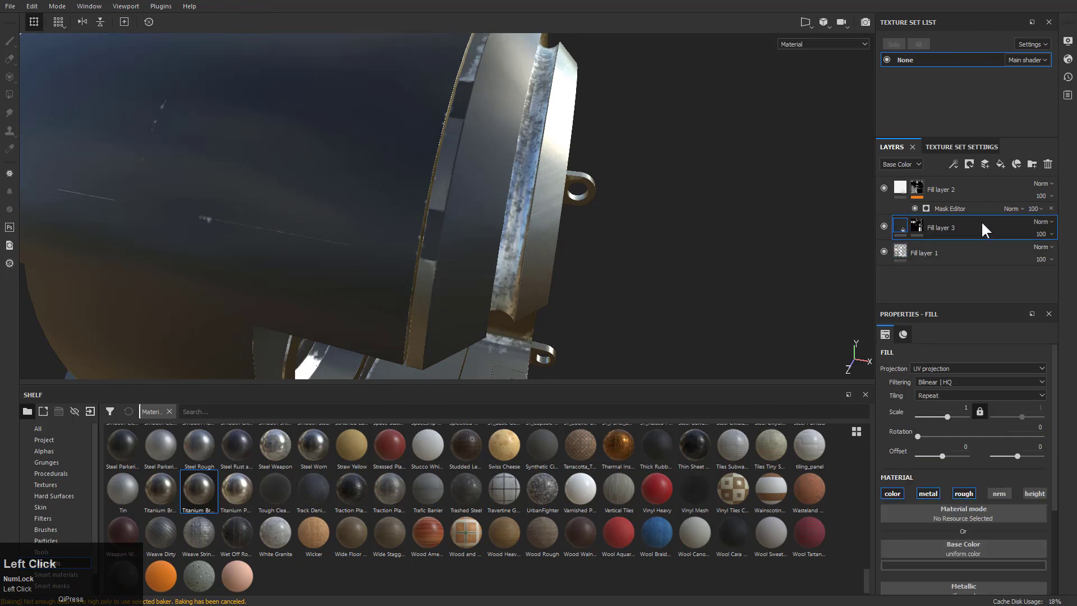
{"action": "left_click", "coordinate": [937, 234]}
{"action": "left_click", "coordinate": [925, 231]}
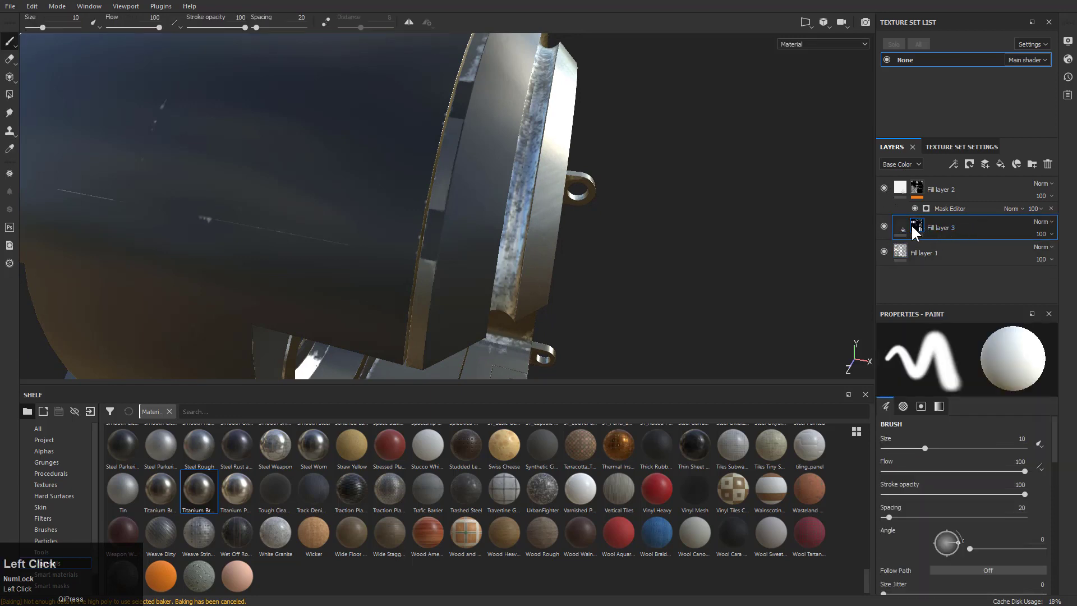
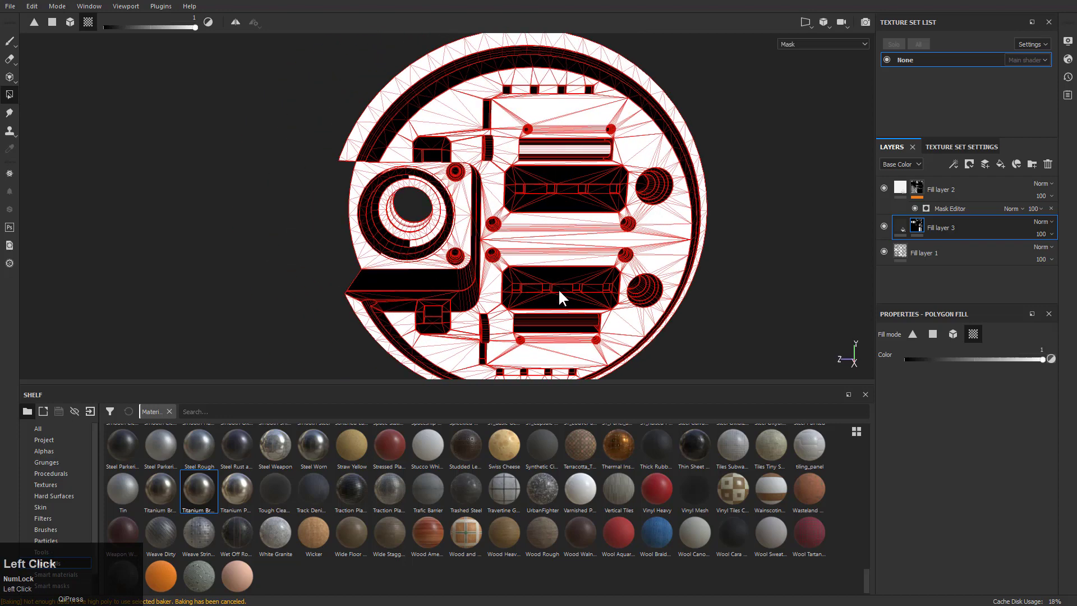
Fill the recessed slot faces and inner walls white in Fill layer 3's mask.
{"action": "scroll", "scroll_direction": "up", "scroll_amount": 3}
{"action": "scroll", "scroll_direction": "down", "scroll_amount": 3}
{"action": "left_click", "coordinate": [528, 194]}
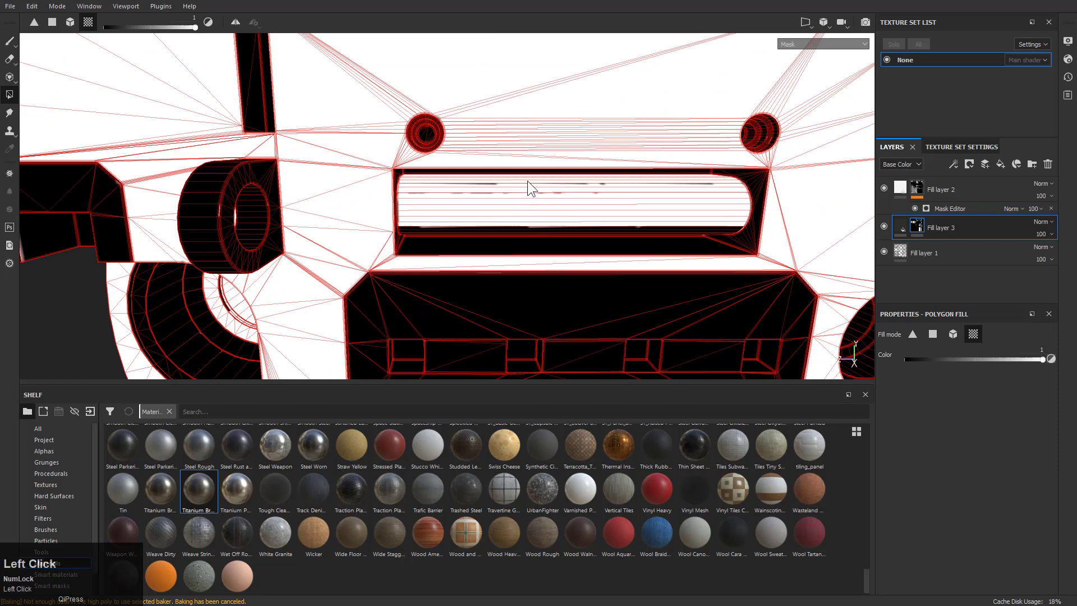
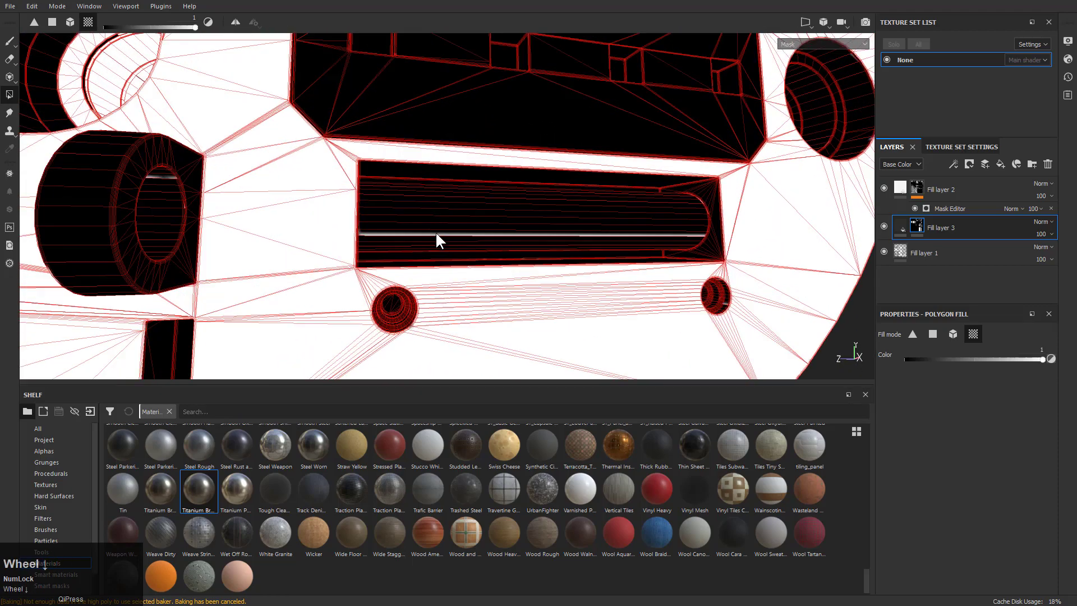
{"action": "left_click_drag", "start_coordinate": [433, 224], "coordinate": [475, 245]}
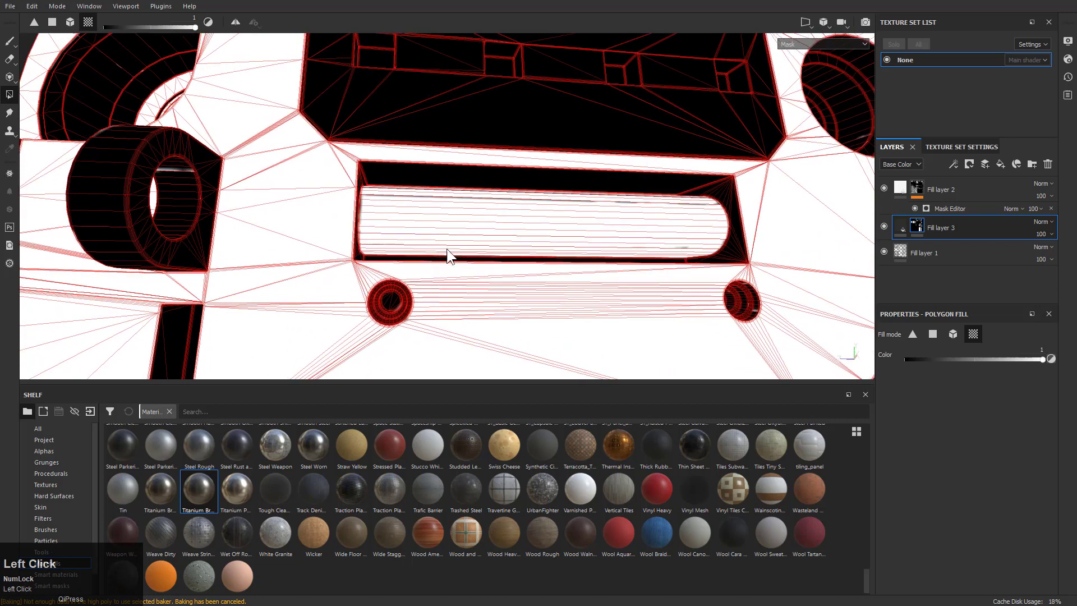
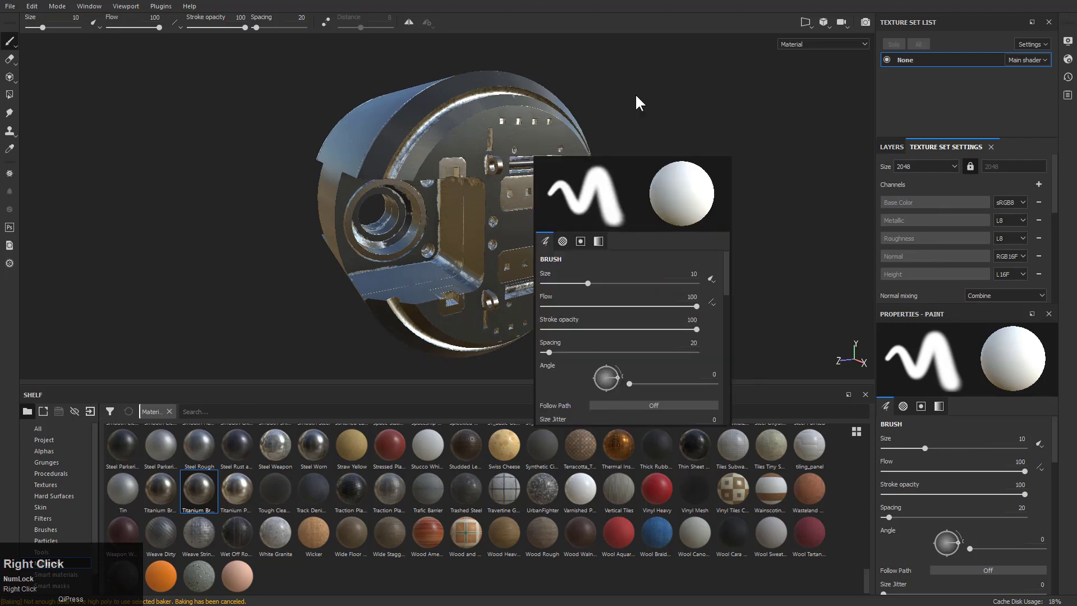
Browse the export folder picker into D:\_obj.
{"action": "key", "text": "Escape"}
{"action": "left_click_drag", "start_coordinate": [18, 13], "coordinate": [560, 141]}
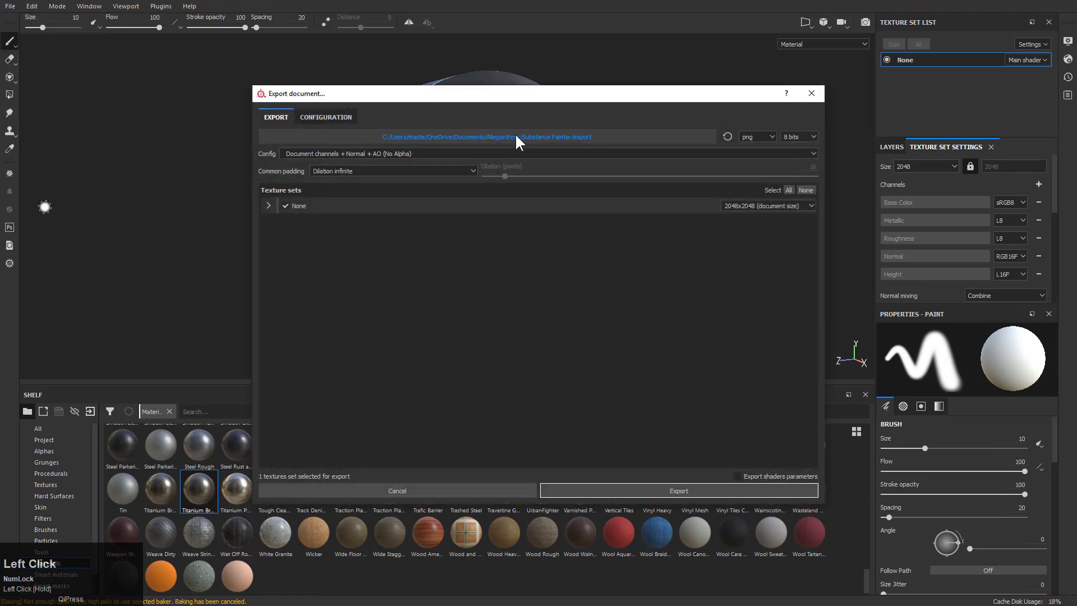
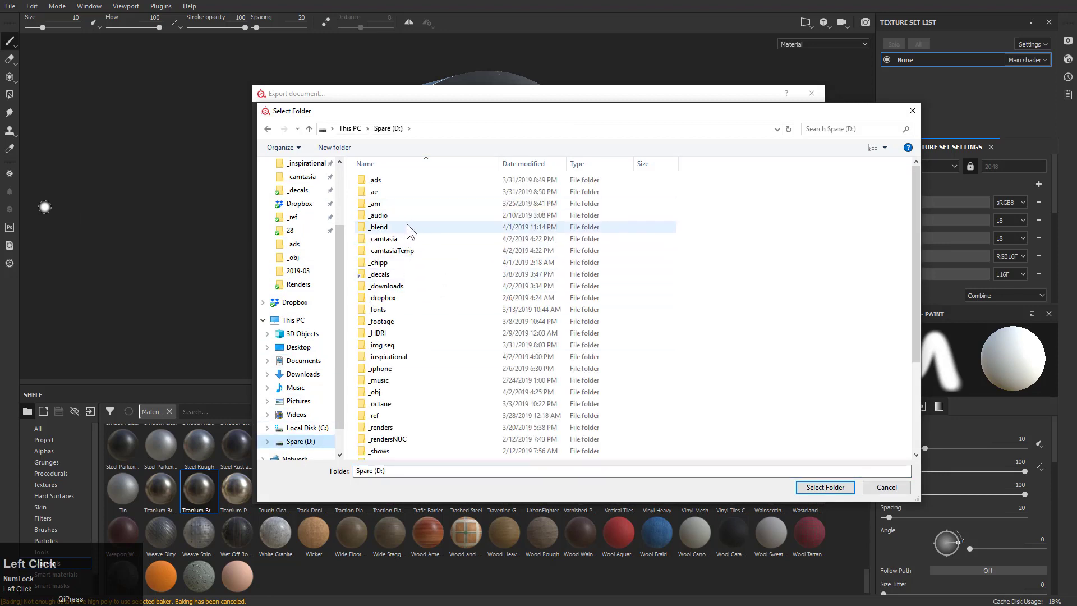
{"action": "left_click", "coordinate": [378, 400]}
Create a new folder named NDPArt to receive the exported maps.
{"action": "right_click", "coordinate": [534, 254]}
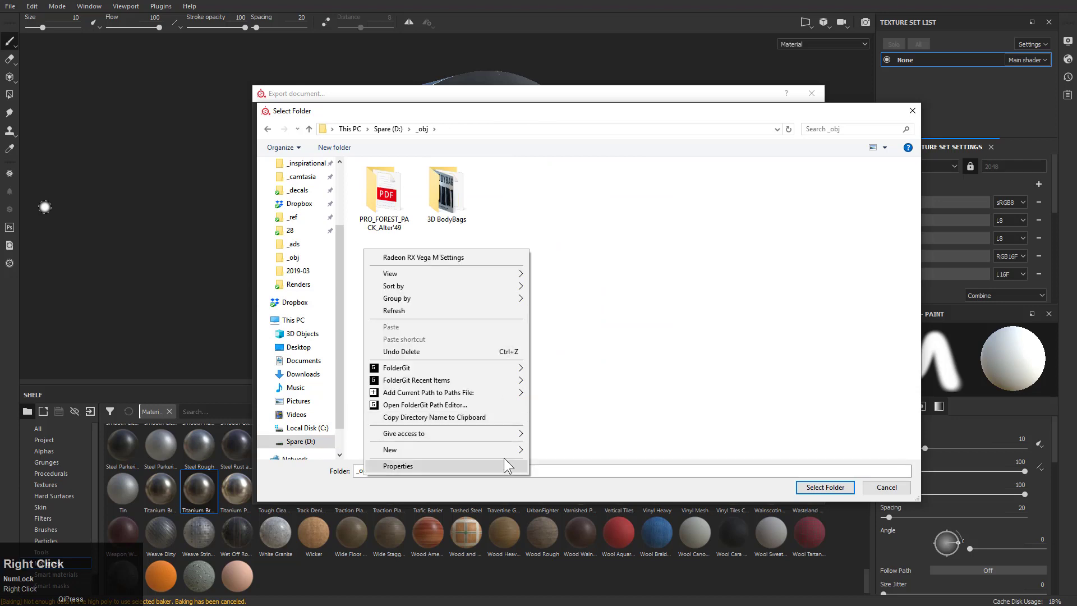
{"action": "left_click", "coordinate": [509, 459]}
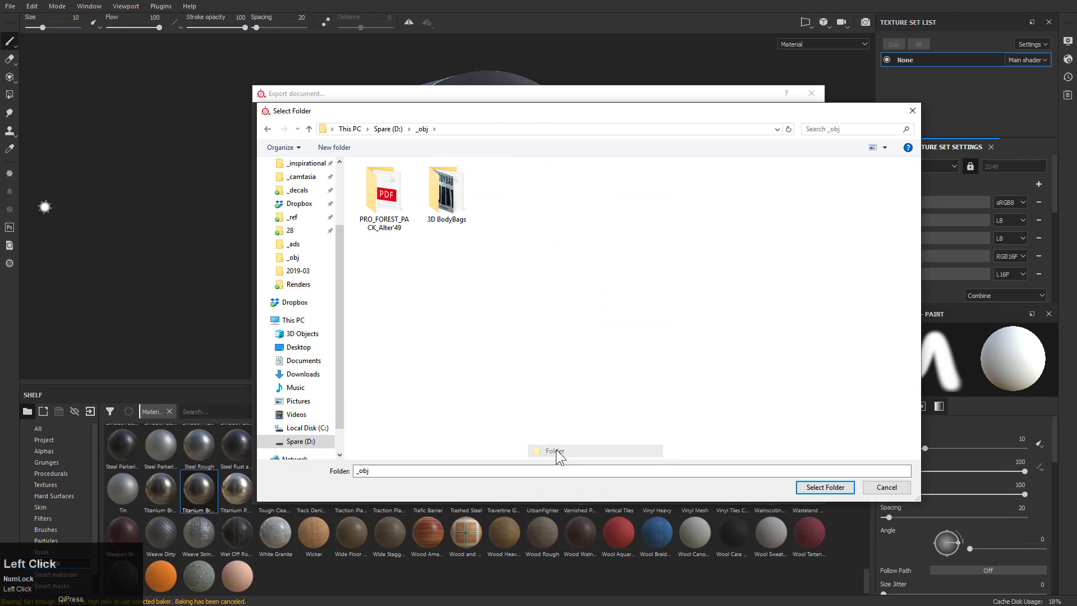
{"action": "type", "text": "ndpart"}
{"action": "key", "text": "Return"}
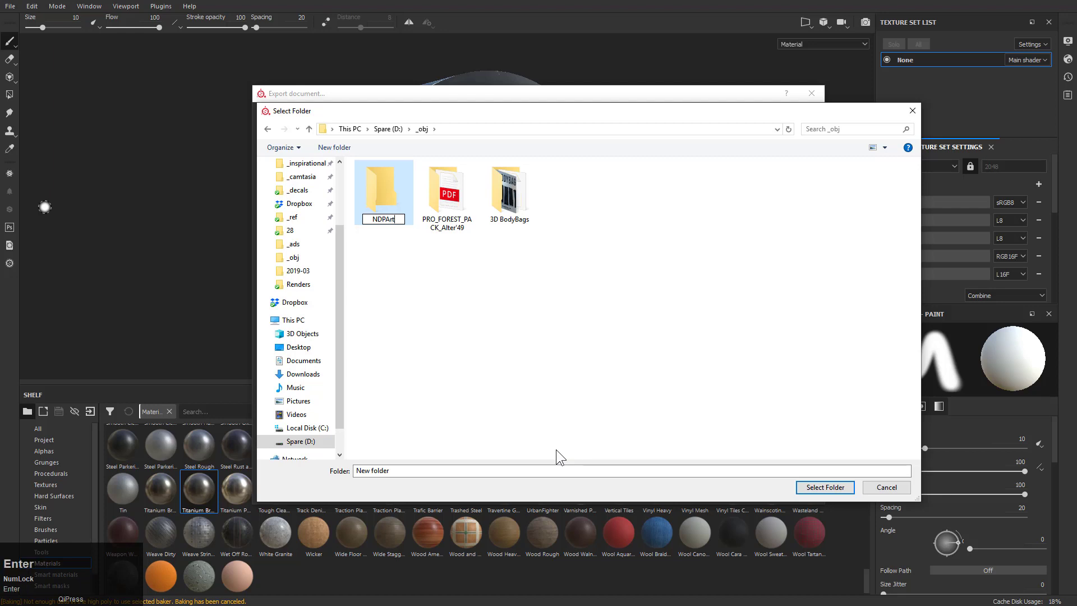
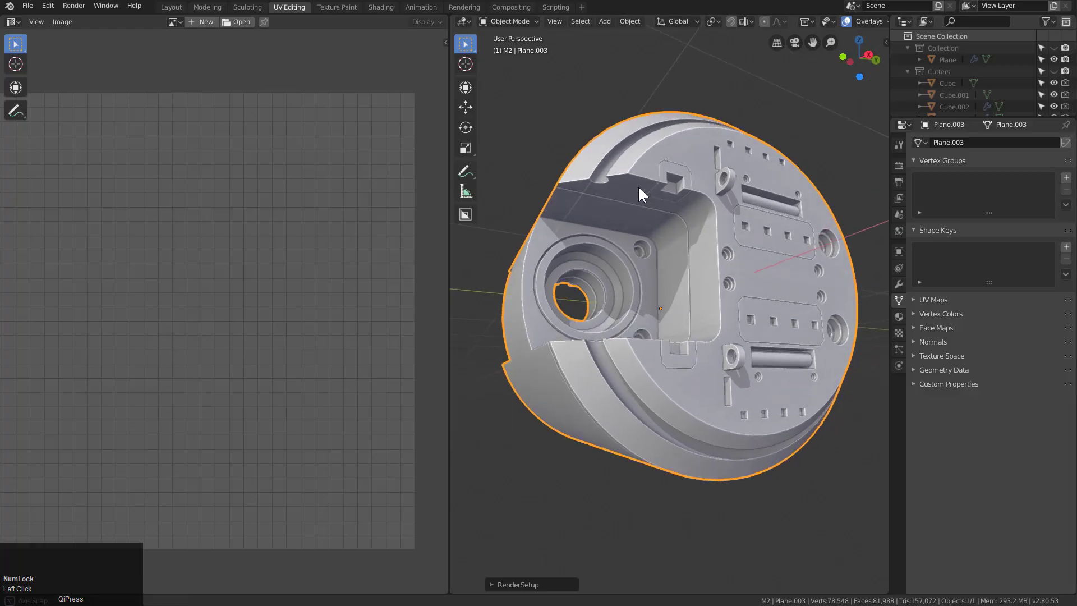
Give the M2 cylinder a new material in Blender's material settings.
{"action": "left_click", "coordinate": [905, 323]}
{"action": "scroll", "scroll_direction": "down", "scroll_amount": 3}
{"action": "left_click", "coordinate": [807, 27]}
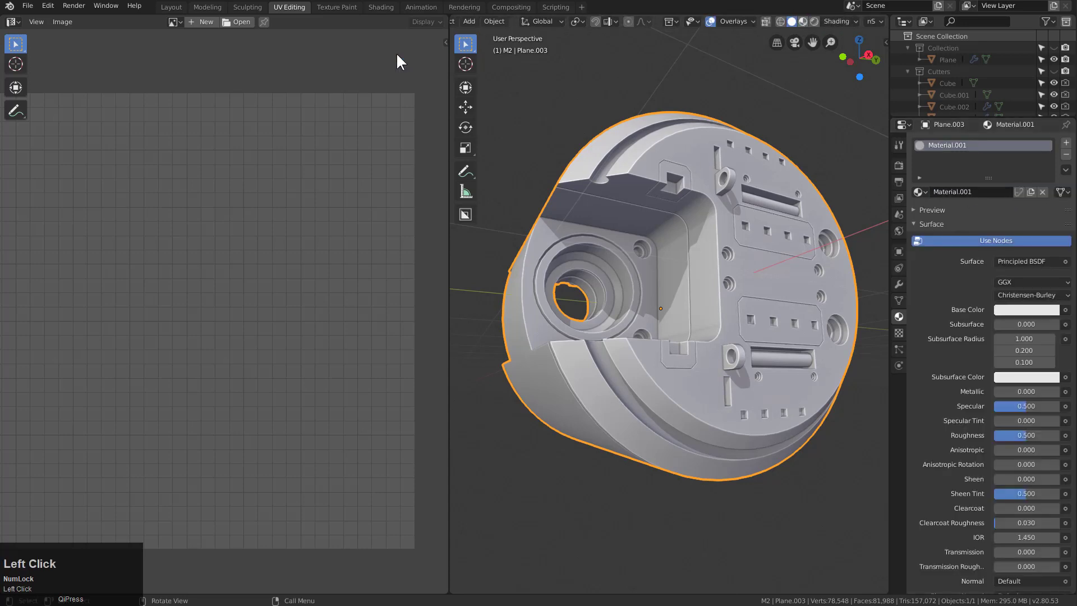
{"action": "scroll", "scroll_direction": "up", "scroll_amount": 3}
Switch to the Modeling workspace and split the view into two areas.
{"action": "left_click", "coordinate": [443, 318]}
{"action": "left_click_drag", "start_coordinate": [476, 296], "coordinate": [893, 40]}
{"action": "left_click_drag", "start_coordinate": [893, 41], "coordinate": [16, 46]}
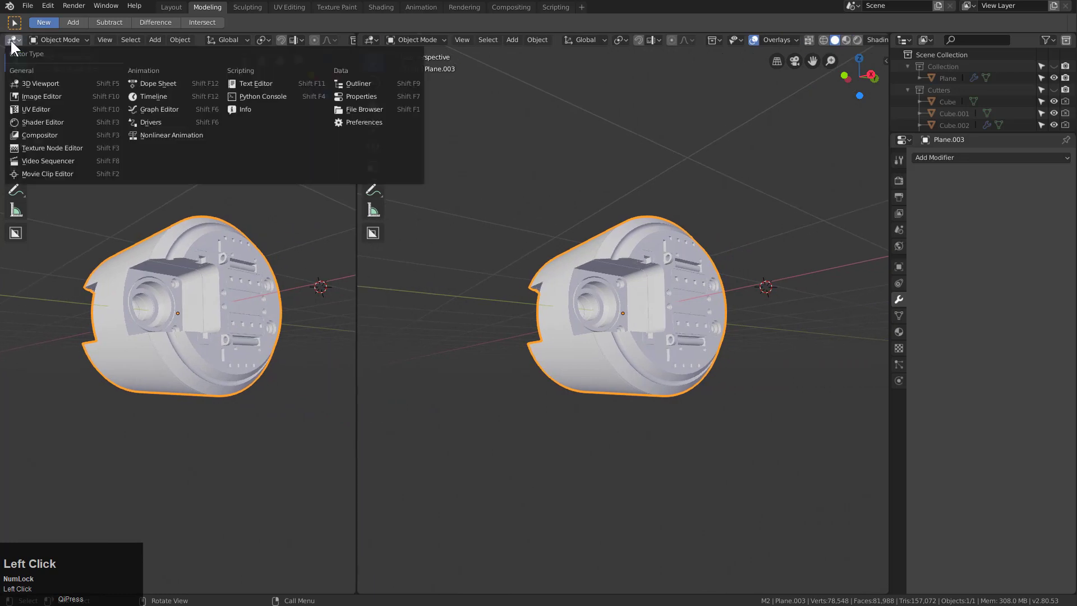
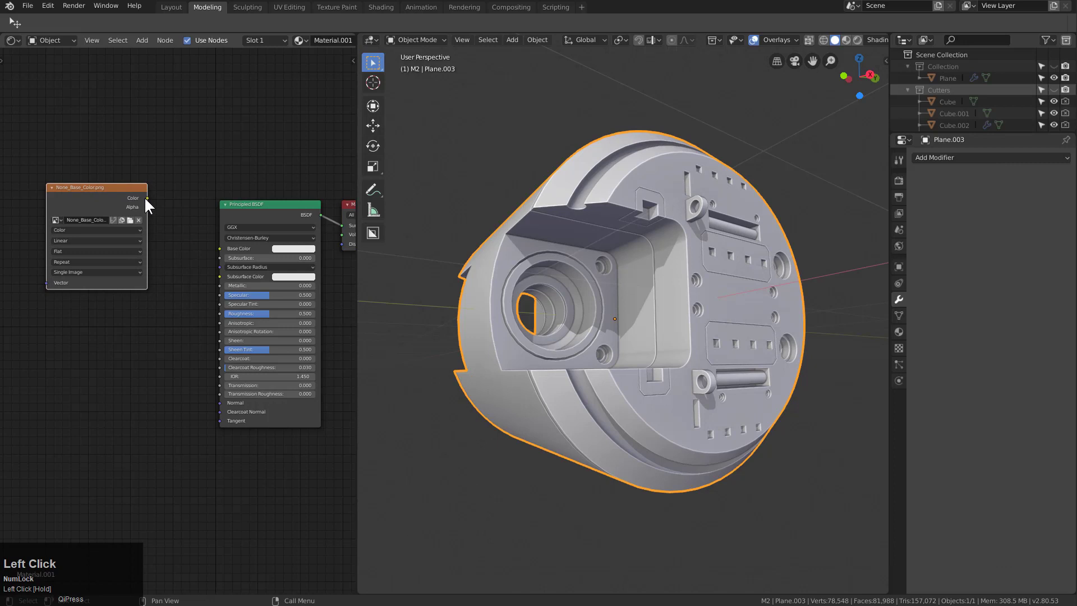
Bring the remaining exported texture map into the Shader Editor and tidy the node layout.
{"action": "key", "text": "alt+Tab"}
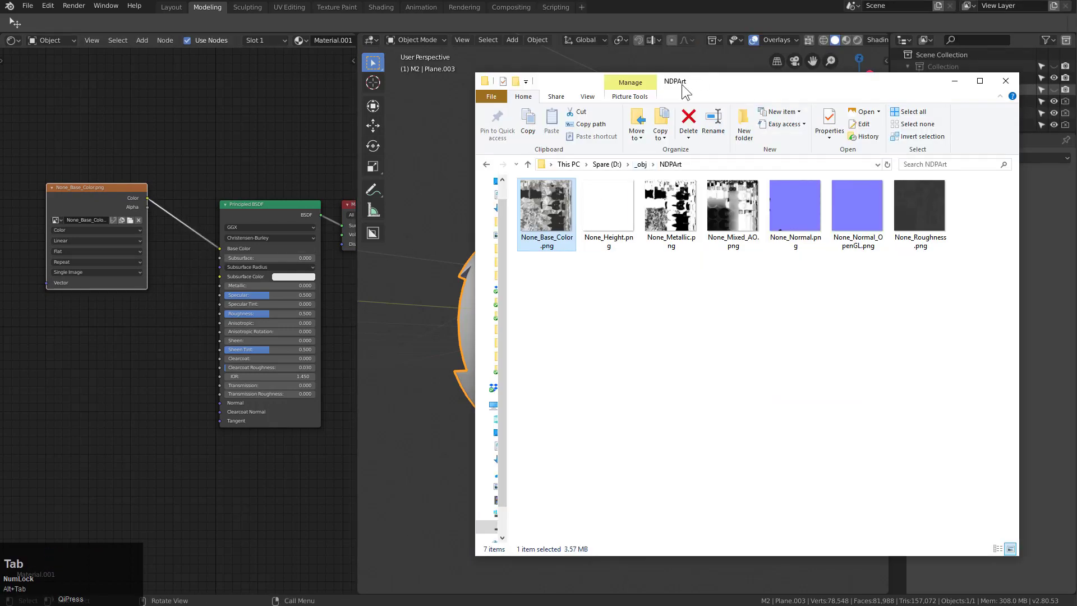
{"action": "left_click_drag", "start_coordinate": [733, 83], "coordinate": [849, 44]}
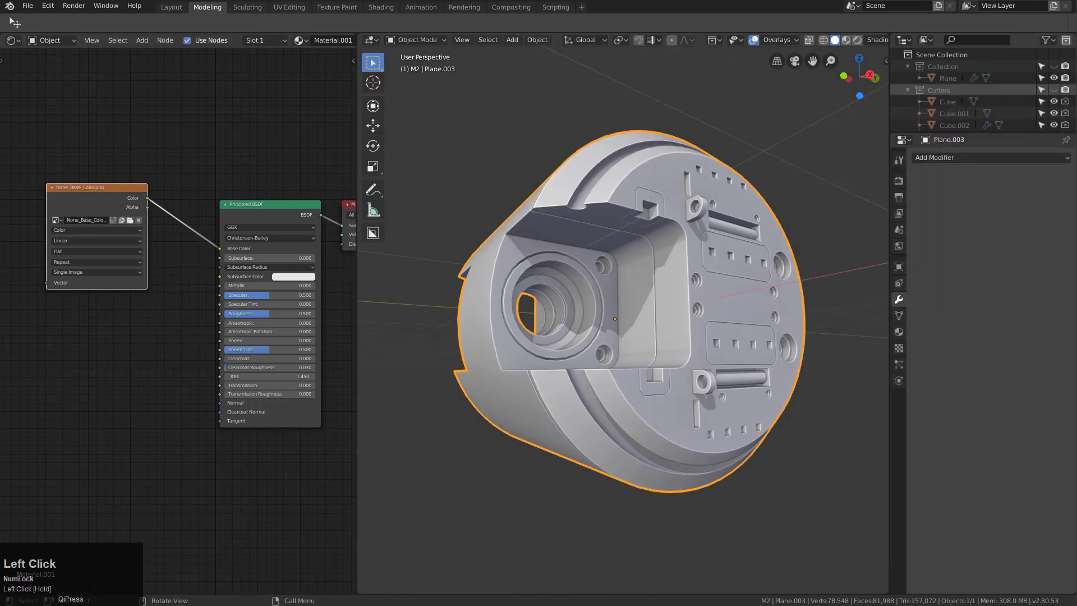
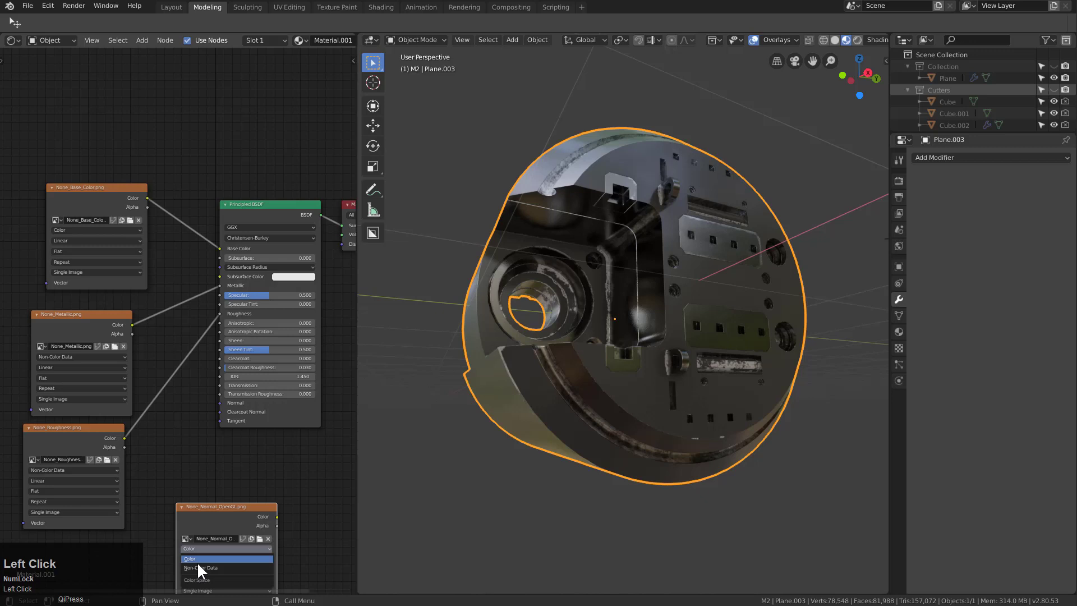
{"action": "middle_click", "coordinate": [209, 432]}
{"action": "key", "text": "g"}
{"action": "left_click", "coordinate": [116, 473]}
{"action": "key", "text": "a"}
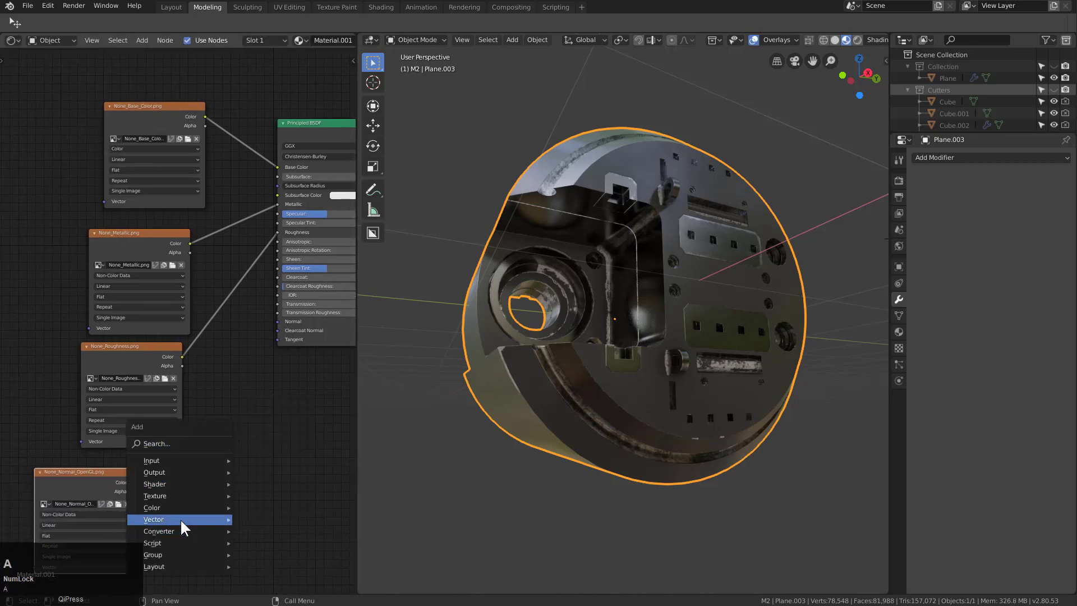
{"action": "left_click_drag", "start_coordinate": [187, 527], "coordinate": [188, 484]}
{"action": "key", "text": "x"}
Add a Normal Map node, feed the normal texture through it into the Principled BSDF Normal input.
{"action": "key", "text": "shift+a"}
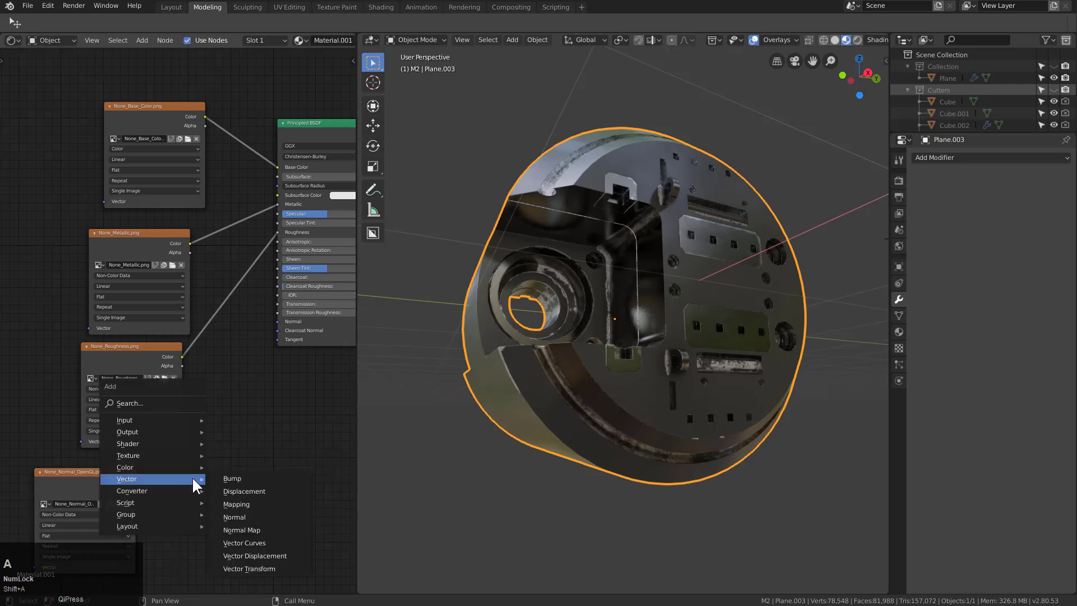
{"action": "left_click_drag", "start_coordinate": [253, 536], "coordinate": [688, 347]}
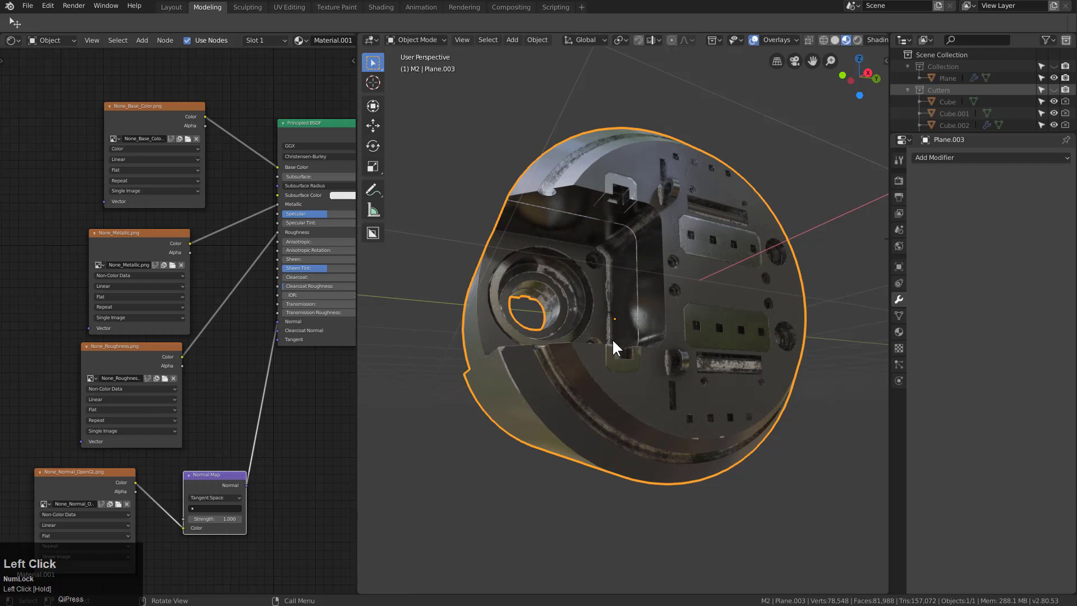
{"action": "scroll", "scroll_direction": "up", "scroll_amount": 3}
{"action": "left_click_drag", "start_coordinate": [689, 348], "coordinate": [677, 369]}
{"action": "scroll", "scroll_direction": "down", "scroll_amount": 3}
{"action": "left_click_drag", "start_coordinate": [673, 388], "coordinate": [774, 281]}
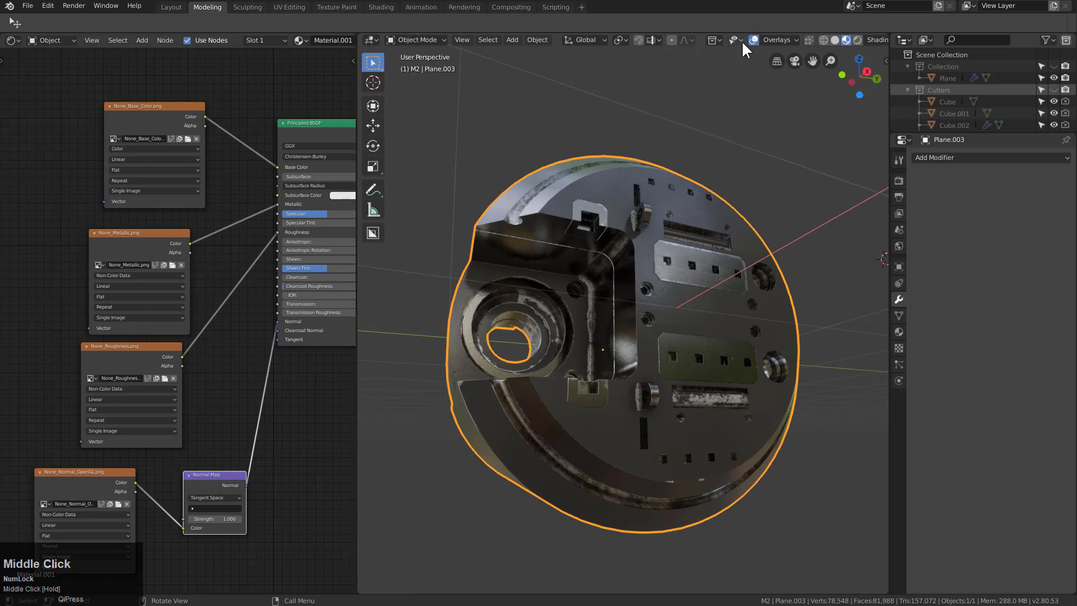
Add an area light, raise it along Z, rotate and position it above the cylinder.
{"action": "key", "text": "shift+a"}
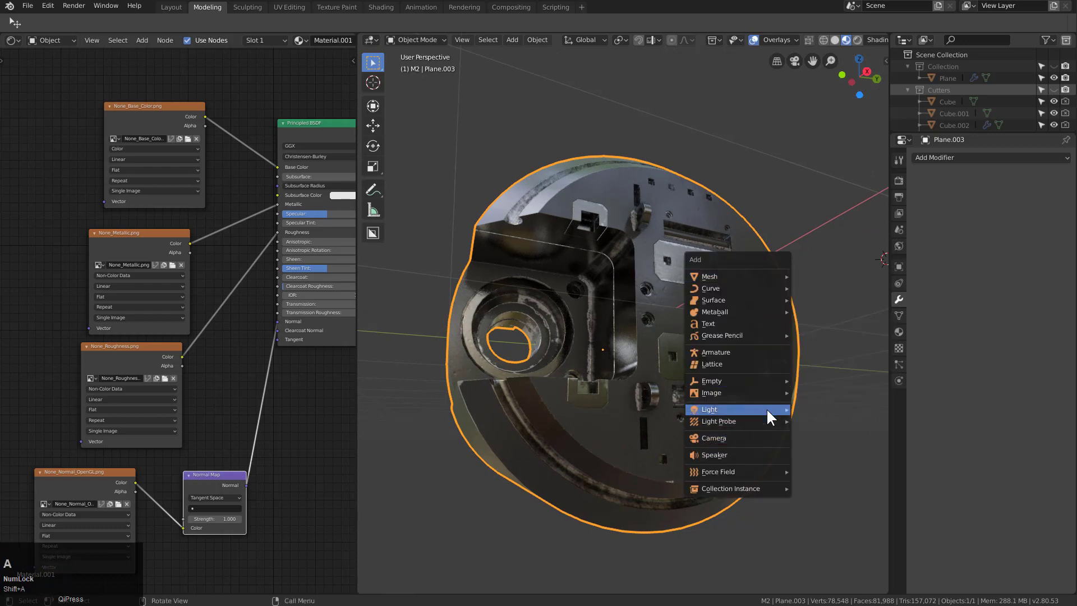
{"action": "left_click_drag", "start_coordinate": [773, 411], "coordinate": [690, 439]}
{"action": "scroll", "scroll_direction": "down", "scroll_amount": 3}
{"action": "key", "text": "g"}
{"action": "type", "text": "gz"}
{"action": "left_click", "coordinate": [740, 111]}
{"action": "left_click_drag", "start_coordinate": [651, 298], "coordinate": [800, 369]}
{"action": "key", "text": "r"}
{"action": "left_click", "coordinate": [697, 388]}
{"action": "key", "text": "g"}
{"action": "left_click", "coordinate": [786, 328]}
Switch the viewport preview to high-quality Eevee with scene lights and reframe the cylinder.
{"action": "key", "text": "alt+v"}
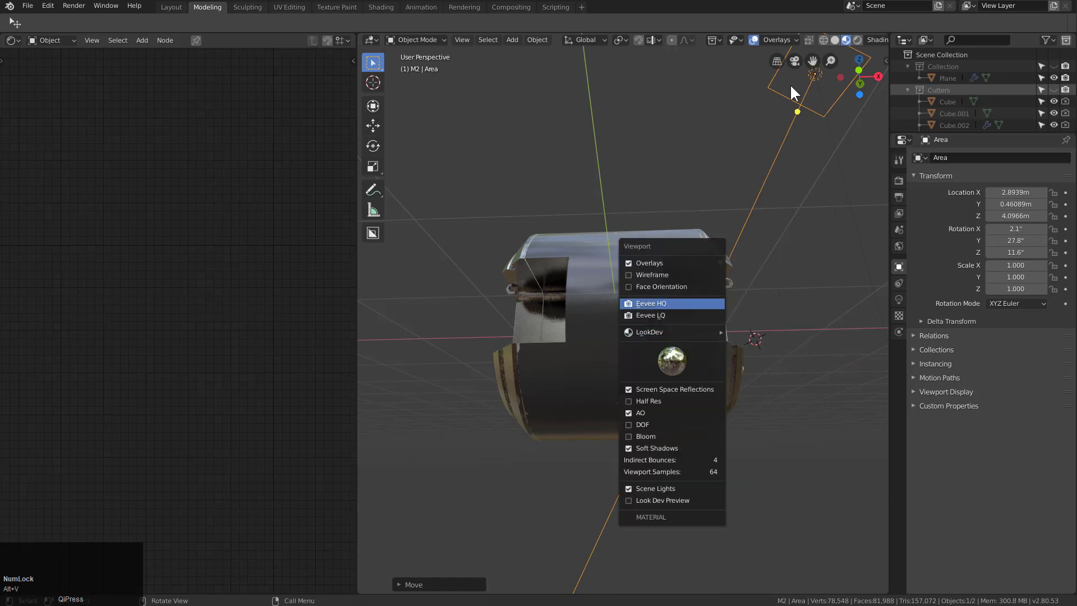
{"action": "left_click", "coordinate": [876, 48]}
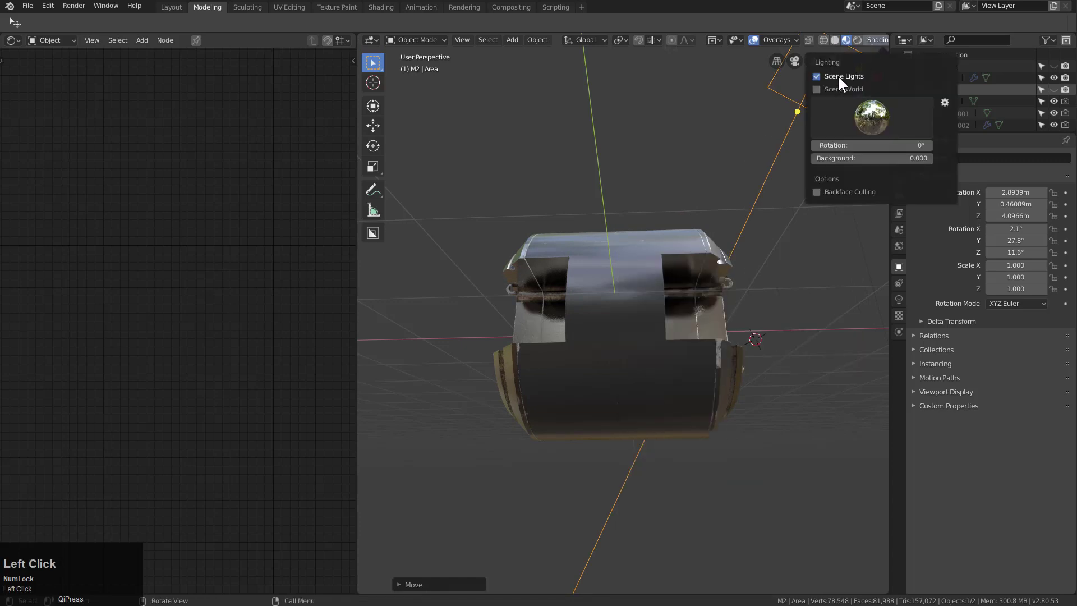
{"action": "middle_click", "coordinate": [741, 251]}
{"action": "scroll", "scroll_direction": "up", "scroll_amount": 3}
{"action": "middle_click", "coordinate": [663, 269]}
{"action": "scroll", "scroll_direction": "up", "scroll_amount": 3}
{"action": "scroll", "scroll_direction": "down", "scroll_amount": 3}
{"action": "left_click_drag", "start_coordinate": [673, 276], "coordinate": [670, 259]}
Adjust the area light's energy in the quick settings, then reselect the cylinder.
{"action": "key", "text": "q"}
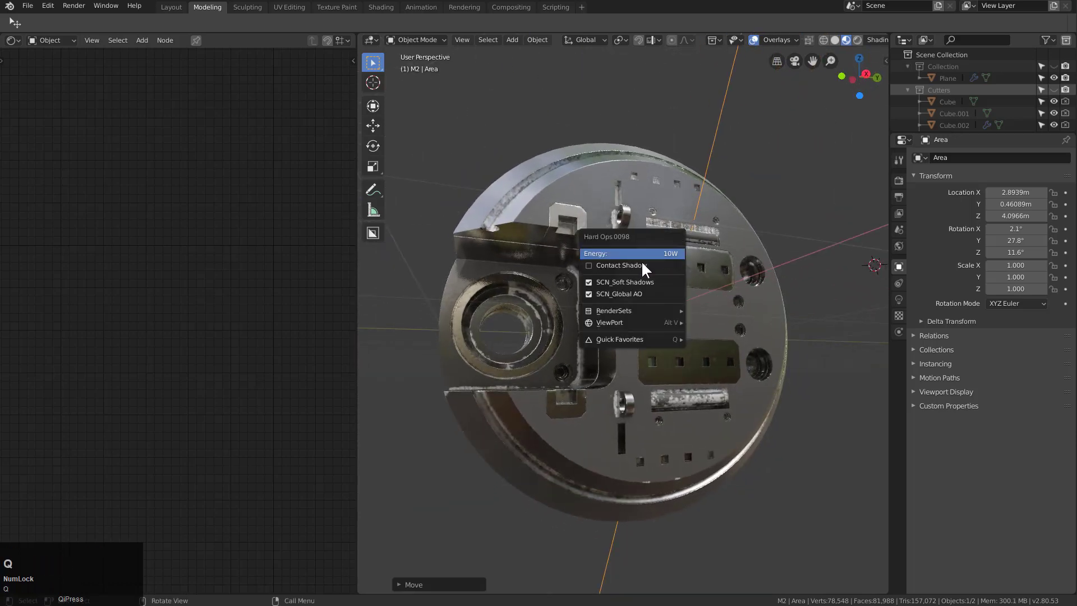
{"action": "left_click", "coordinate": [627, 270]}
{"action": "left_click_drag", "start_coordinate": [665, 292], "coordinate": [758, 45]}
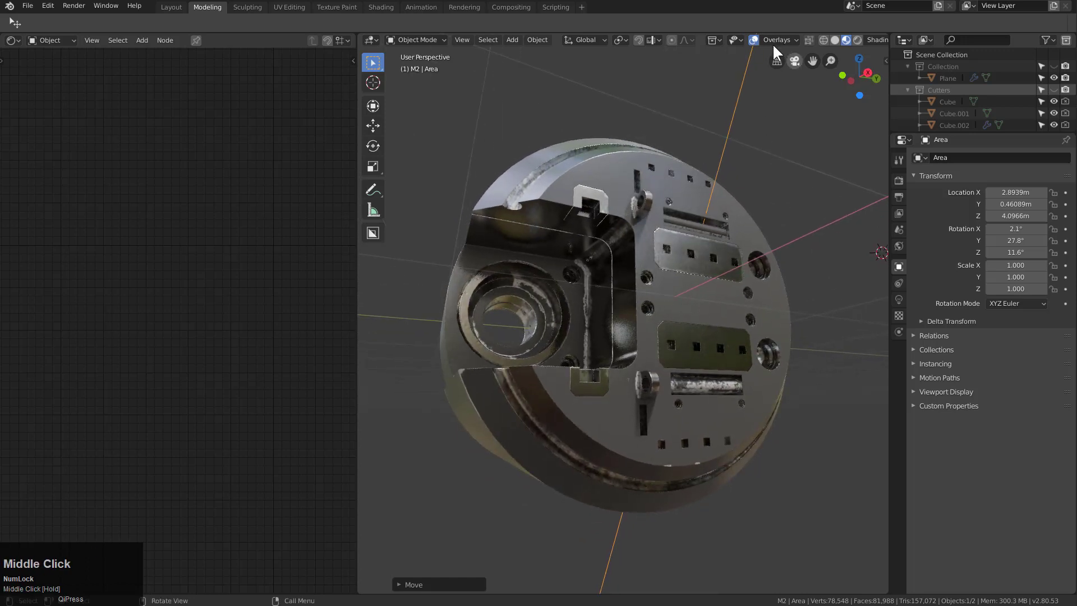
{"action": "left_click", "coordinate": [759, 45]}
{"action": "left_click_drag", "start_coordinate": [738, 249], "coordinate": [725, 277]}
{"action": "left_click", "coordinate": [725, 276]}
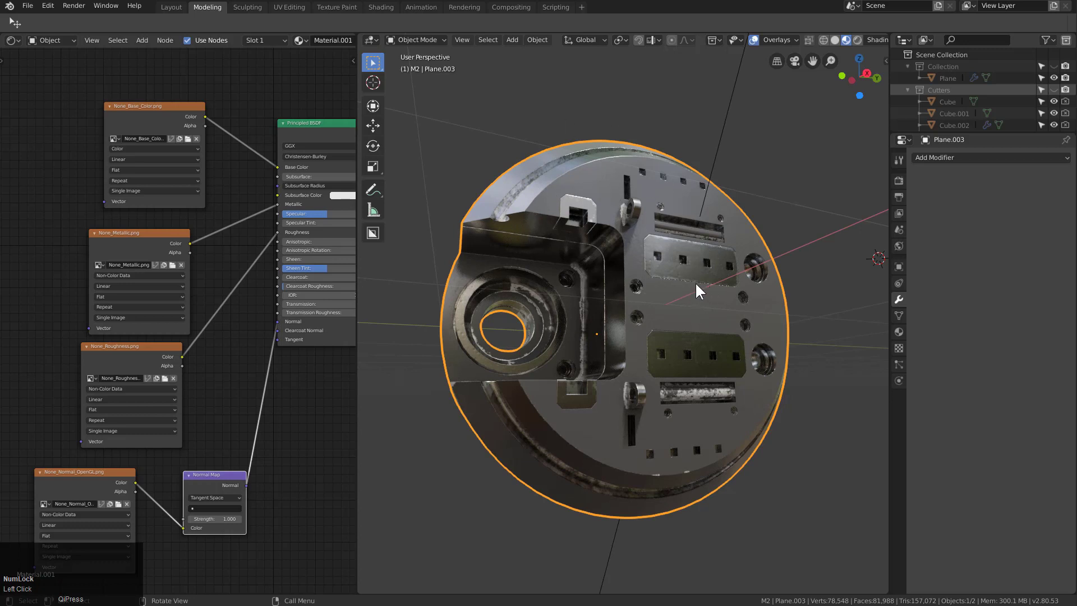
Enable the Hard Ops wireframe display and orbit around the cylinder to inspect the topology.
{"action": "key", "text": "Tab"}
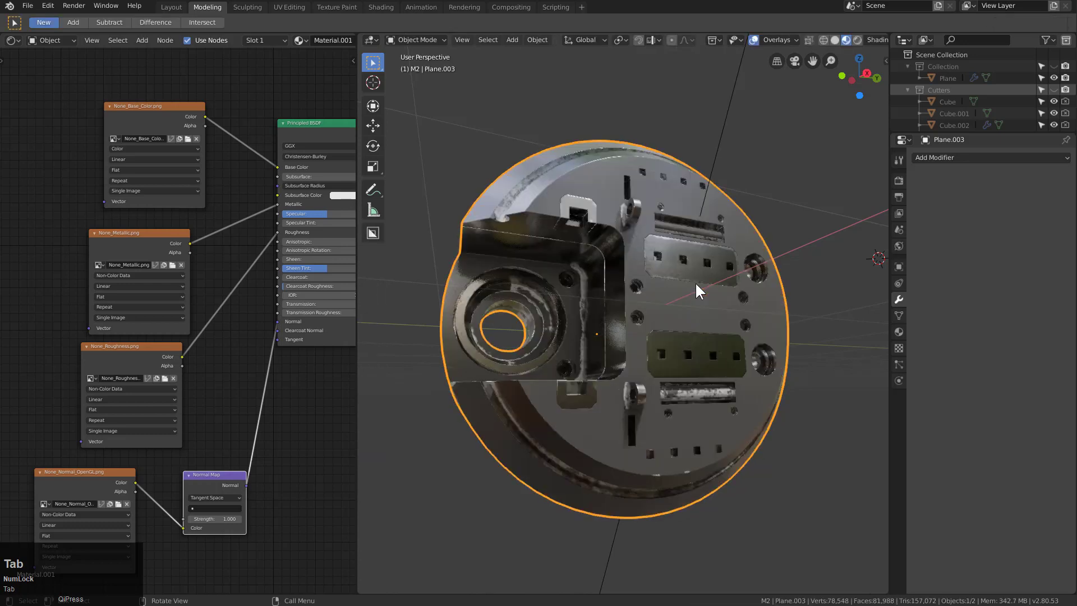
{"action": "key", "text": "q"}
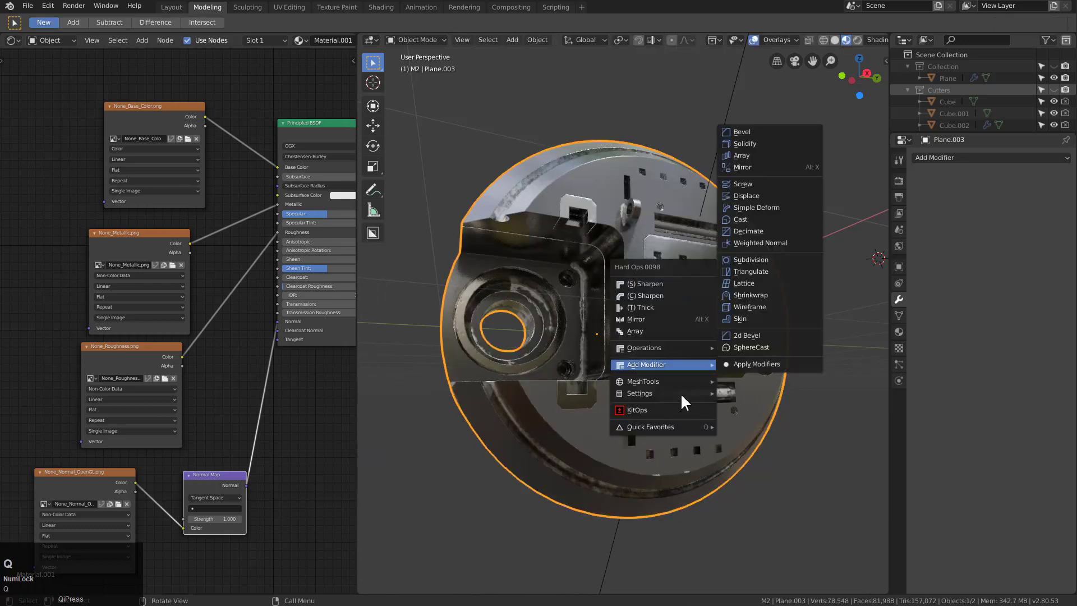
{"action": "left_click", "coordinate": [682, 396]}
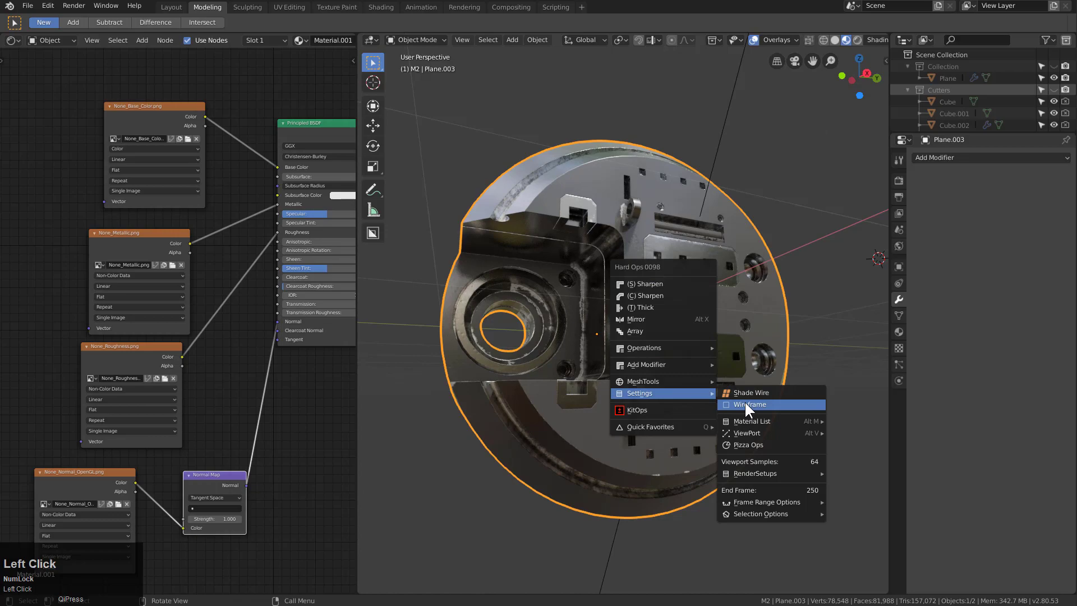
{"action": "scroll", "scroll_direction": "up", "scroll_amount": 3}
{"action": "key", "text": "alt+a"}
{"action": "scroll", "scroll_direction": "down", "scroll_amount": 3}
{"action": "left_click_drag", "start_coordinate": [646, 308], "coordinate": [634, 296]}
{"action": "scroll", "scroll_direction": "down", "scroll_amount": 3}
{"action": "left_click_drag", "start_coordinate": [633, 305], "coordinate": [621, 309]}
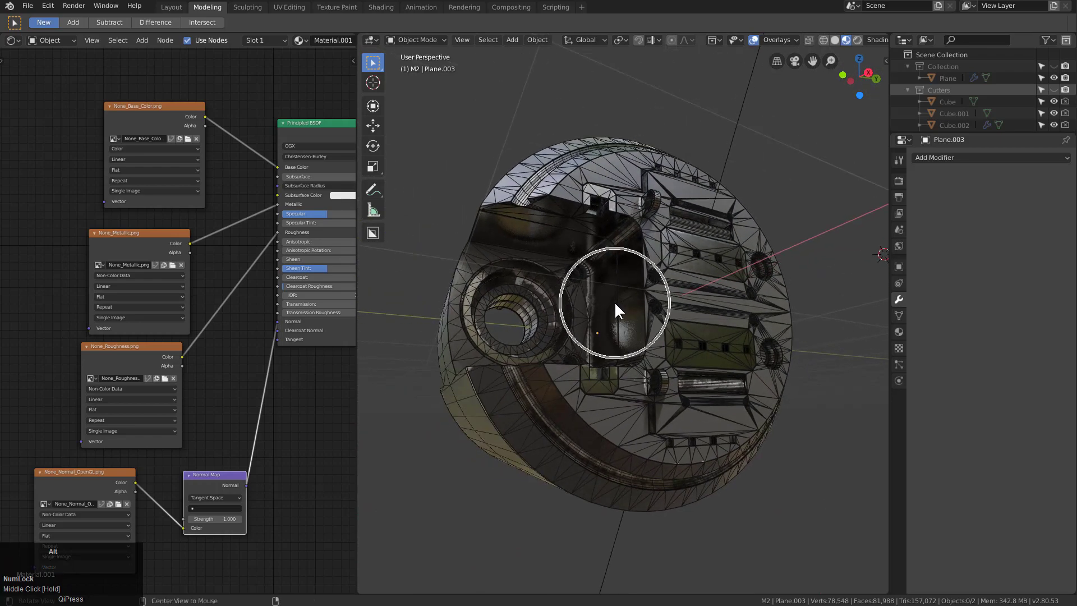
Turn the wireframe off and hide viewport overlays for a clean textured view.
{"action": "key", "text": "q"}
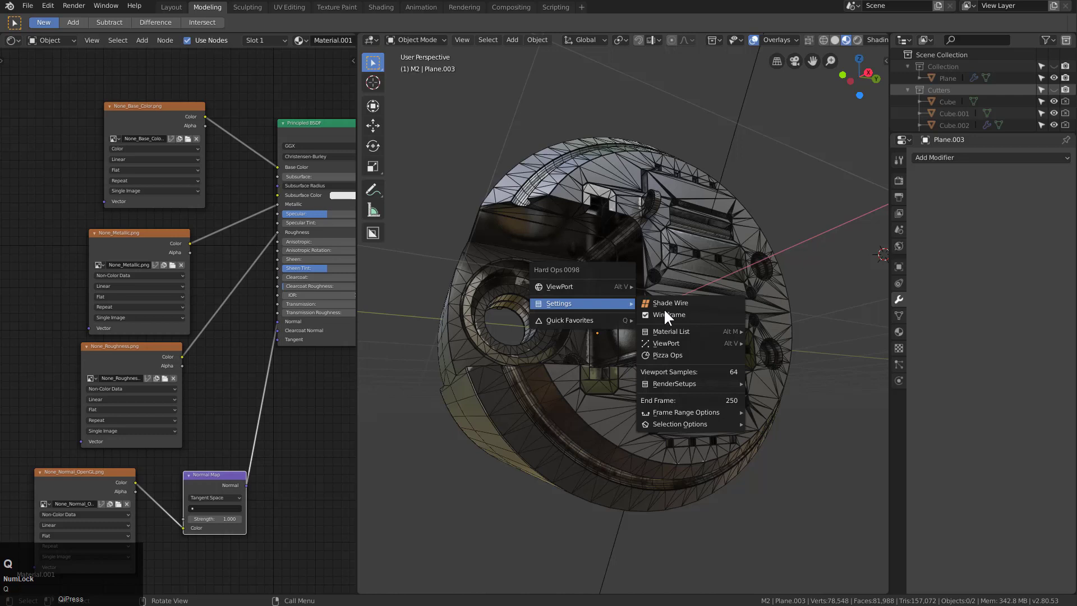
{"action": "left_click", "coordinate": [669, 320]}
{"action": "left_click_drag", "start_coordinate": [662, 321], "coordinate": [758, 44]}
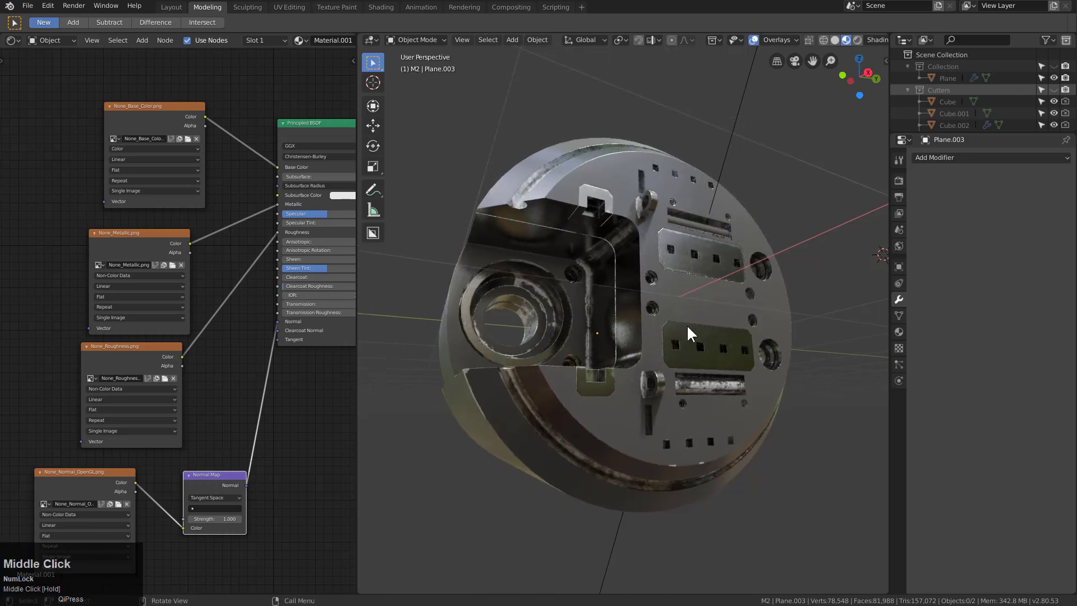
{"action": "left_click", "coordinate": [758, 44]}
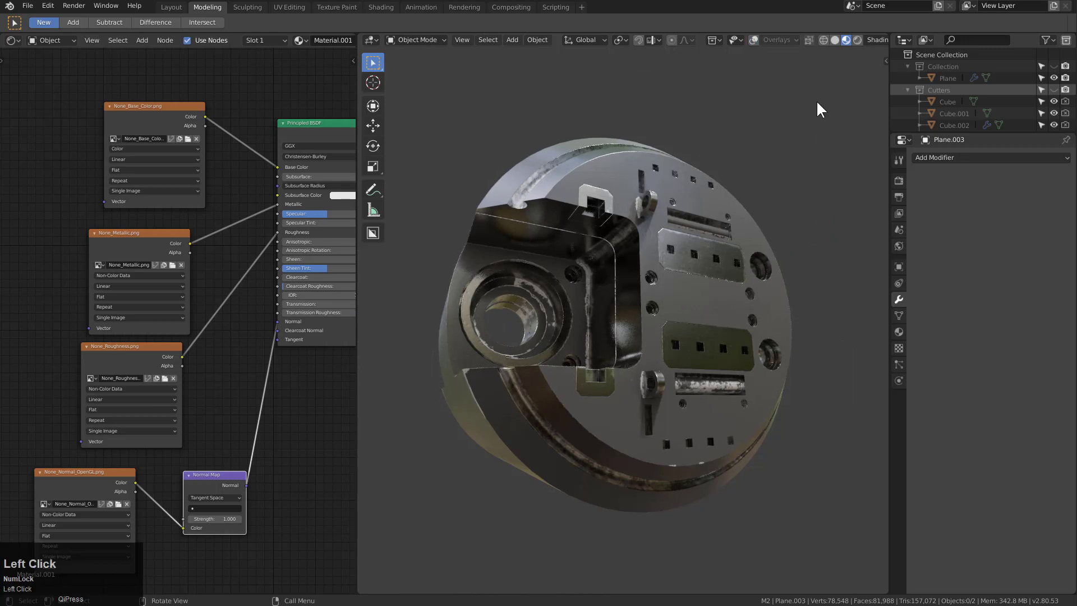